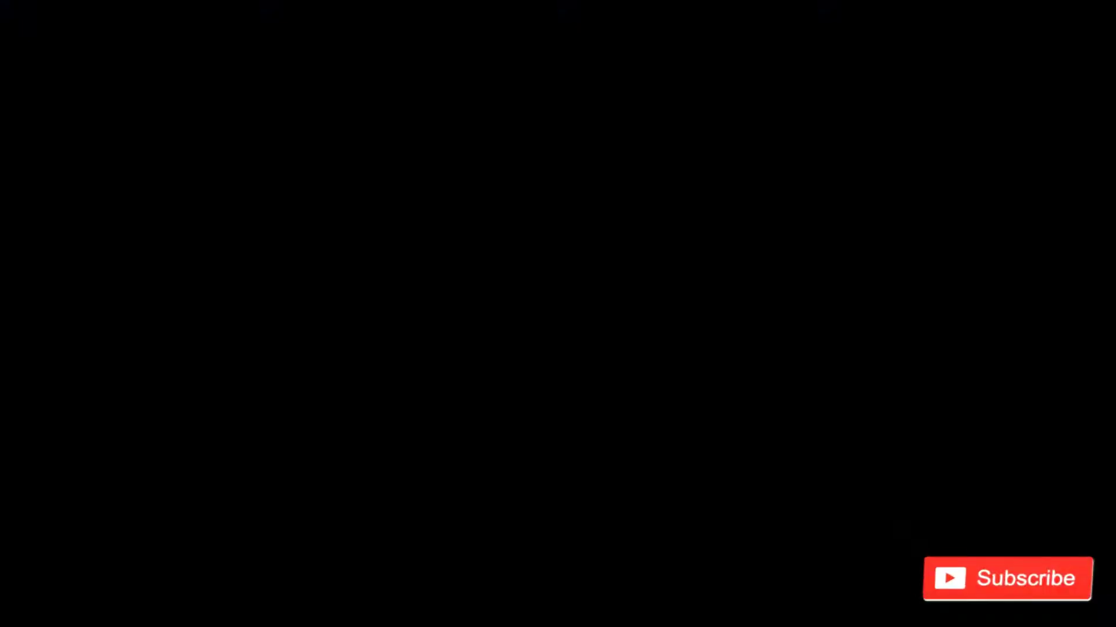
# Zoom in and pan the view over to the children in the photo
pyautogui.press('ctrl+=')
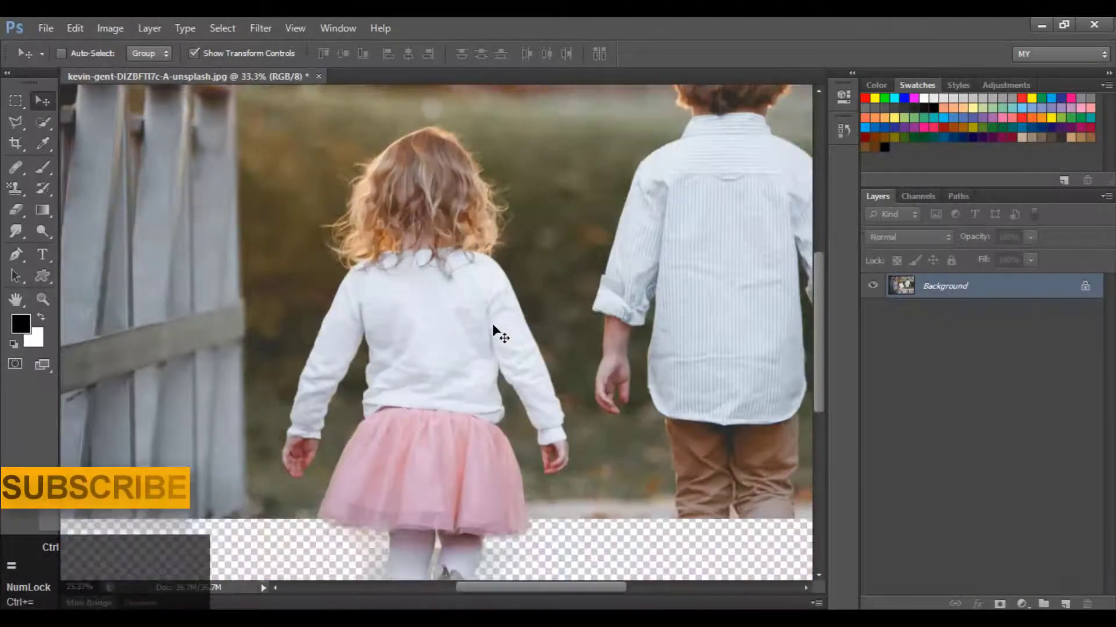
pyautogui.scroll(3)
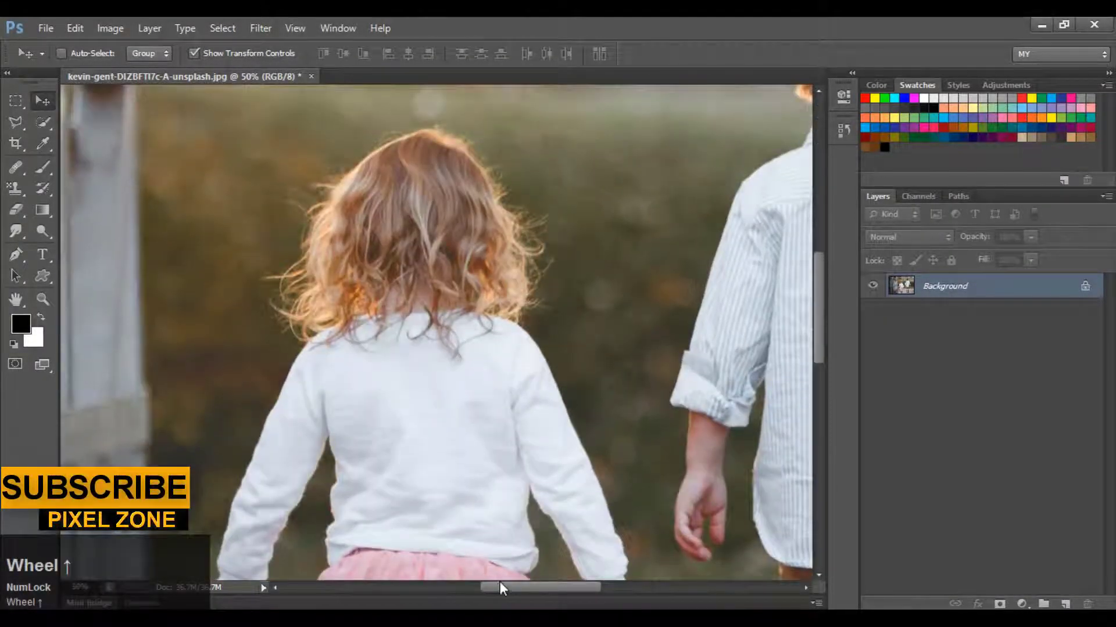
pyautogui.press('space')
pyautogui.click(663, 353)
pyautogui.press('space')
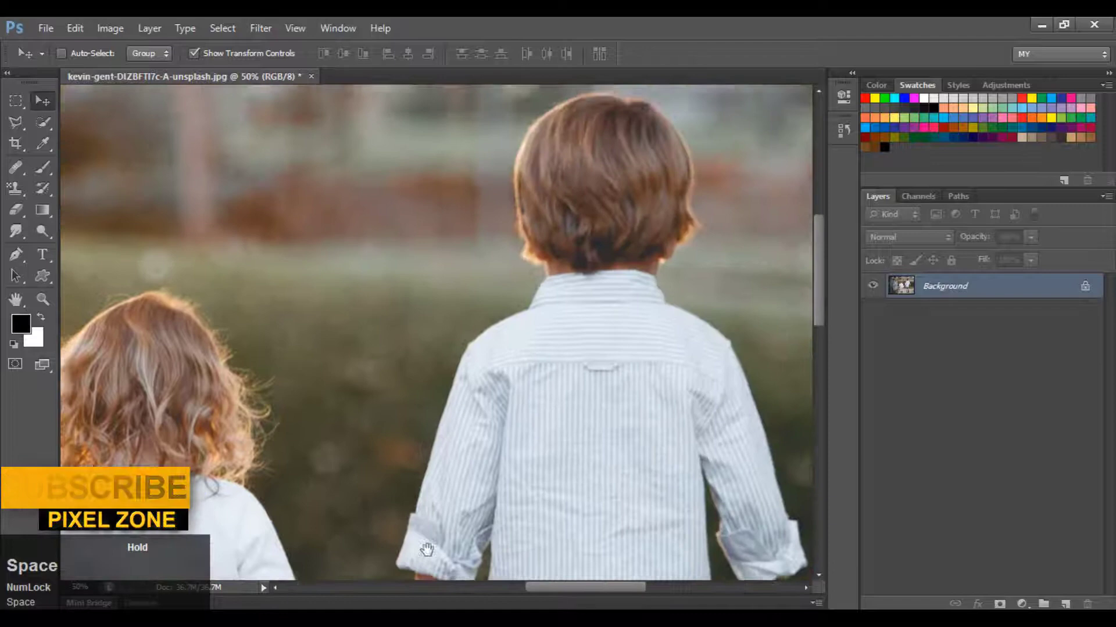
pyautogui.scroll(3)
pyautogui.scroll(-3)
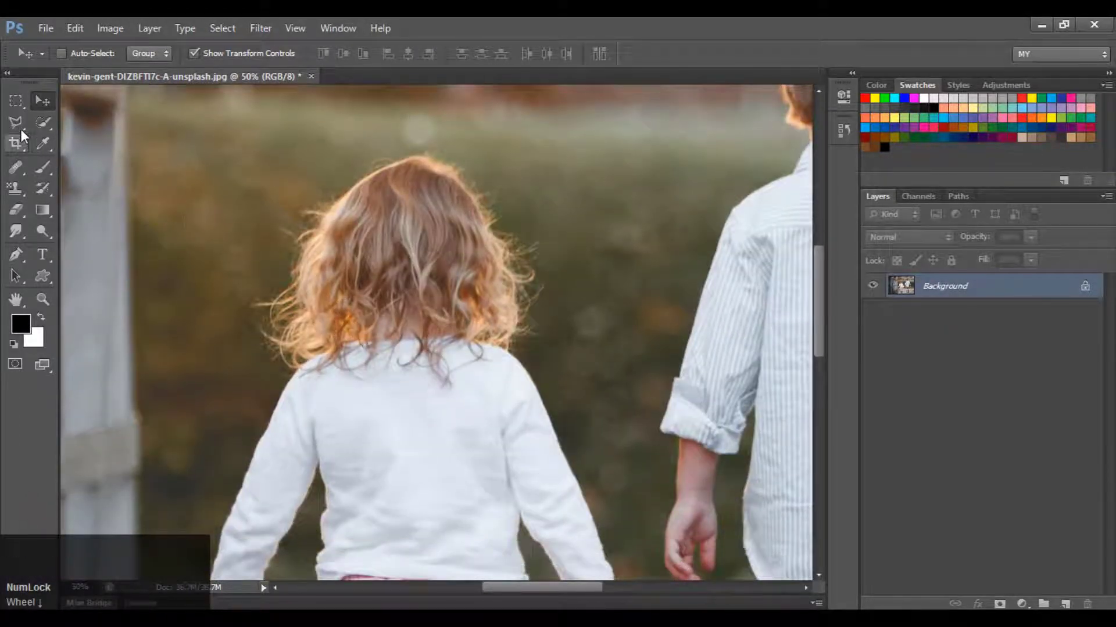
# Switch to the Quick Selection Tool for brushing selections over the hair
pyautogui.click(55, 129)
pyautogui.rightClick(54, 129)
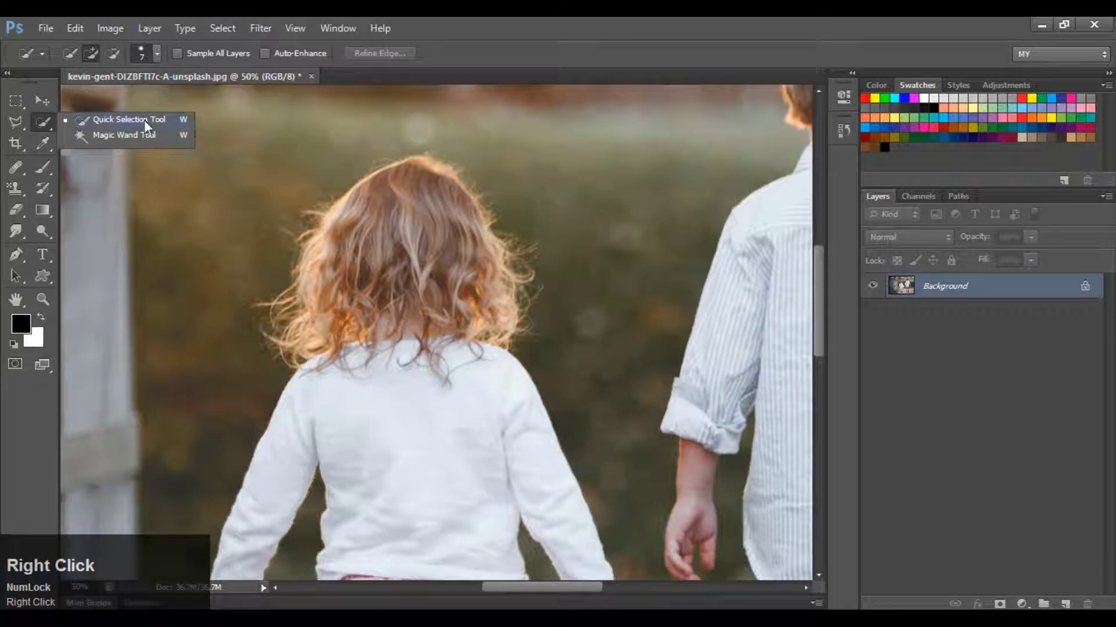
pyautogui.click(173, 124)
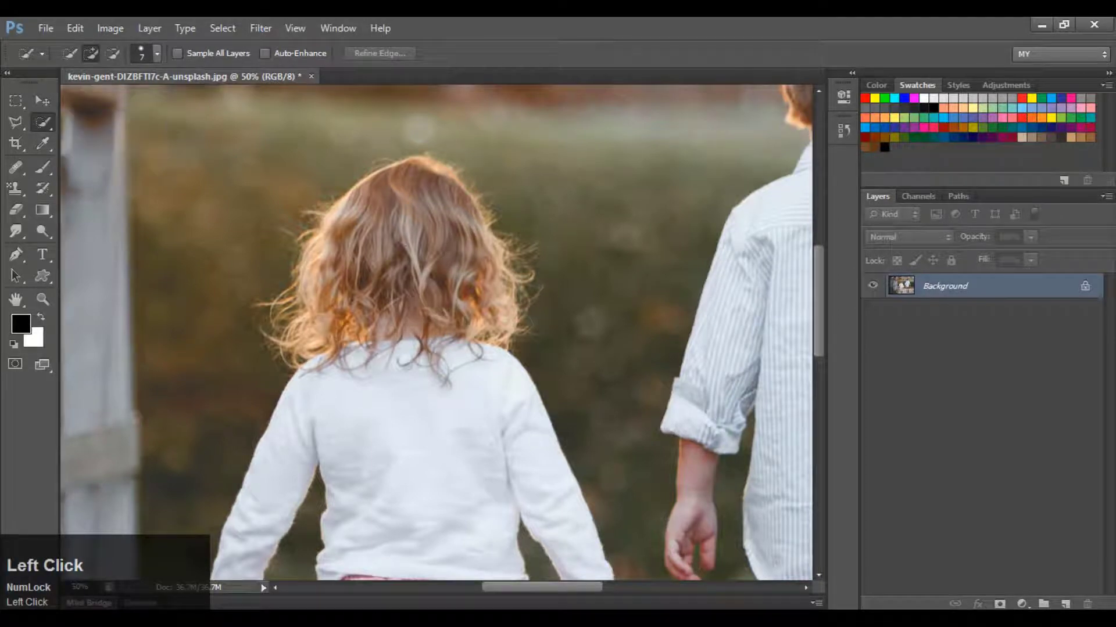
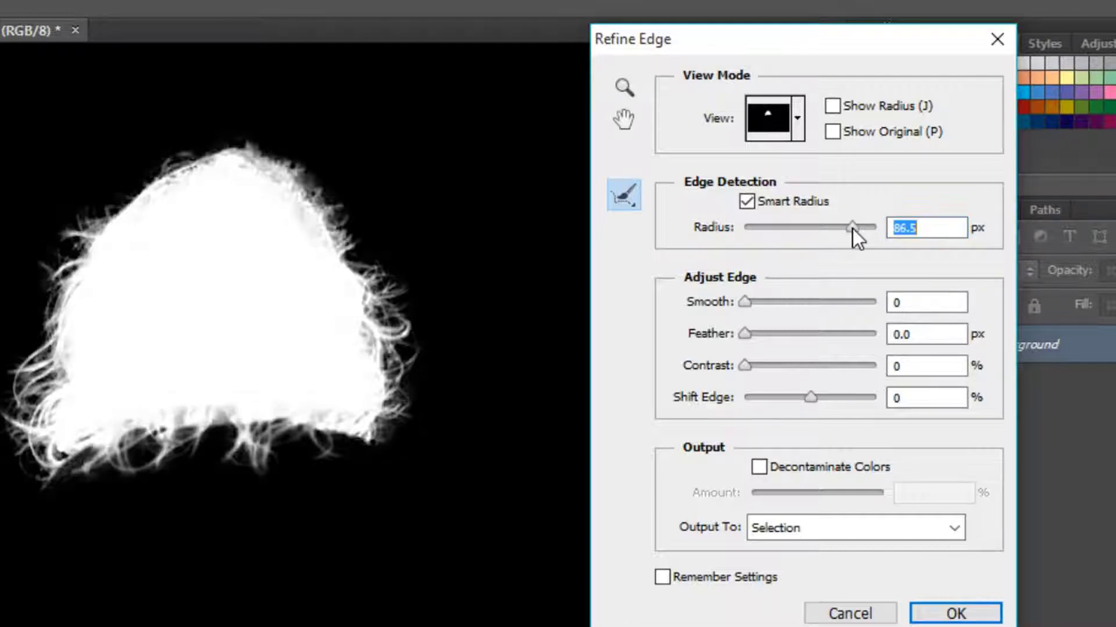
# Confirm the Refine Edge dialog and copy the refined hair selection onto a new layer
pyautogui.click(877, 476)
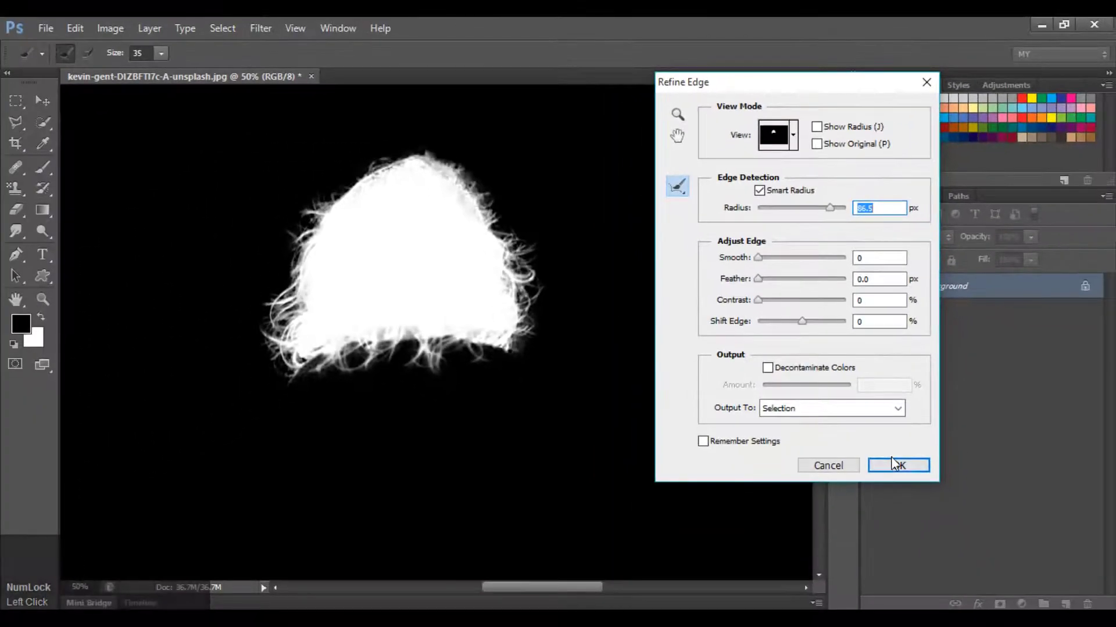
pyautogui.moveTo(897, 470); pyautogui.dragTo(913, 485)
pyautogui.moveTo(913, 484); pyautogui.dragTo(913, 484)
pyautogui.press('ctrl+j')
# Hide the background photo and inspect the cut-out hair alone at higher zoom
pyautogui.click(880, 320)
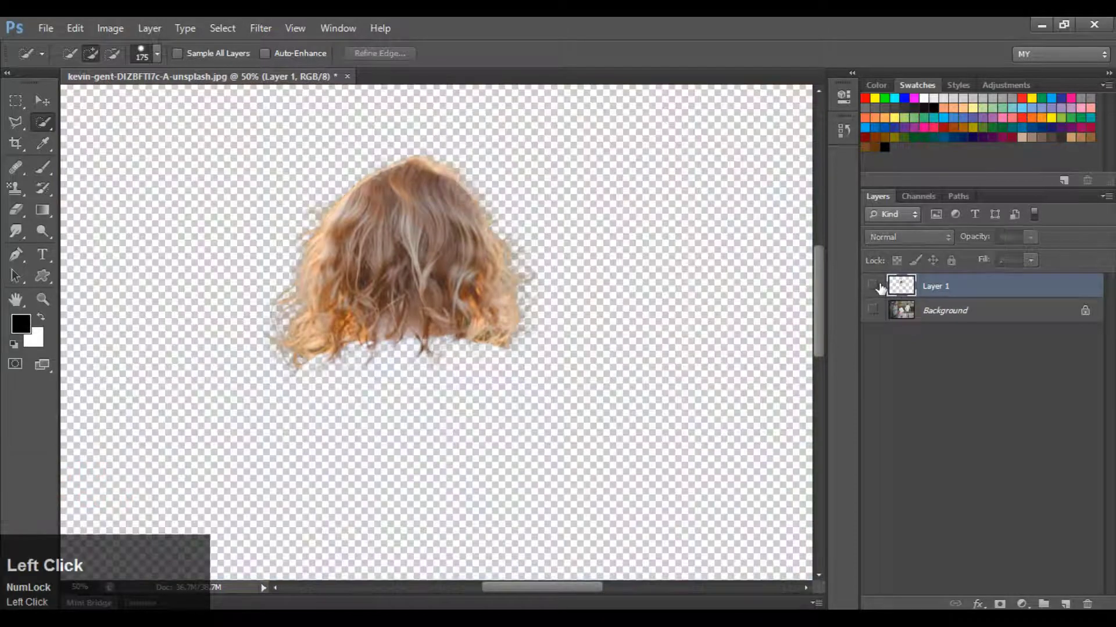
pyautogui.press('ctrl+=')
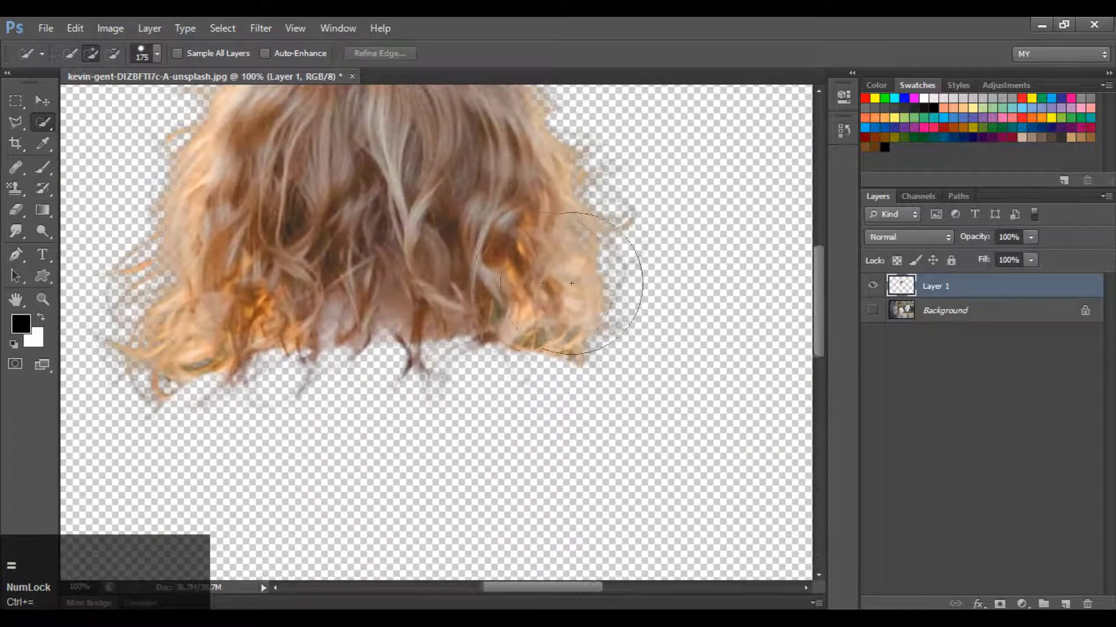
pyautogui.press('space')
pyautogui.click(491, 242)
pyautogui.press('space')
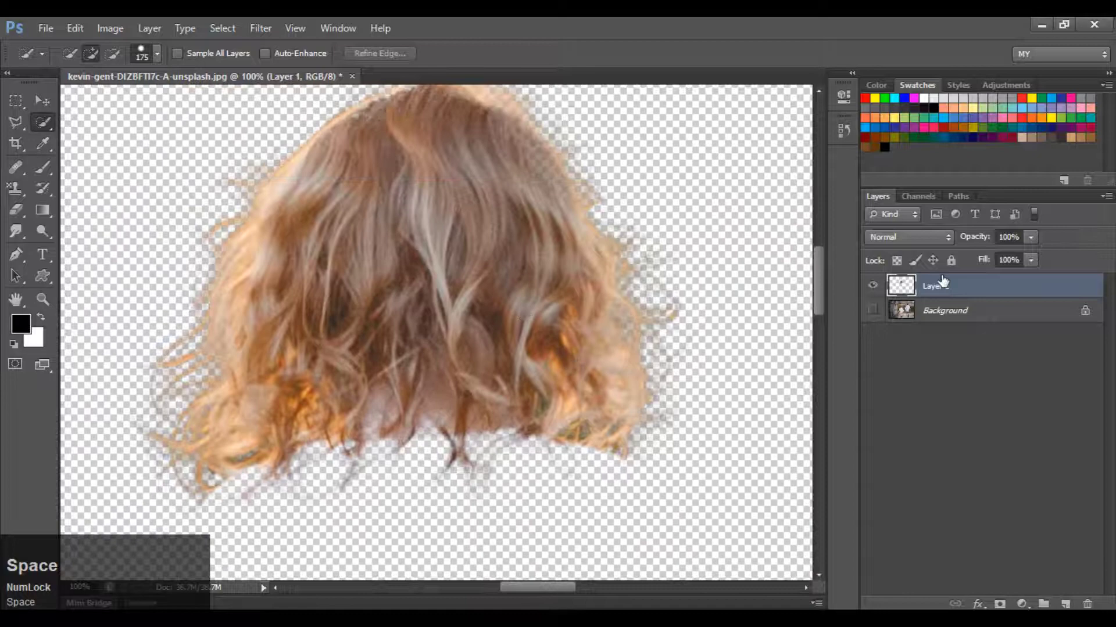
# Load the hair outline on Layer 1 as an active selection
pyautogui.click(884, 288)
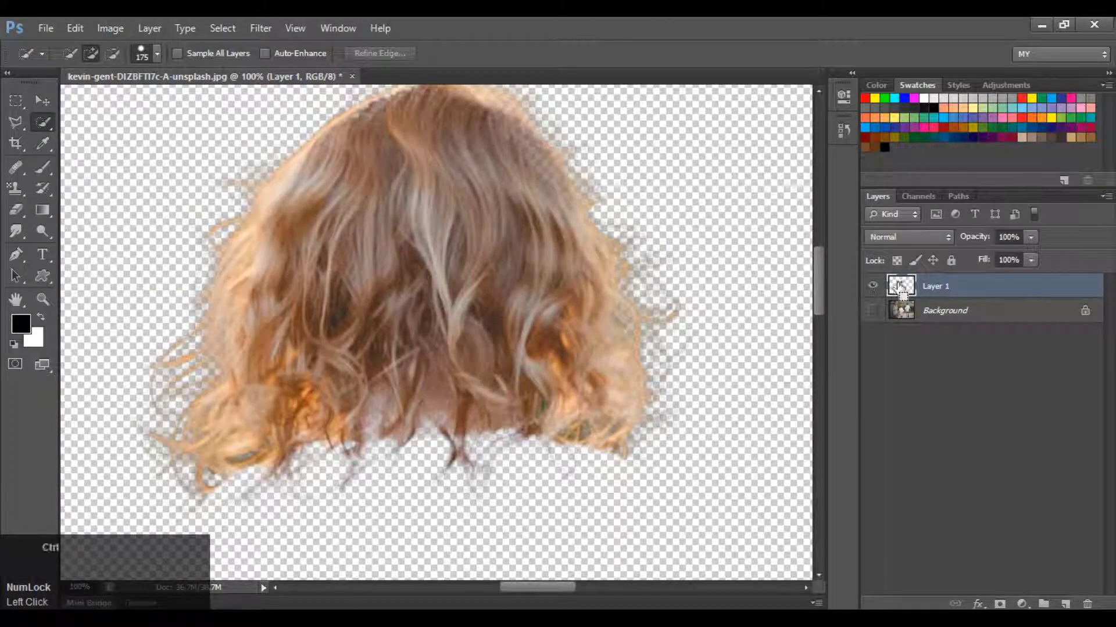
pyautogui.click(897, 289)
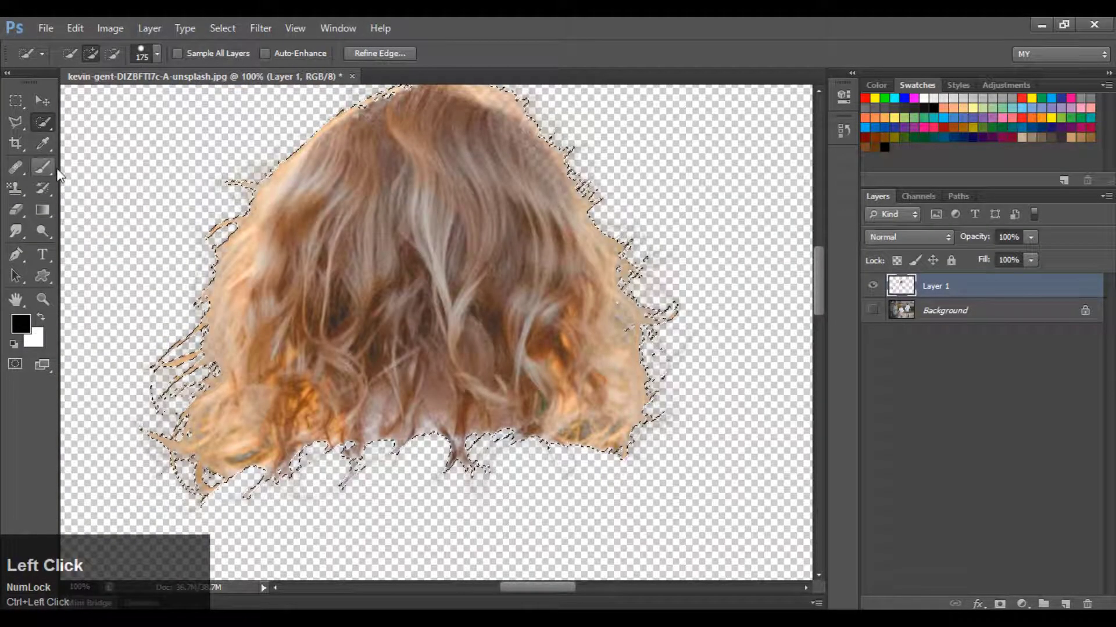
# Invert the selection and erase stray hair fringes with the Eraser at 61% flow, shrinking the brush
pyautogui.click(55, 185)
pyautogui.press('ctrl+shift+i')
pyautogui.click(24, 208)
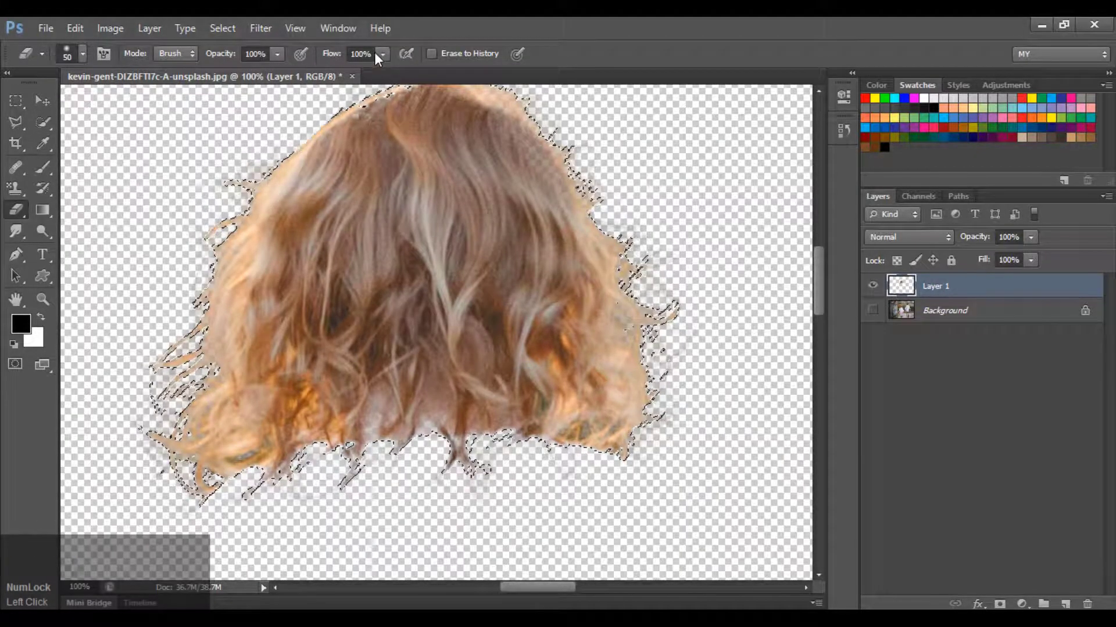
pyautogui.click(387, 59)
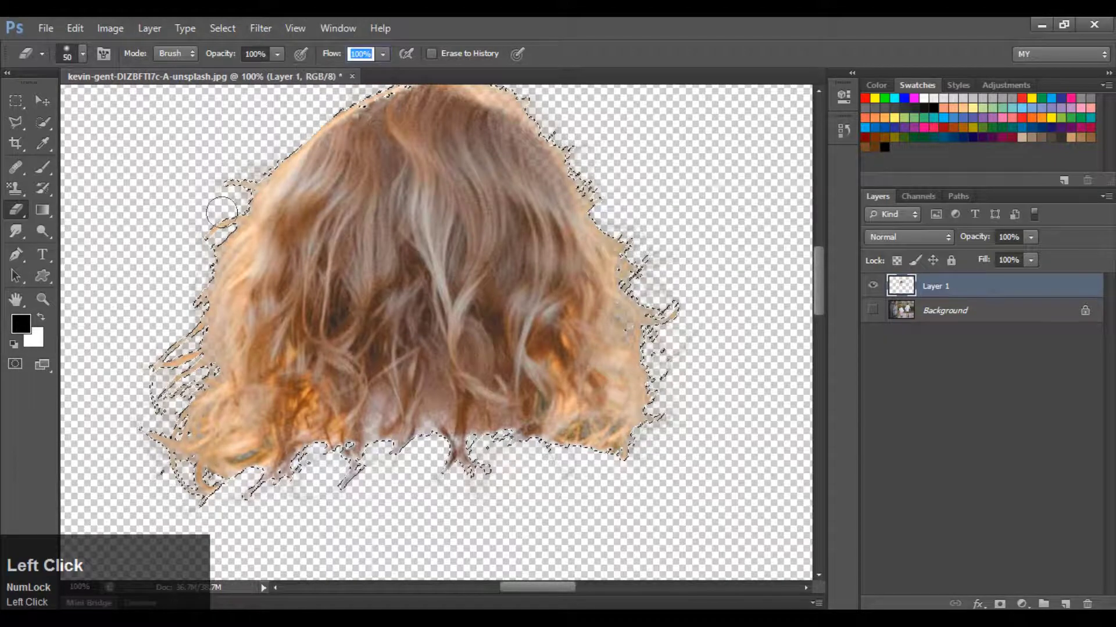
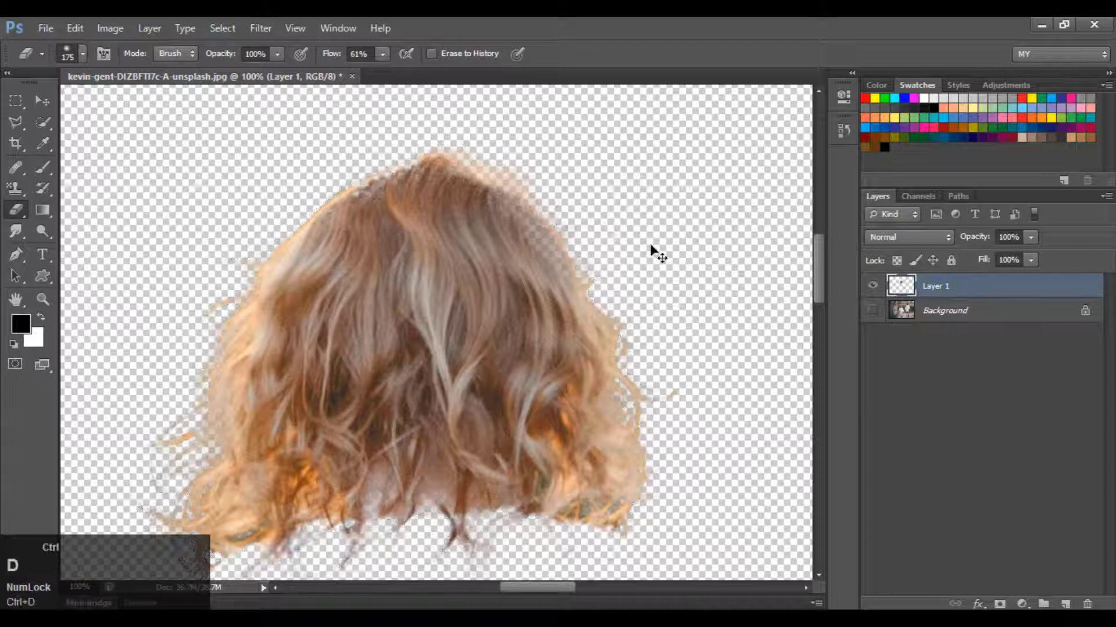
pyautogui.write('[[[[[[[[')
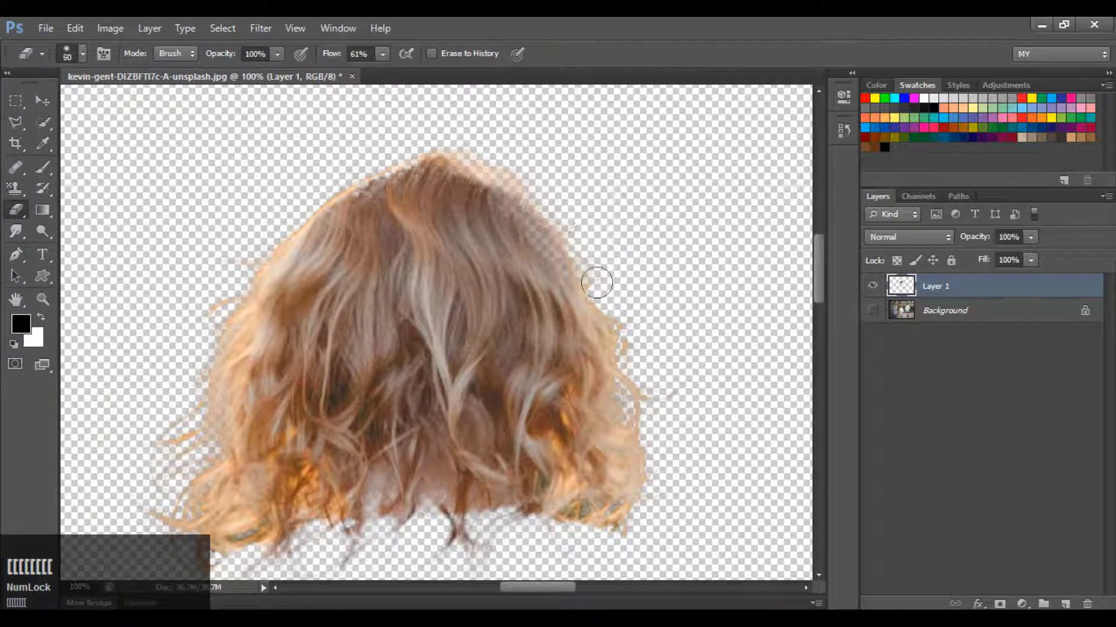
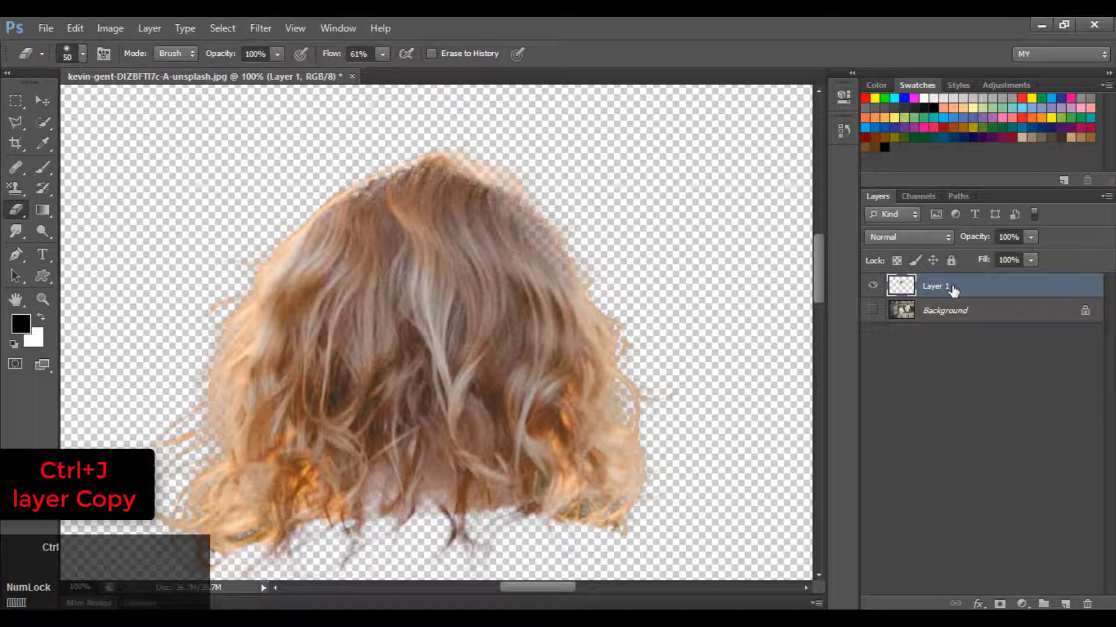
# Duplicate the hair layer and merge the visible copies into denser Layer 1 copy 5
pyautogui.press('ctrl+j')
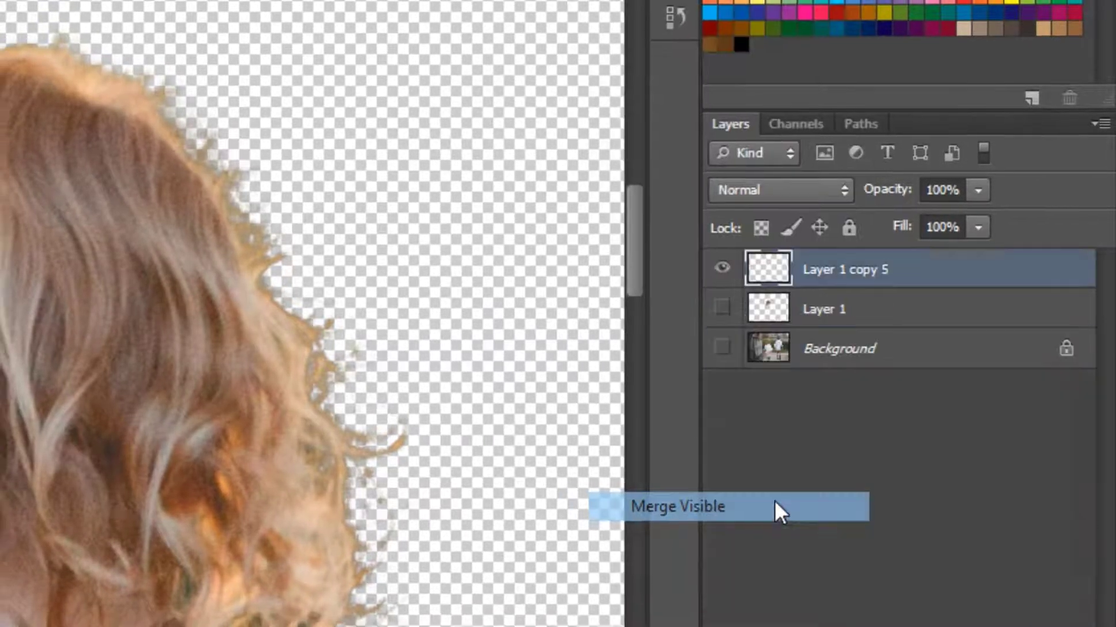
pyautogui.doubleClick(873, 271)
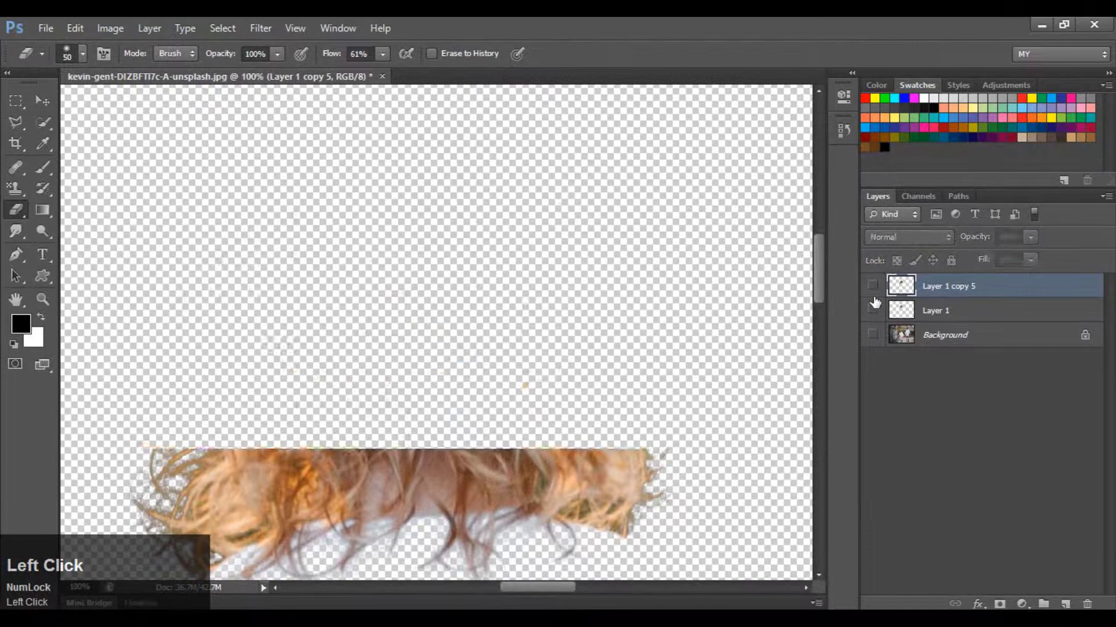
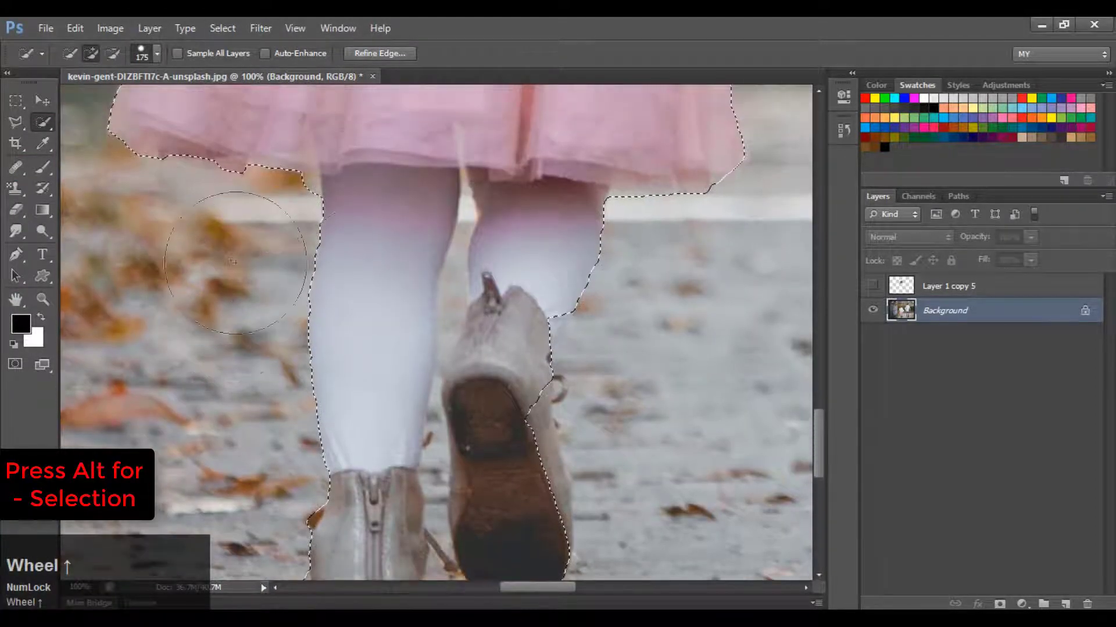
# Extend the brush selection over the girl's legs and scroll up toward the skirt
pyautogui.click(546, 595)
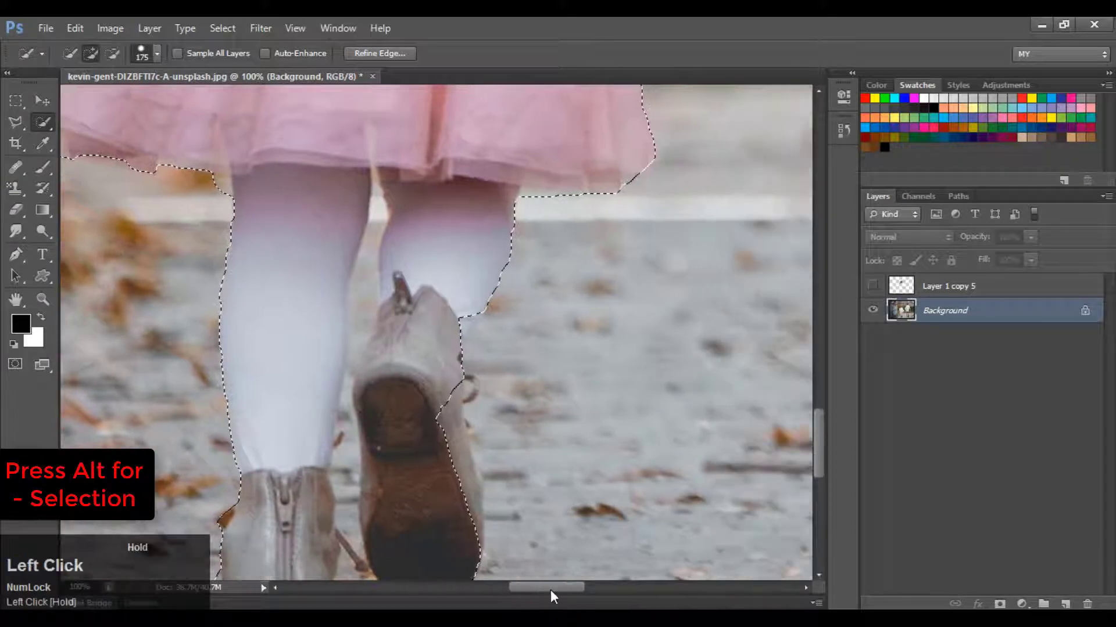
pyautogui.scroll(3)
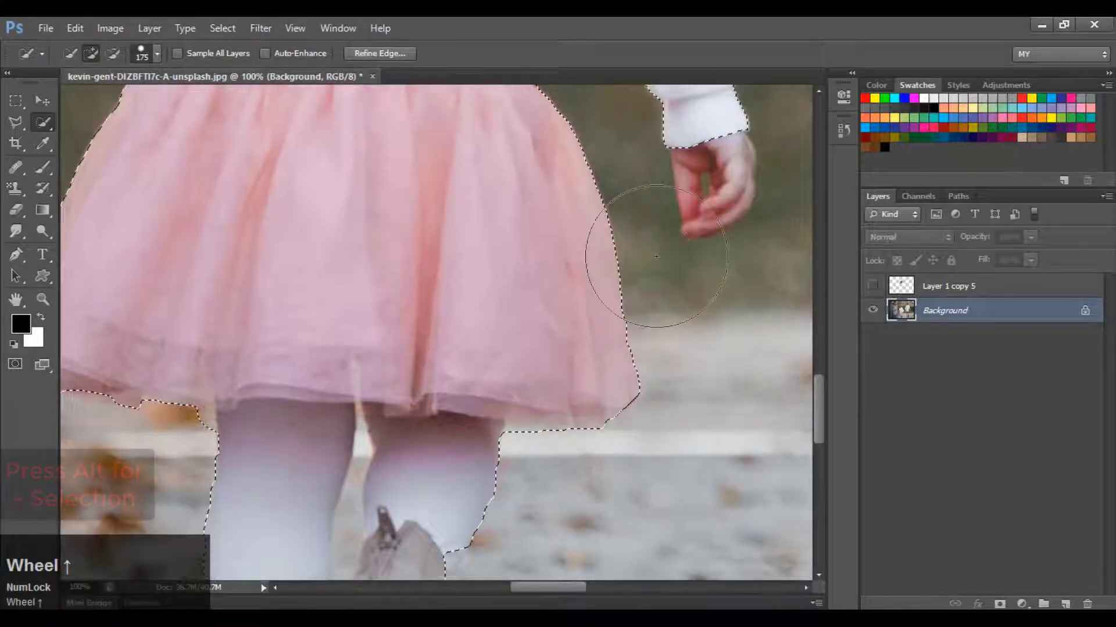
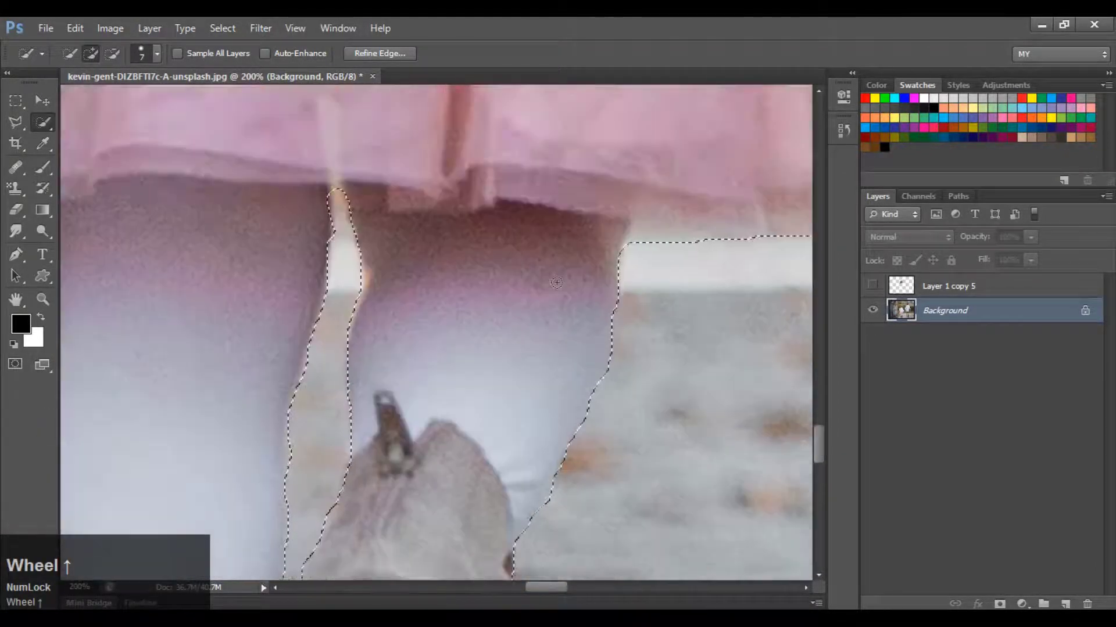
# Review the shirt selection and copy it onto a new Layer 1
pyautogui.press('ctrl+-')
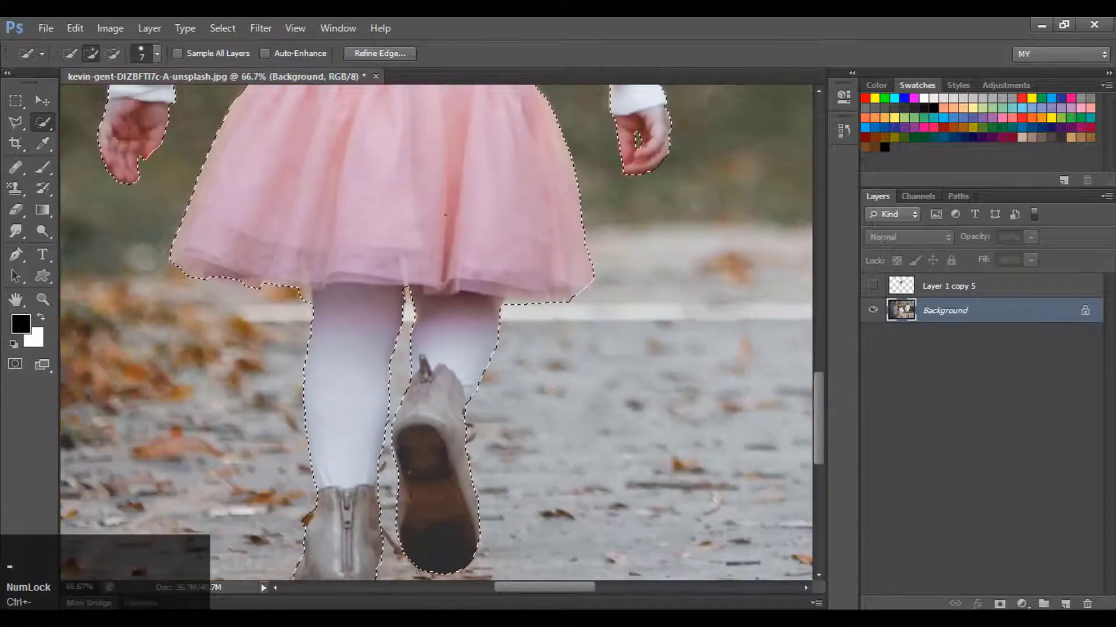
pyautogui.press('space')
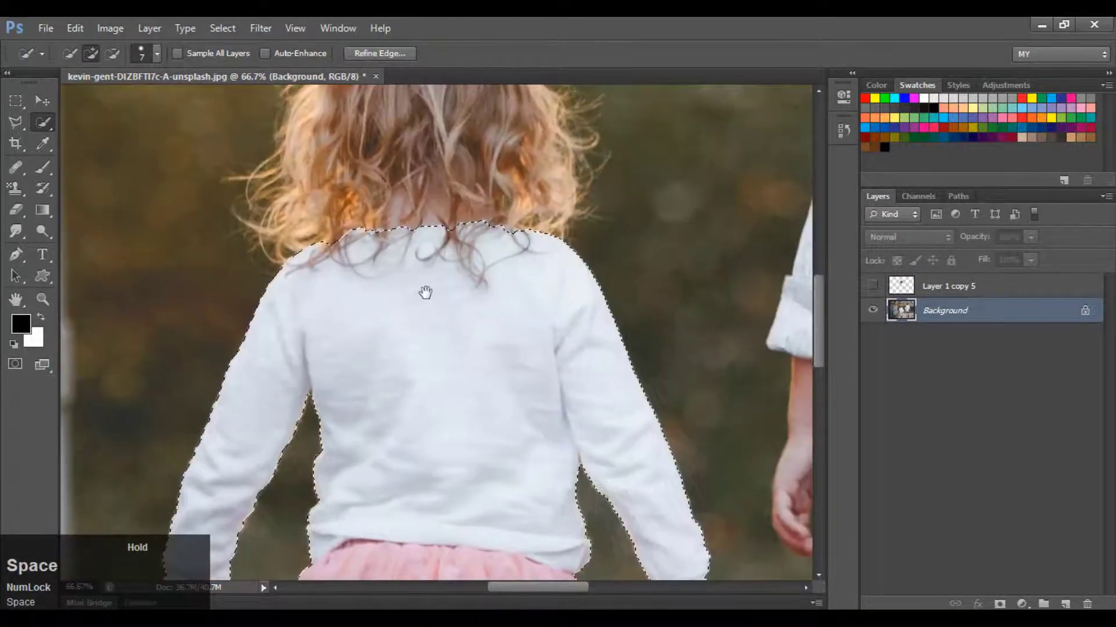
pyautogui.scroll(3)
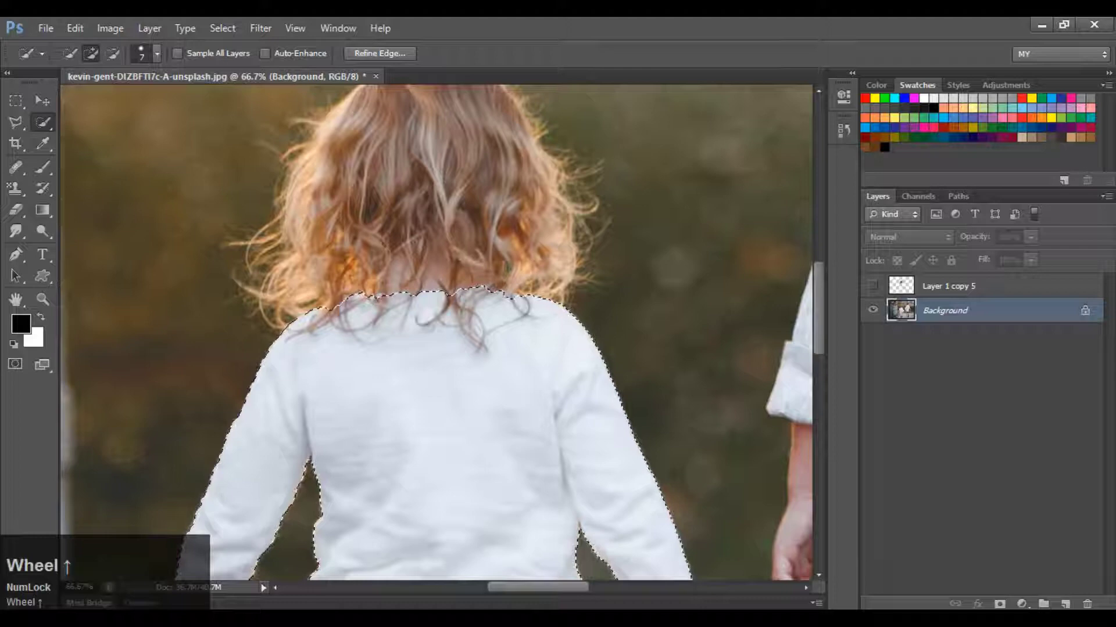
pyautogui.press('ctrl+=')
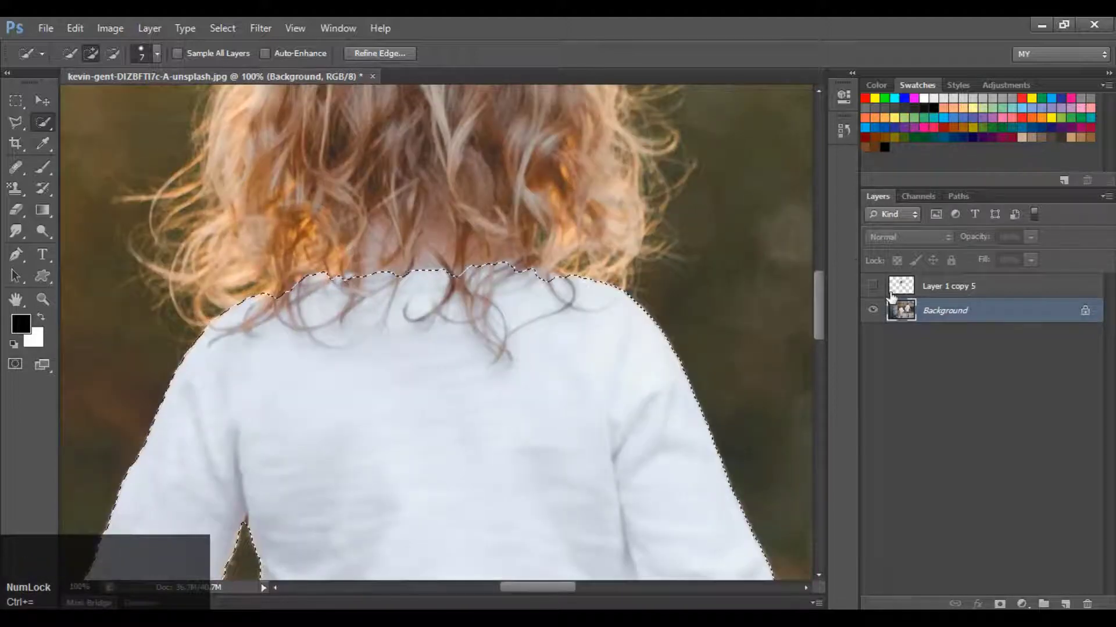
pyautogui.click(882, 296)
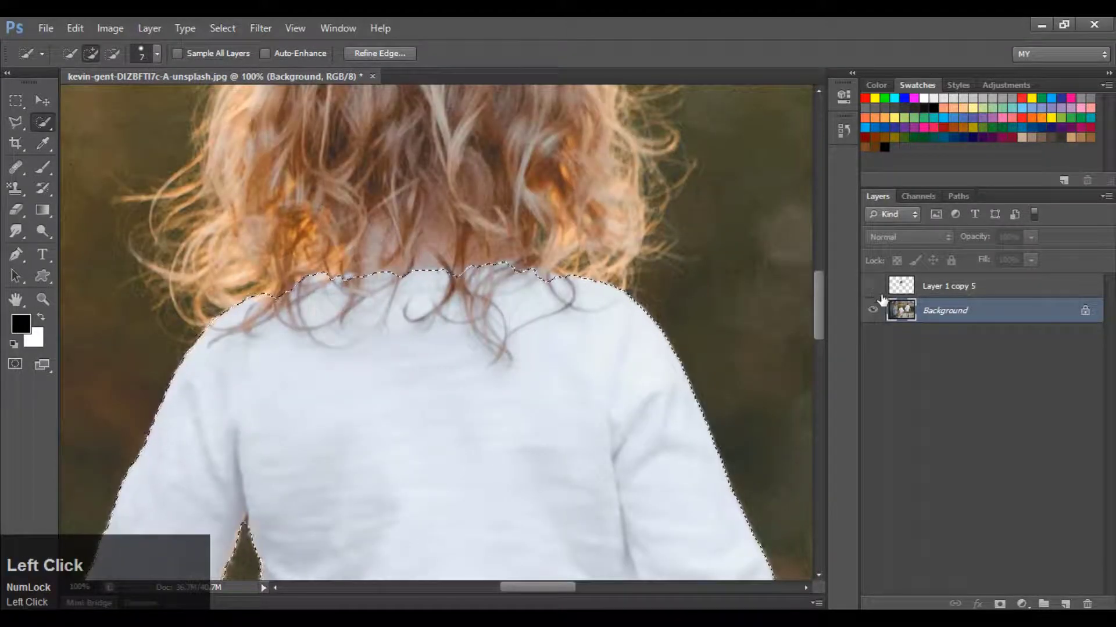
pyautogui.press('ctrl+j')
# Hide the original photo and show the cut-out hair layer with the shirt
pyautogui.click(872, 343)
pyautogui.press('ctrl+-')
pyautogui.click(880, 297)
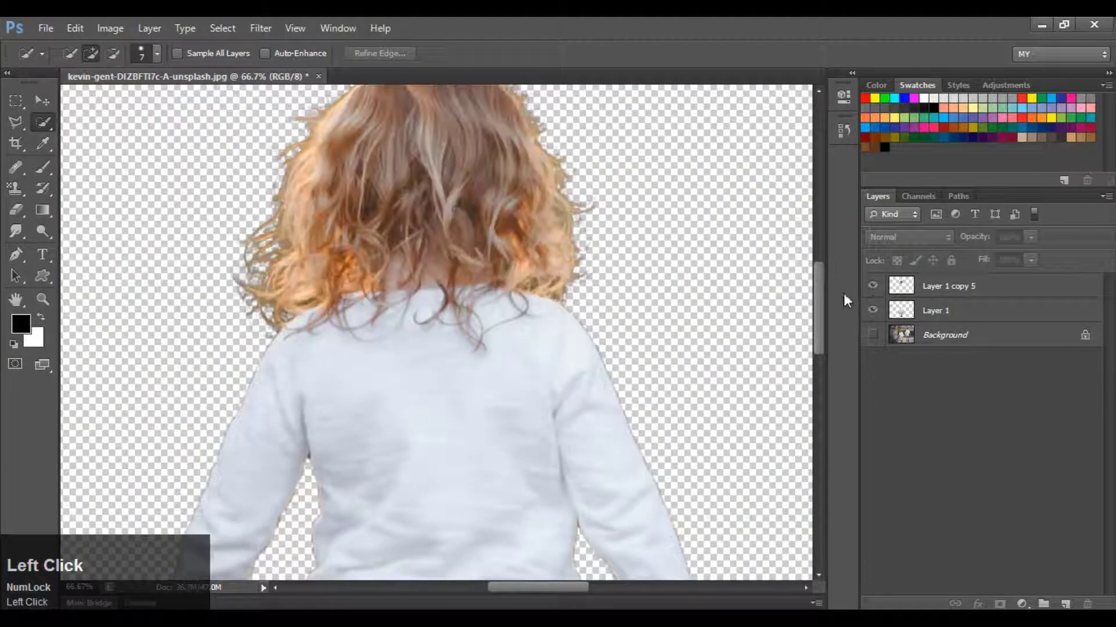
# Select the hair and shirt layers and merge the visible pieces into a new Layer 2
pyautogui.click(957, 327)
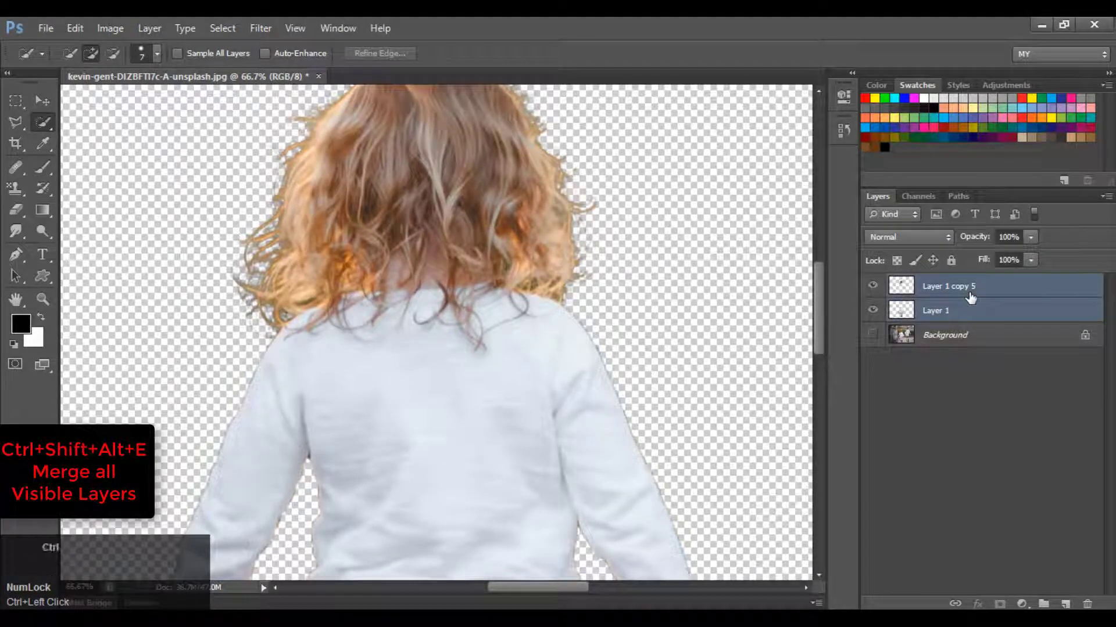
pyautogui.click(973, 298)
pyautogui.press('ctrl+shift+alt+e')
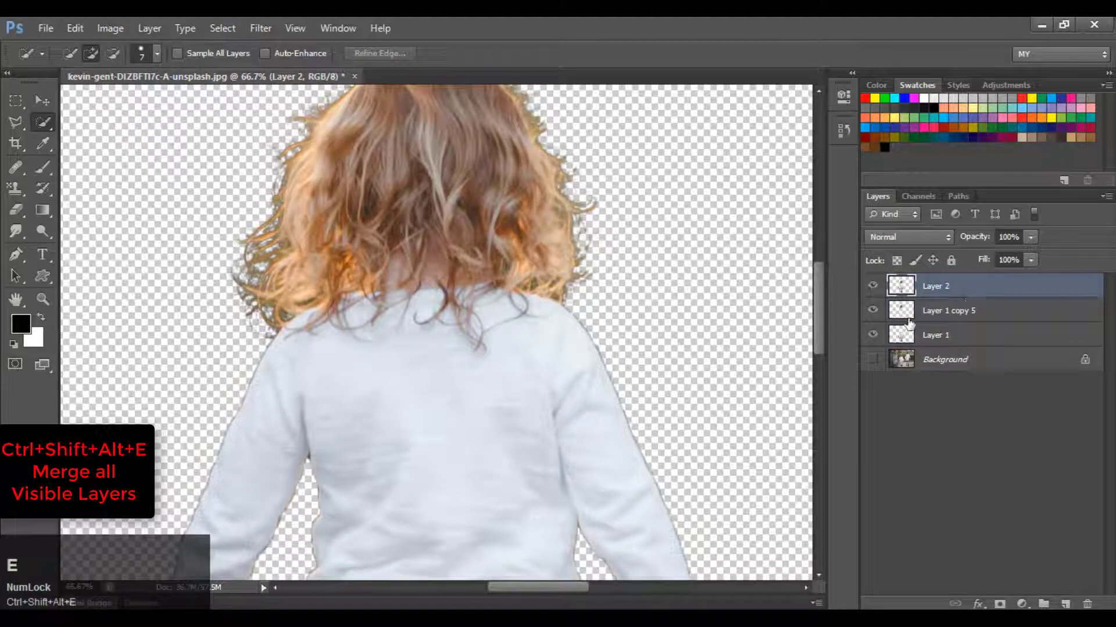
# Hide the source layers, group them into Group 1 and hide the group
pyautogui.click(880, 310)
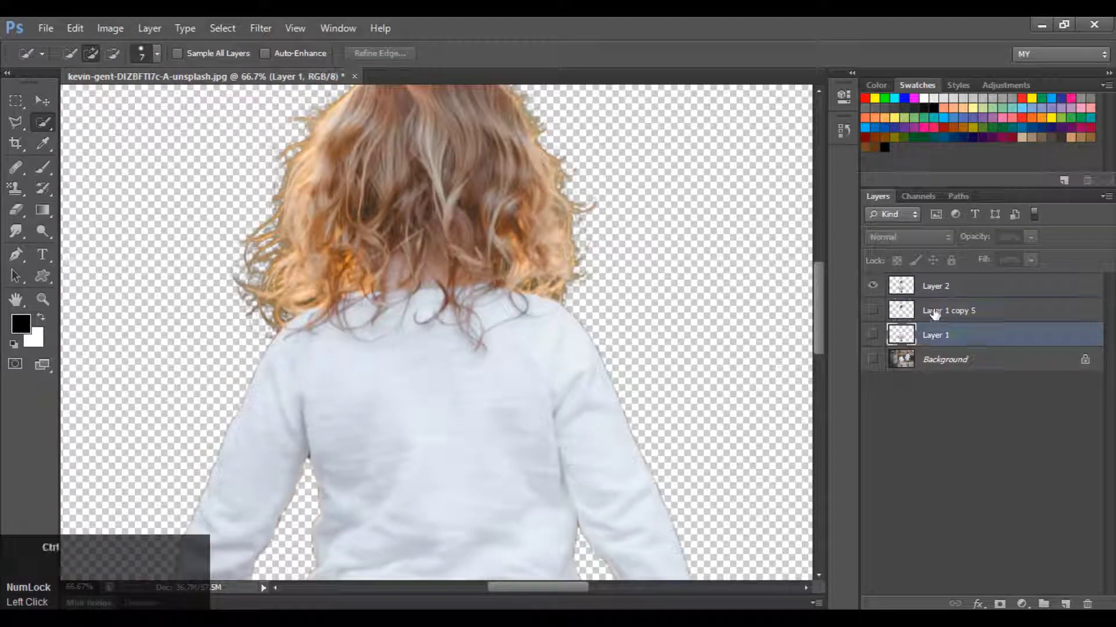
pyautogui.press('ctrl+g')
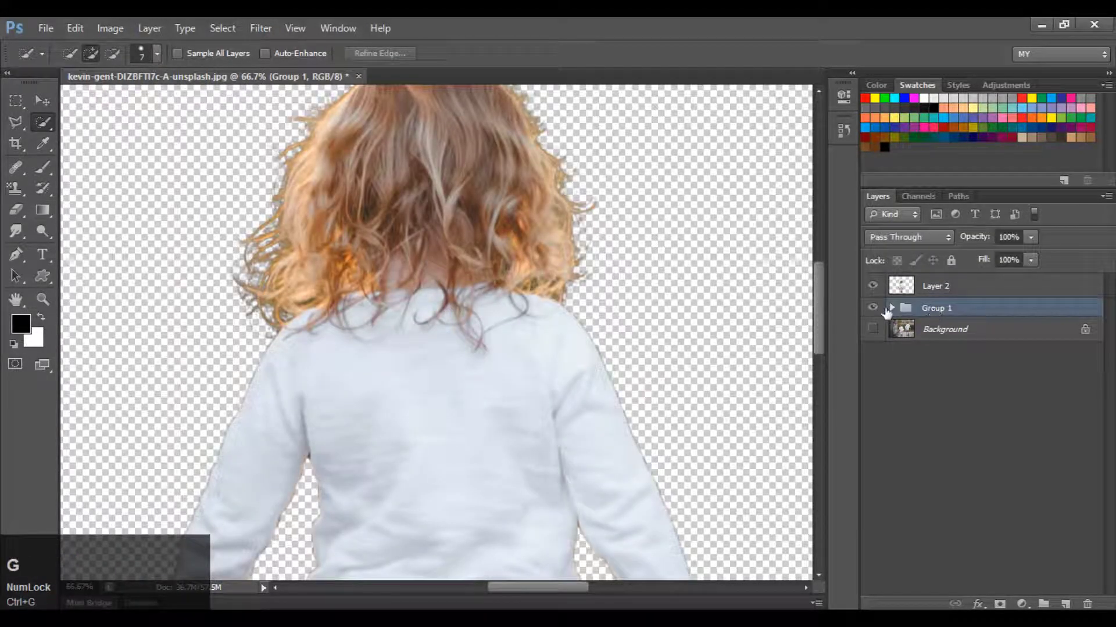
pyautogui.click(880, 313)
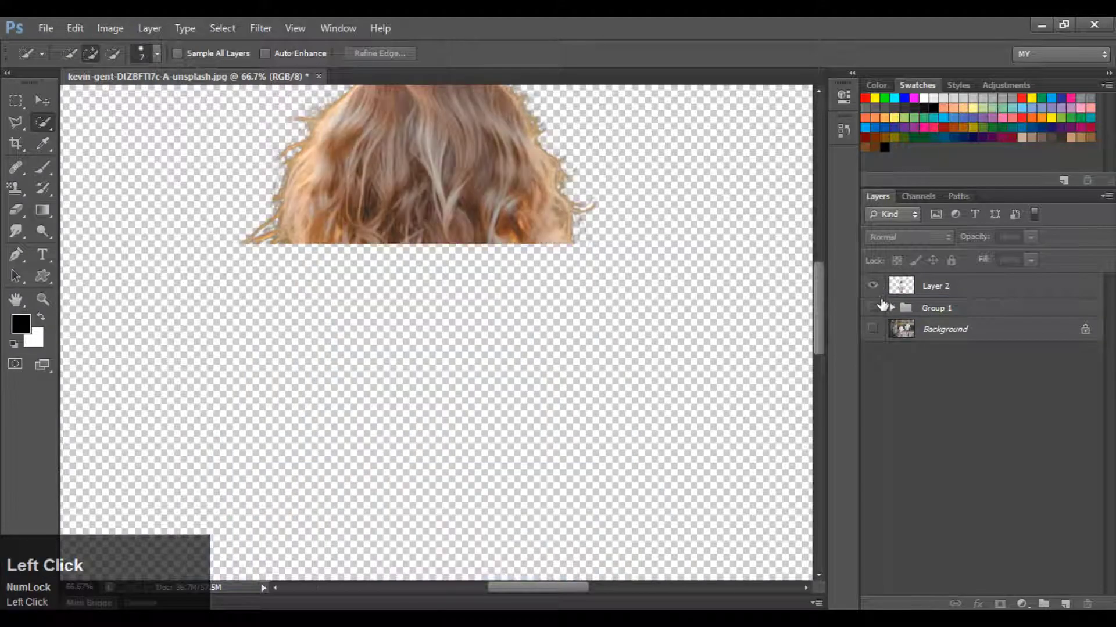
pyautogui.press('ctrl+=')
pyautogui.press('ctrl+-')
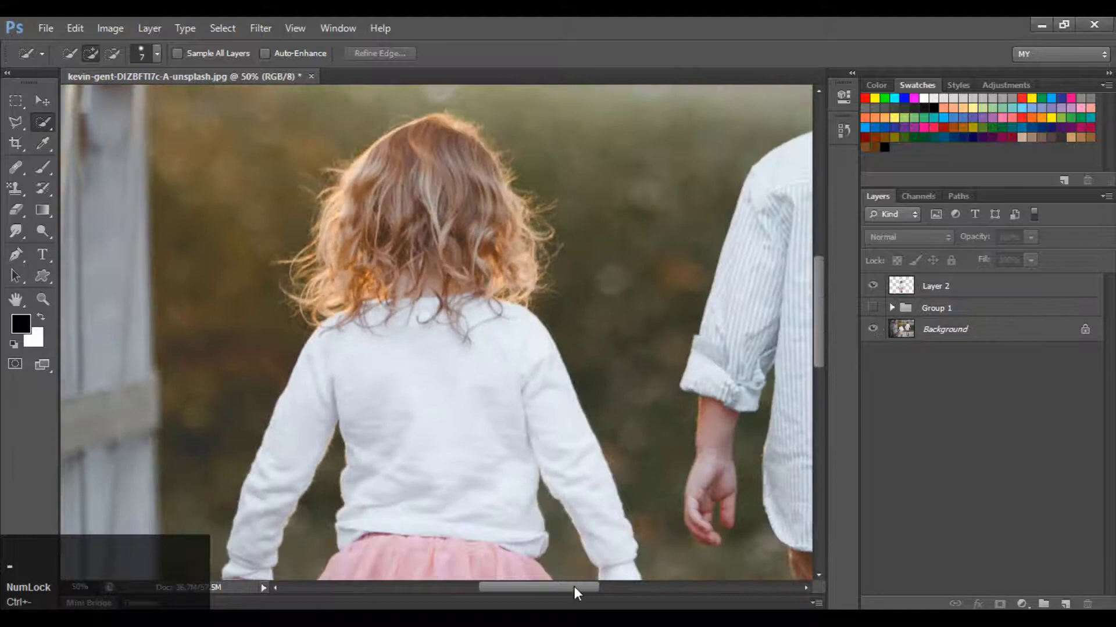
pyautogui.press('space')
pyautogui.click(667, 380)
pyautogui.press('space')
pyautogui.click(545, 293)
pyautogui.press('space')
pyautogui.press('ctrl+=')
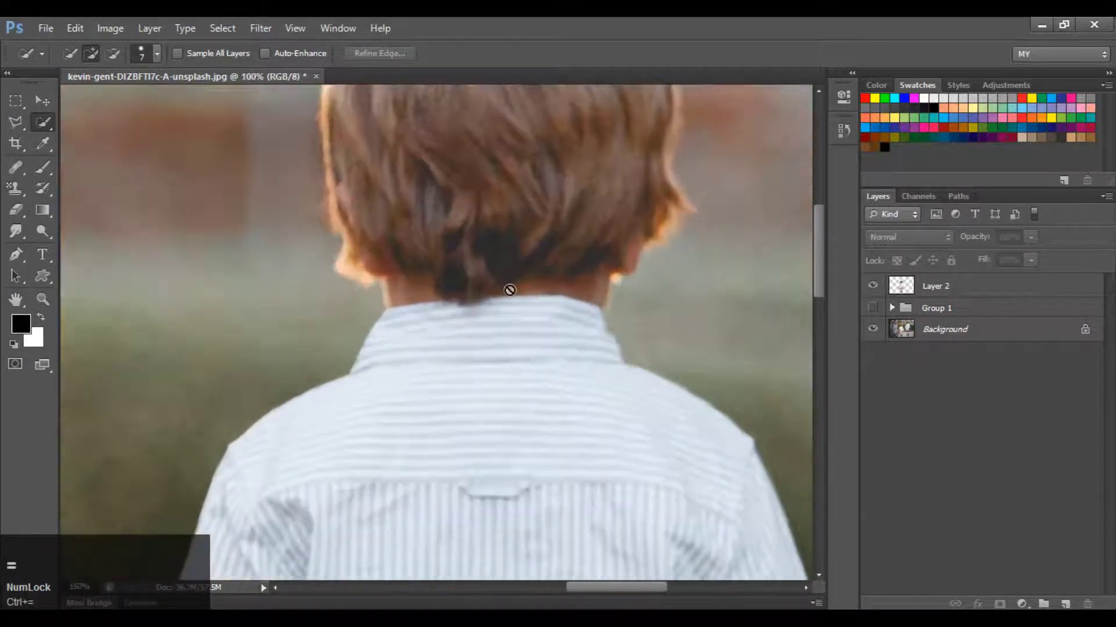
pyautogui.scroll(3)
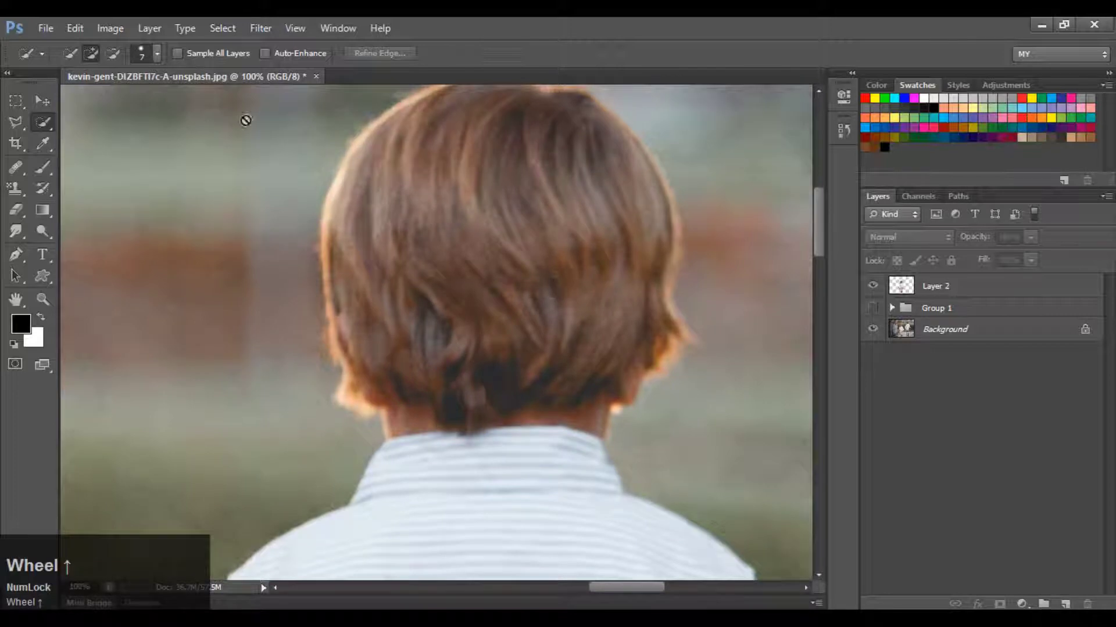
pyautogui.rightClick(52, 130)
pyautogui.click(185, 132)
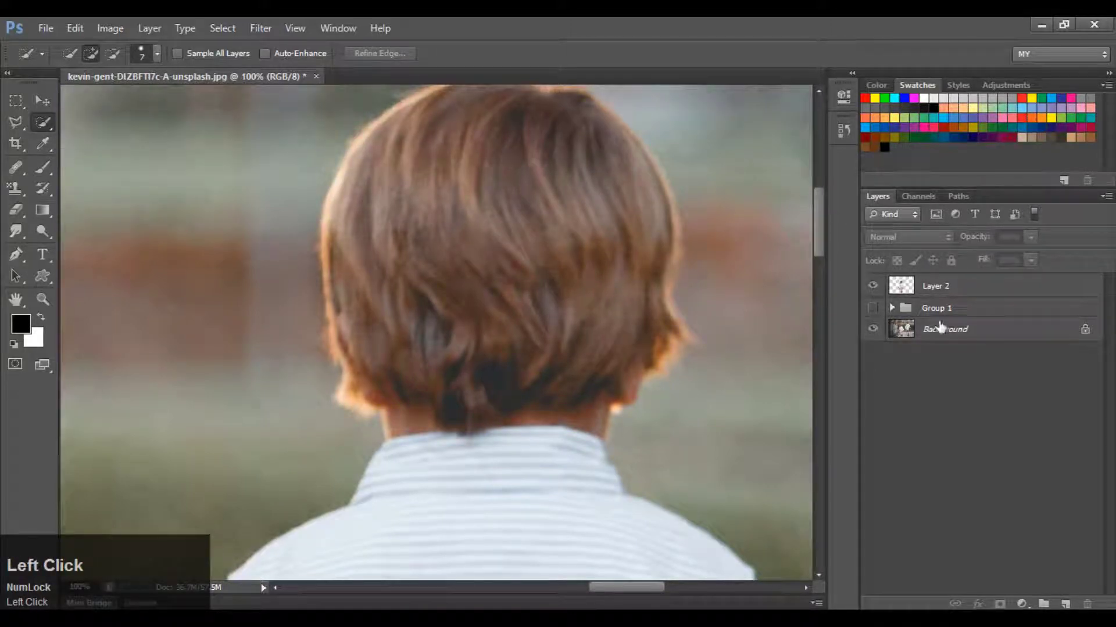
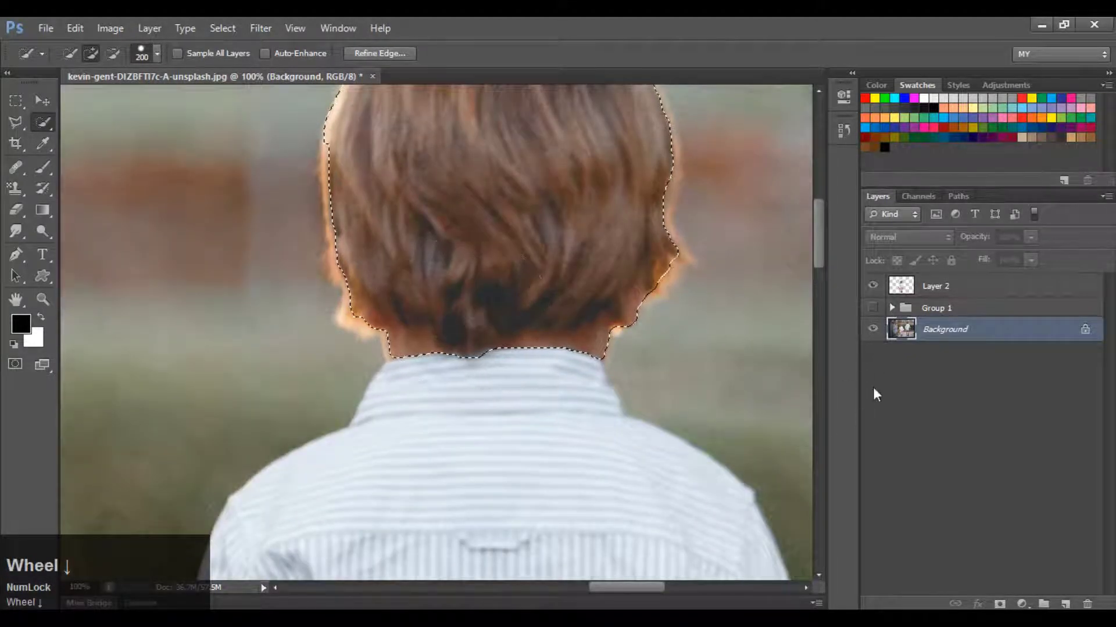
# Copy the boy's brush-selected hair onto a new Layer 3 above the photo
pyautogui.scroll(-3)
pyautogui.press('ctrl+j')
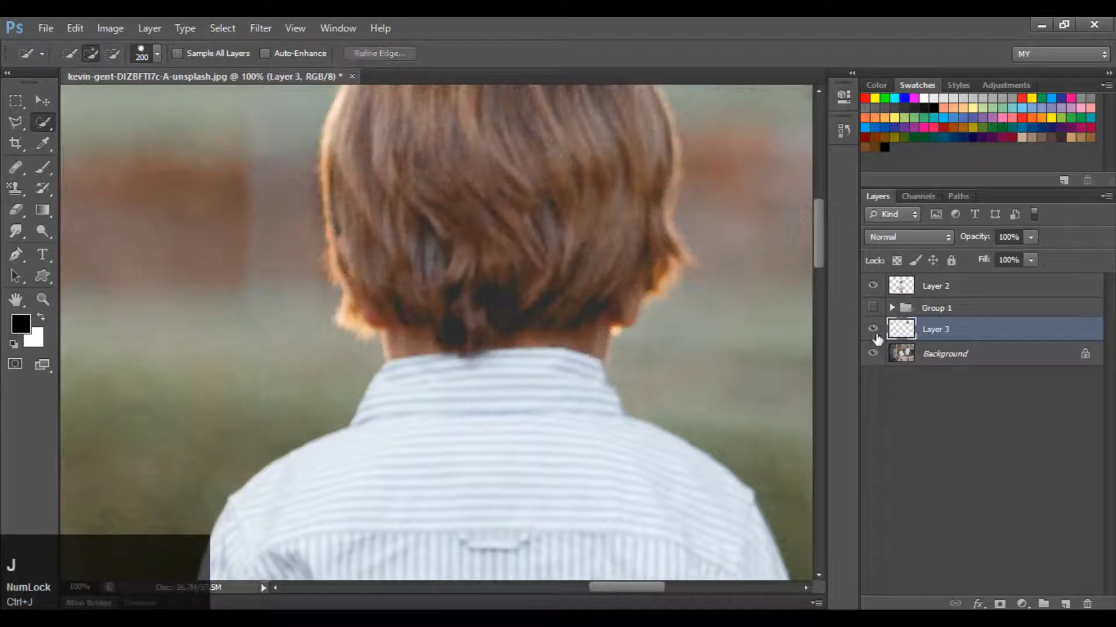
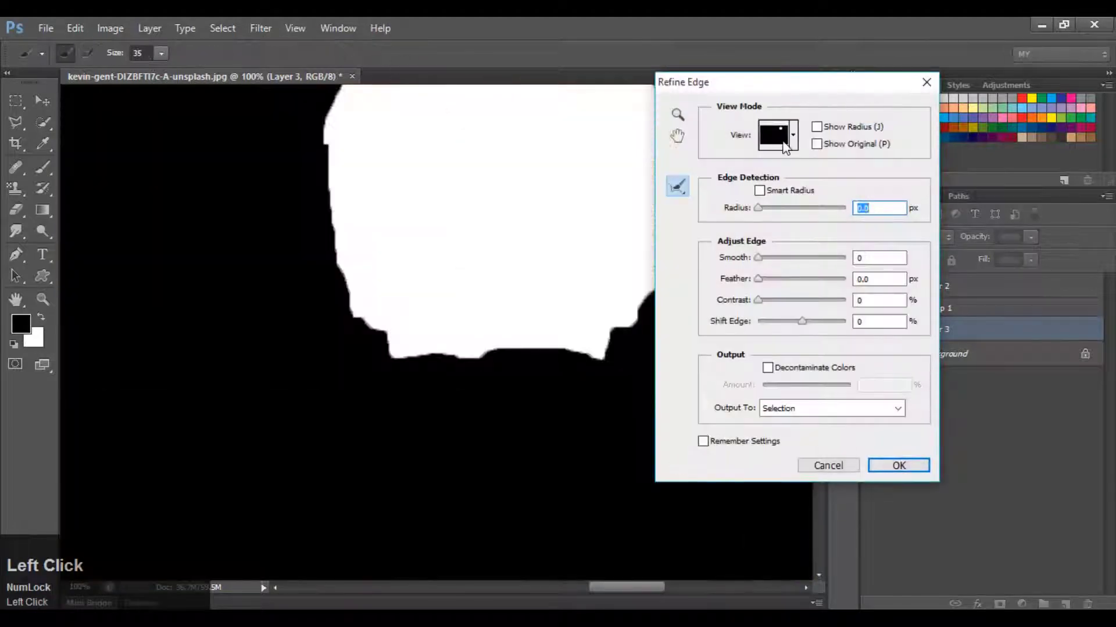
# Enable Smart Radius at about 14.7 px on the boy's hair selection and apply it
pyautogui.click(739, 301)
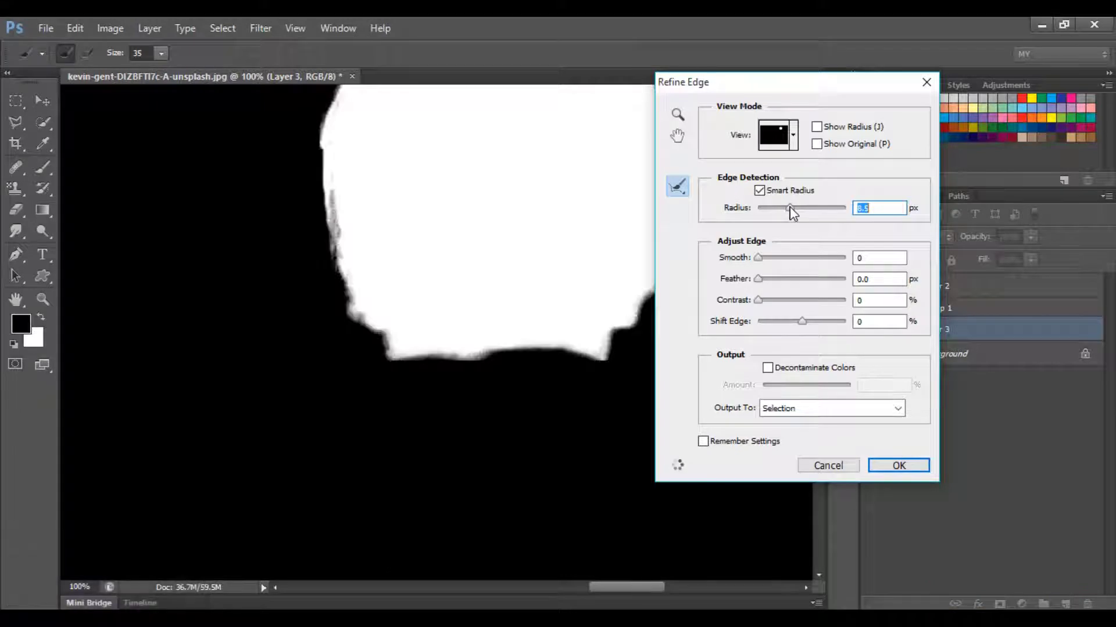
pyautogui.click(801, 216)
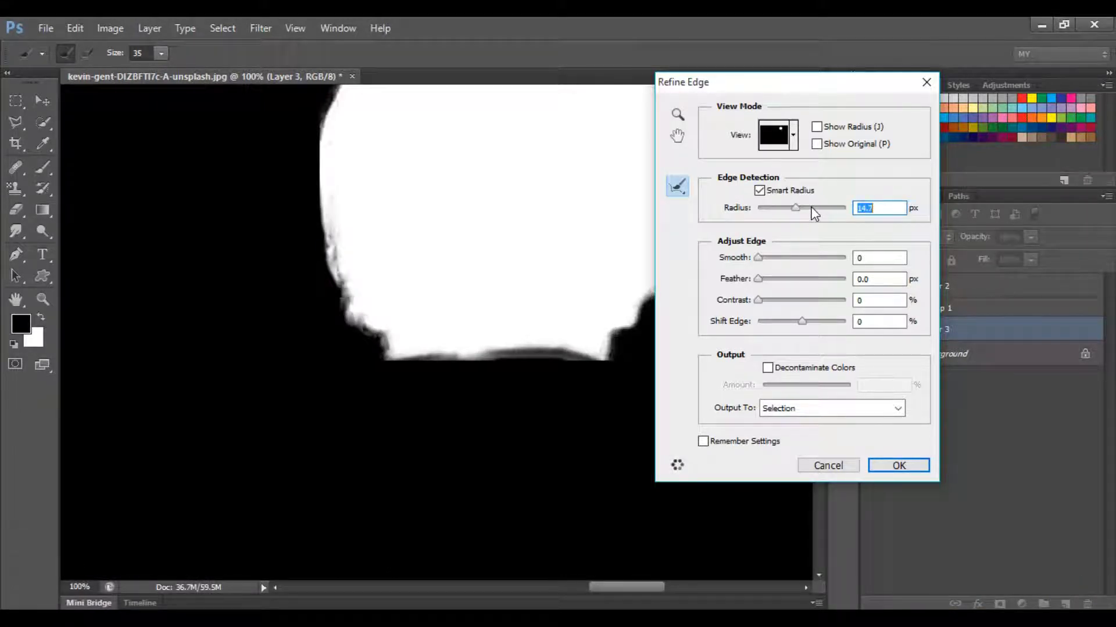
pyautogui.click(895, 467)
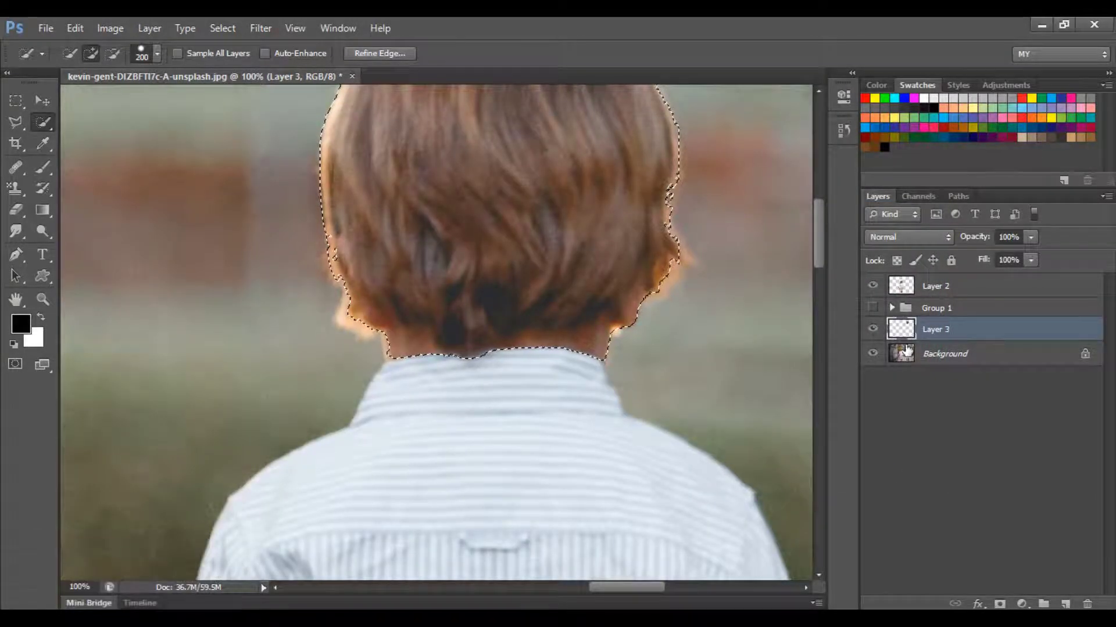
# Extend the Quick Selection on the Background layer over the boy's shirt, arms, trousers and boots
pyautogui.click(876, 351)
pyautogui.scroll(-3)
pyautogui.press('ctrl+-')
pyautogui.press('ctrl+=')
pyautogui.scroll(-3)
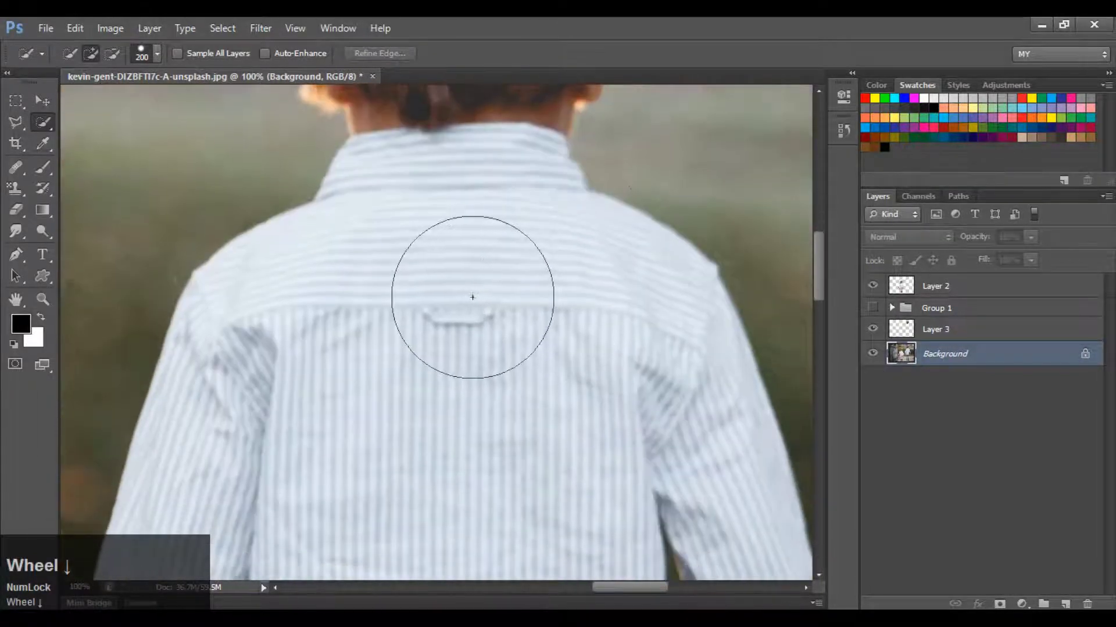
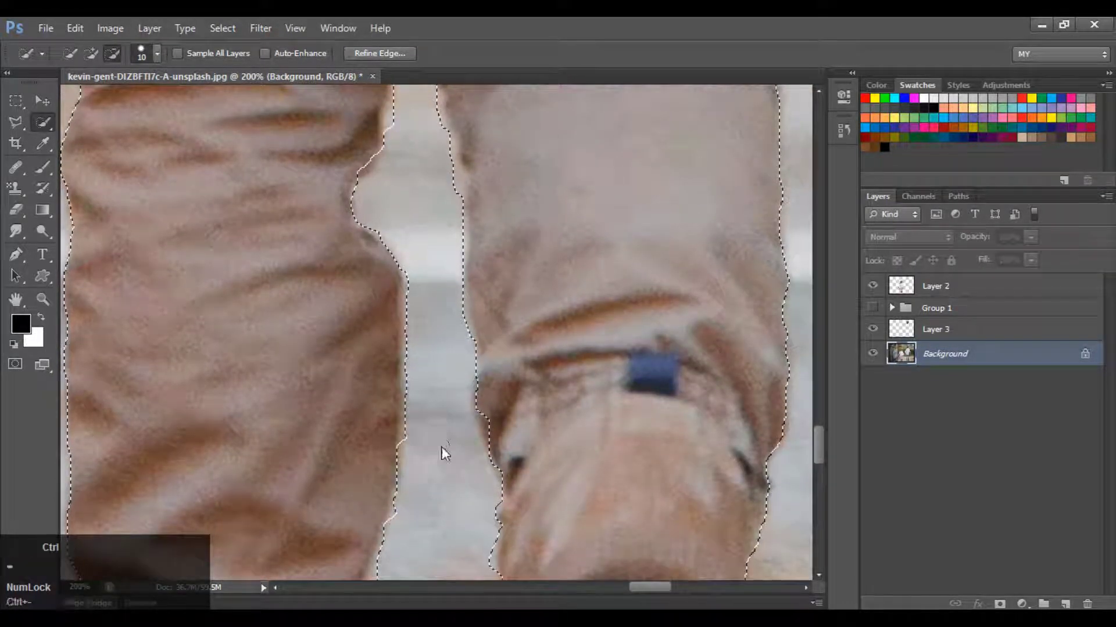
pyautogui.press('ctrl+-')
pyautogui.press('ctrl+-')
pyautogui.scroll(3)
pyautogui.scroll(3)
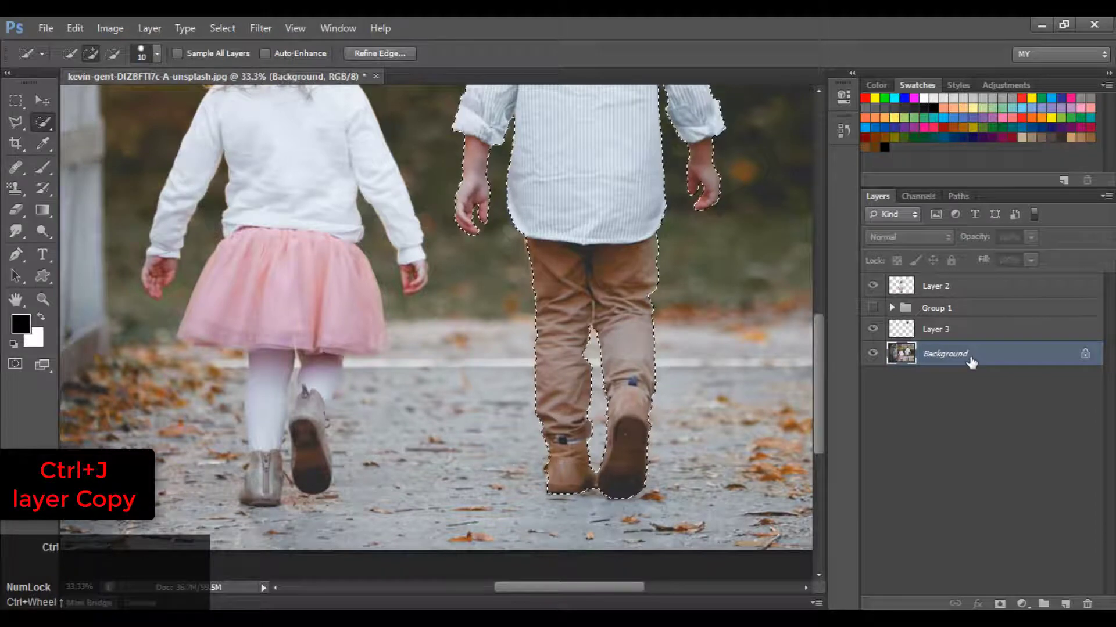
# Copy the selected boy onto new Layer 4 and hide the original photo layer
pyautogui.press('ctrl+j')
pyautogui.click(884, 384)
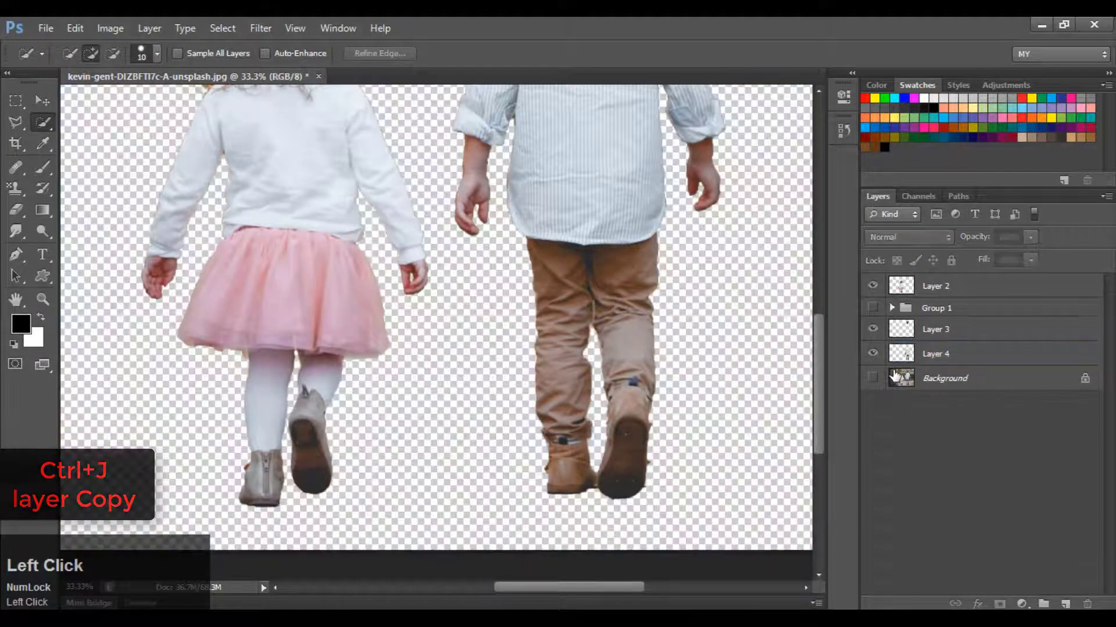
pyautogui.press('ctrl+-')
pyautogui.press('ctrl+=')
pyautogui.press('ctrl+-')
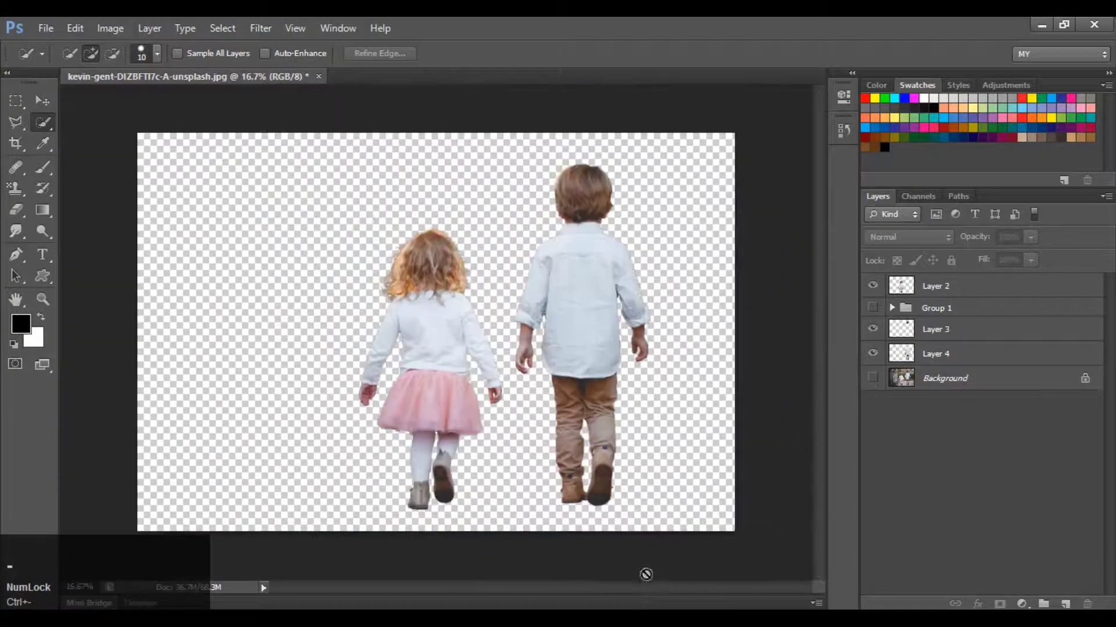
# Check both cut-out children on transparency and select Layer 3 together with Layer 4
pyautogui.press('ctrl+=')
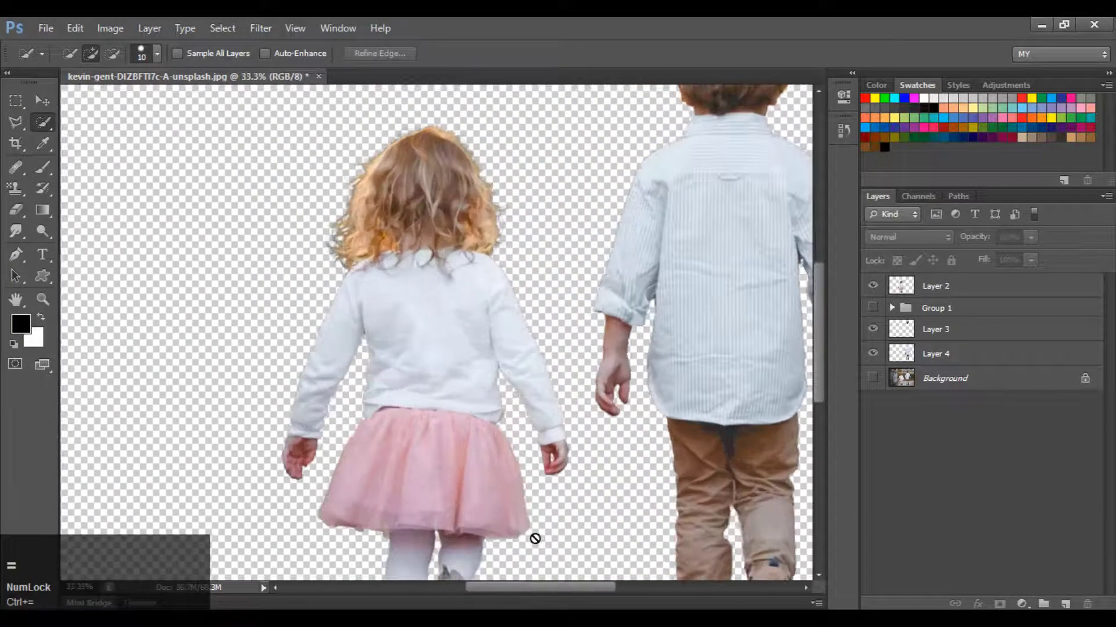
pyautogui.press('space')
pyautogui.press('space')
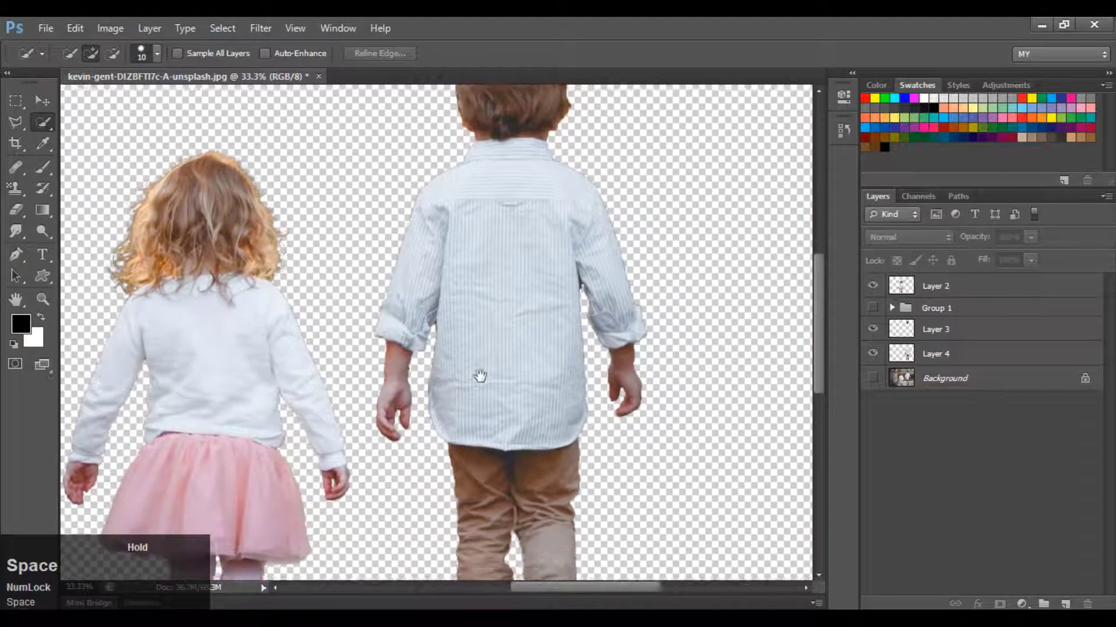
pyautogui.press('space')
pyautogui.click(883, 340)
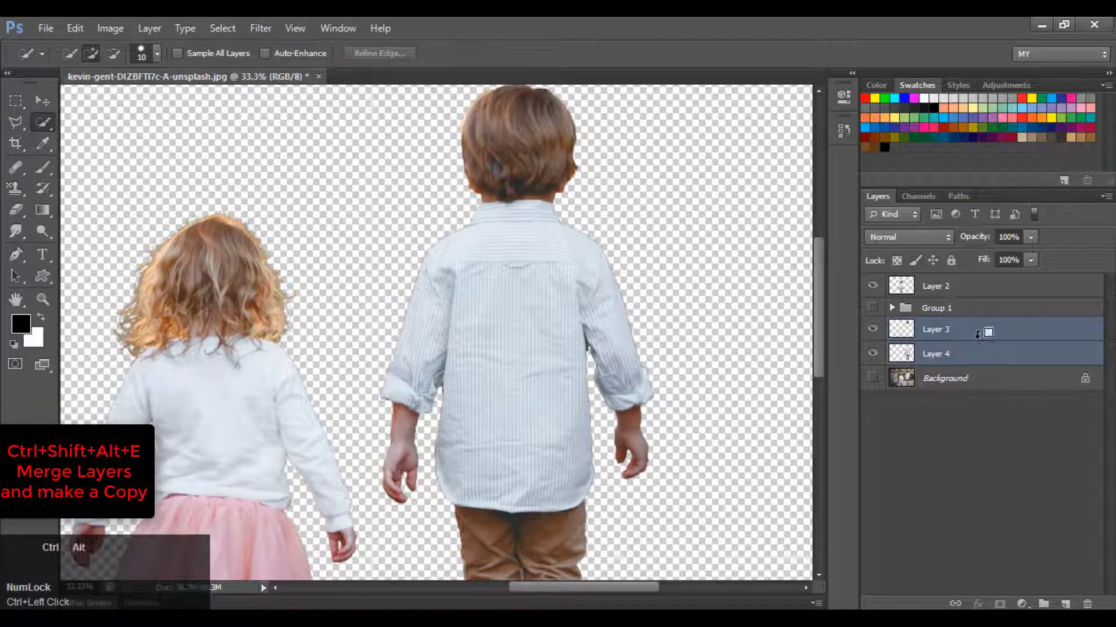
# Merge the visible cut-outs into Layer 3 (merged) and move it to the top of the stack
pyautogui.press('ctrl+alt+e')
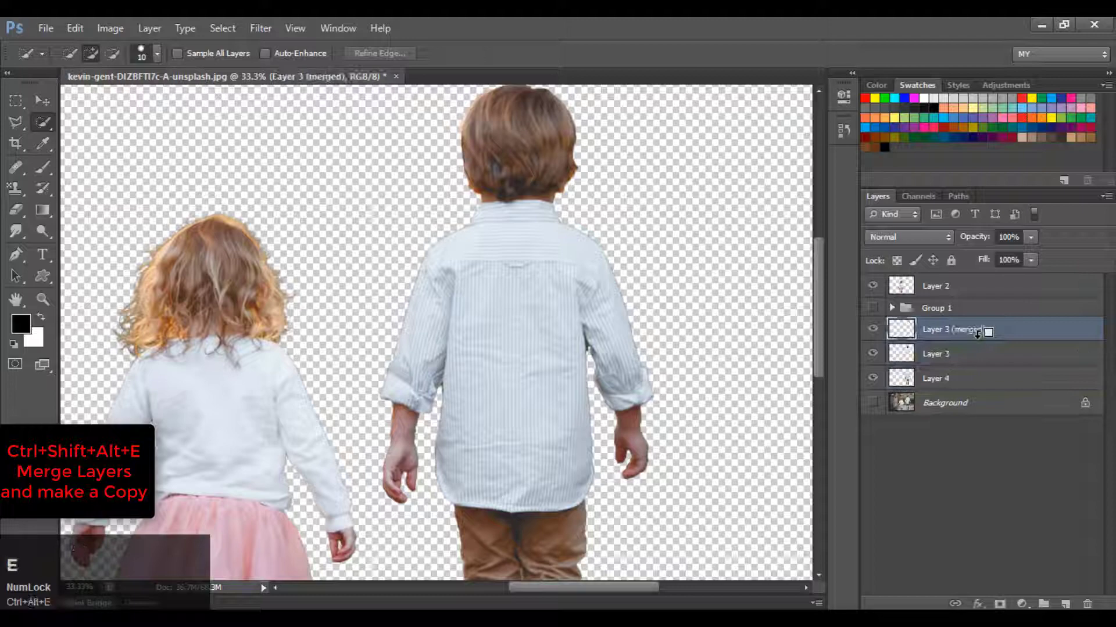
pyautogui.moveTo(879, 332); pyautogui.dragTo(970, 409)
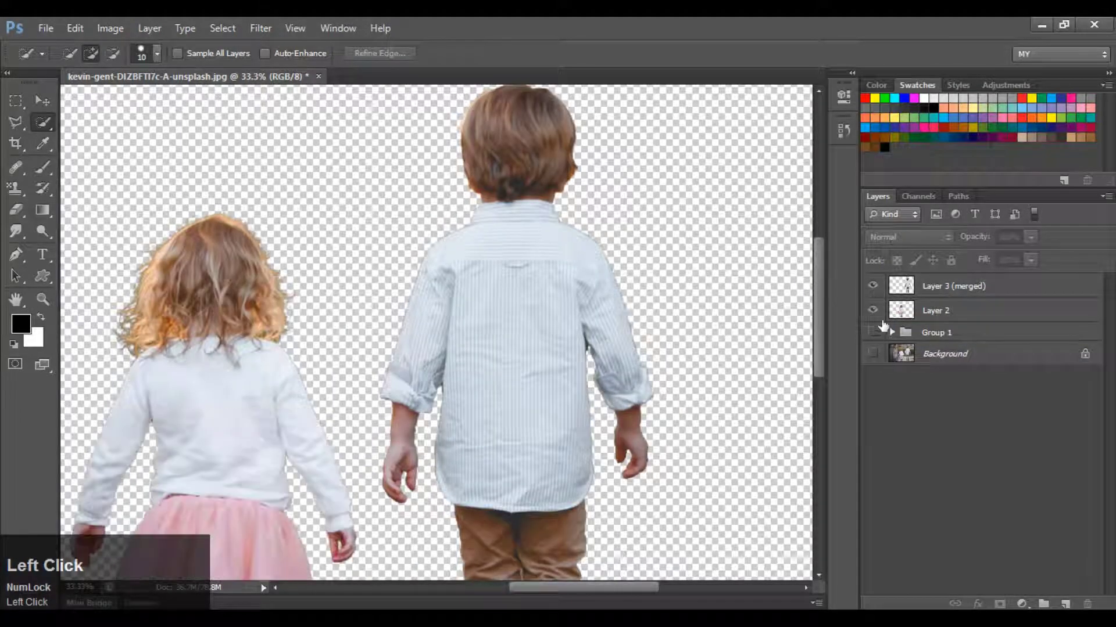
pyautogui.press('ctrl+=')
pyautogui.moveTo(638, 596); pyautogui.dragTo(560, 551)
pyautogui.press('ctrl+d')
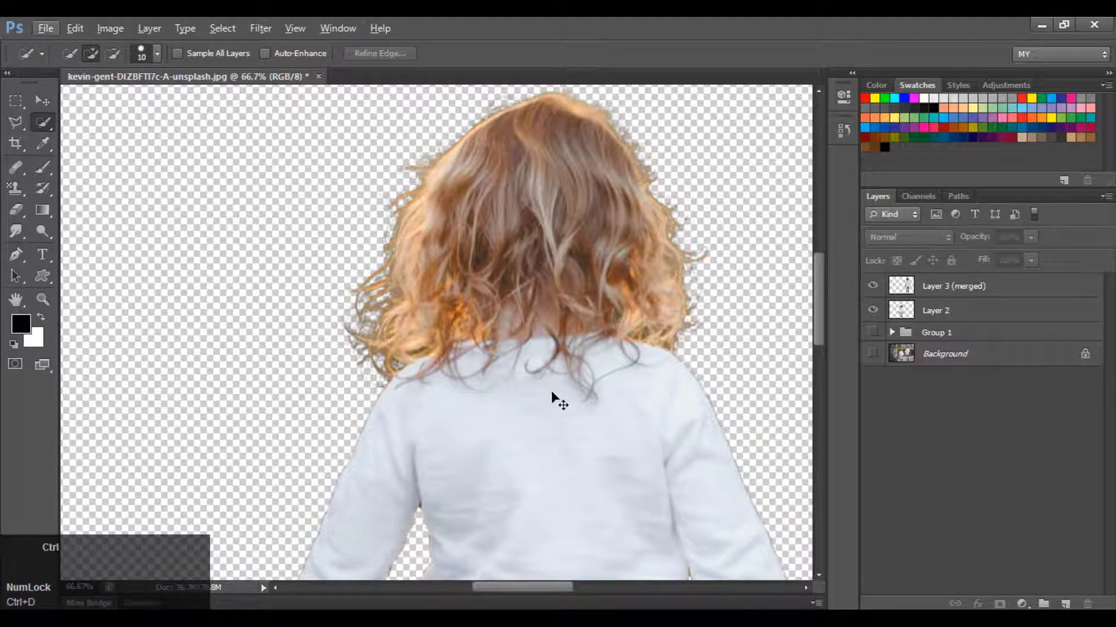
# Create a white 6000 × 4000 px document and drag both cut-out children into it
pyautogui.press('ctrl+=')
pyautogui.click(524, 597)
pyautogui.scroll(3)
pyautogui.click(945, 396)
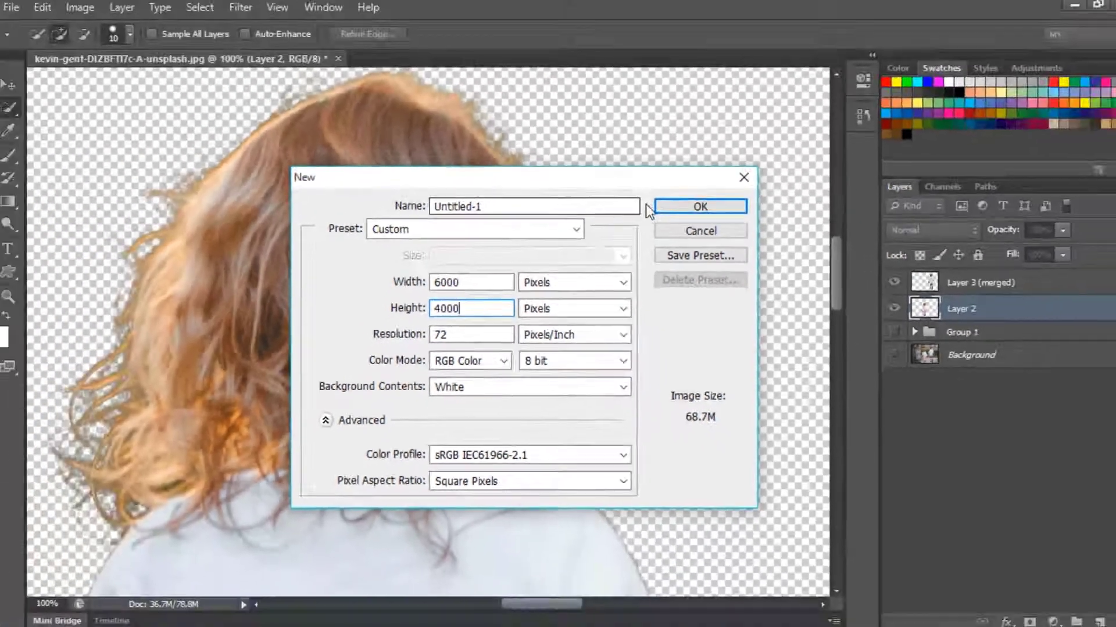
pyautogui.moveTo(688, 219); pyautogui.dragTo(1023, 476)
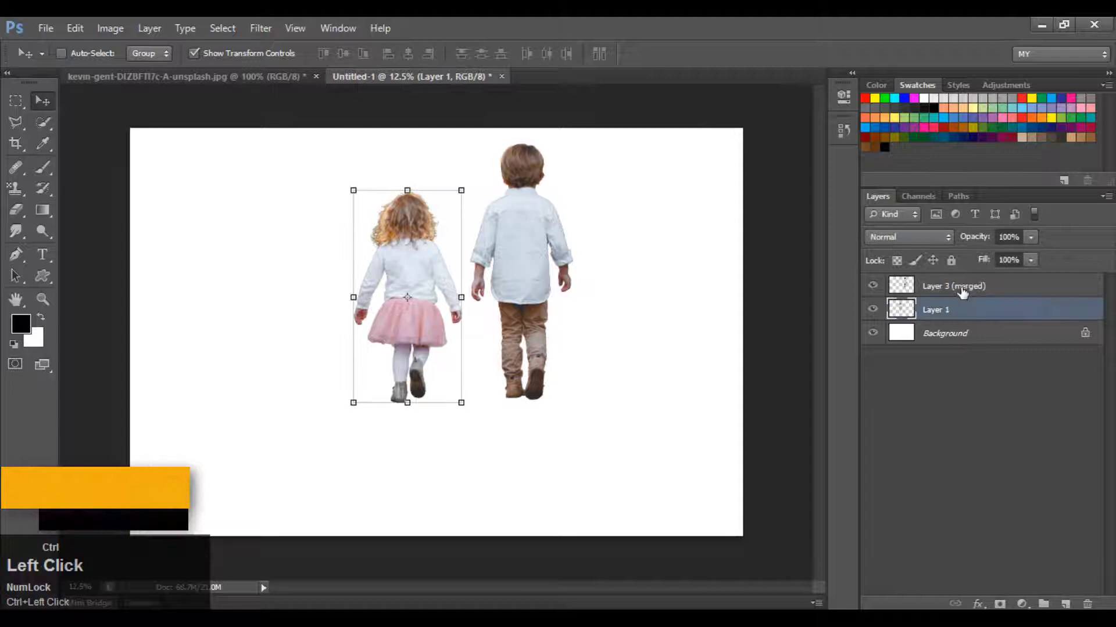
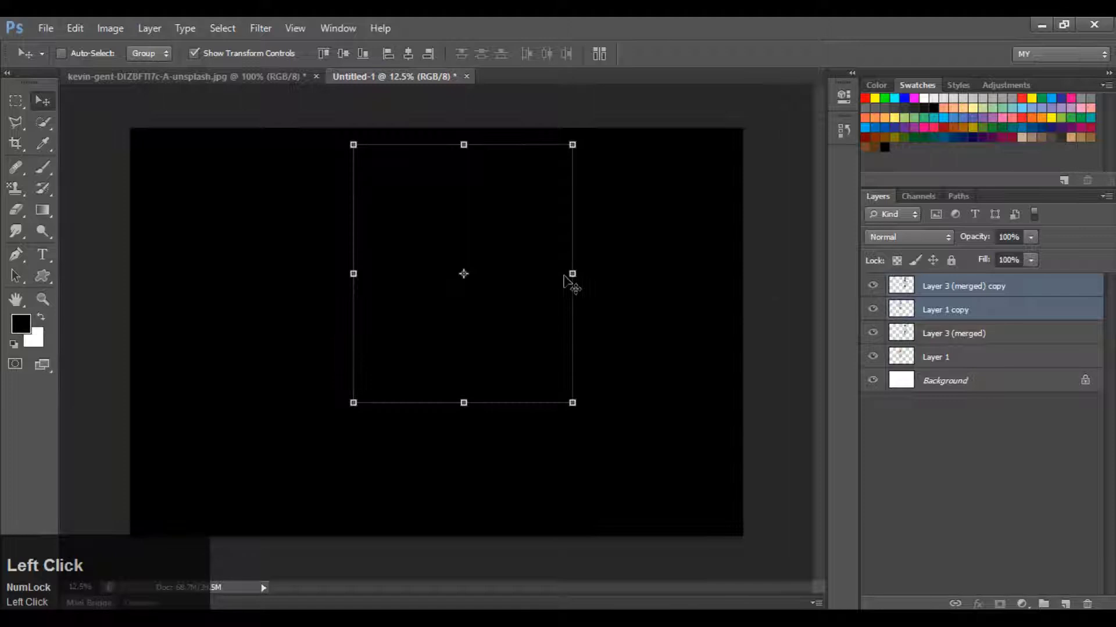
# Lower the flipped copies so the feet meet, then scale all four layers down proportionally
pyautogui.moveTo(953, 300); pyautogui.dragTo(883, 472)
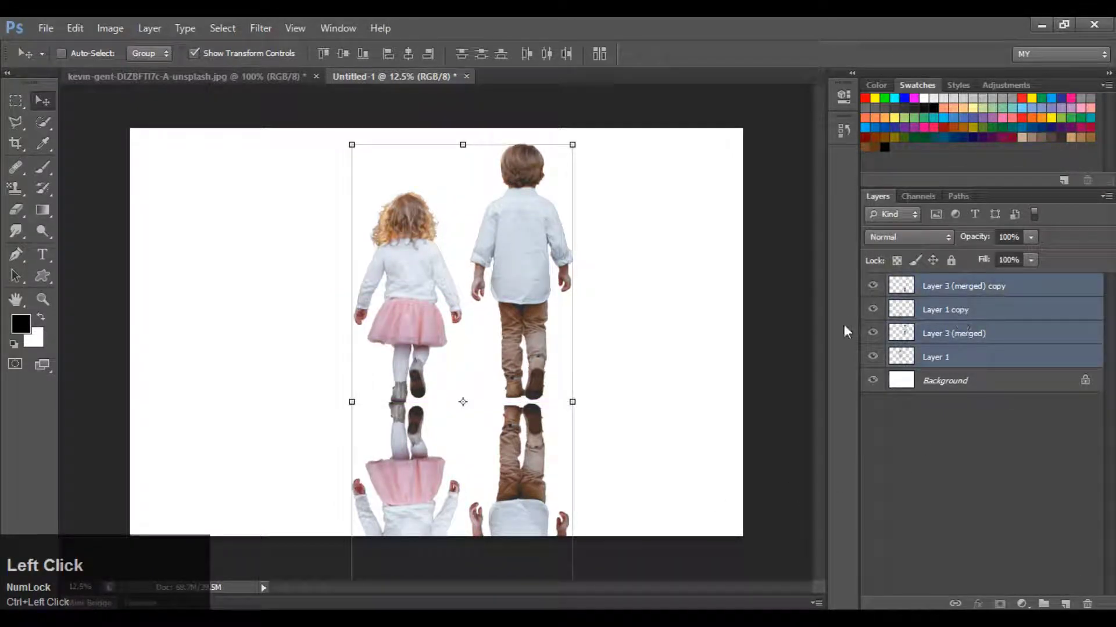
pyautogui.press('ctrl+=')
pyautogui.press('ctrl+-')
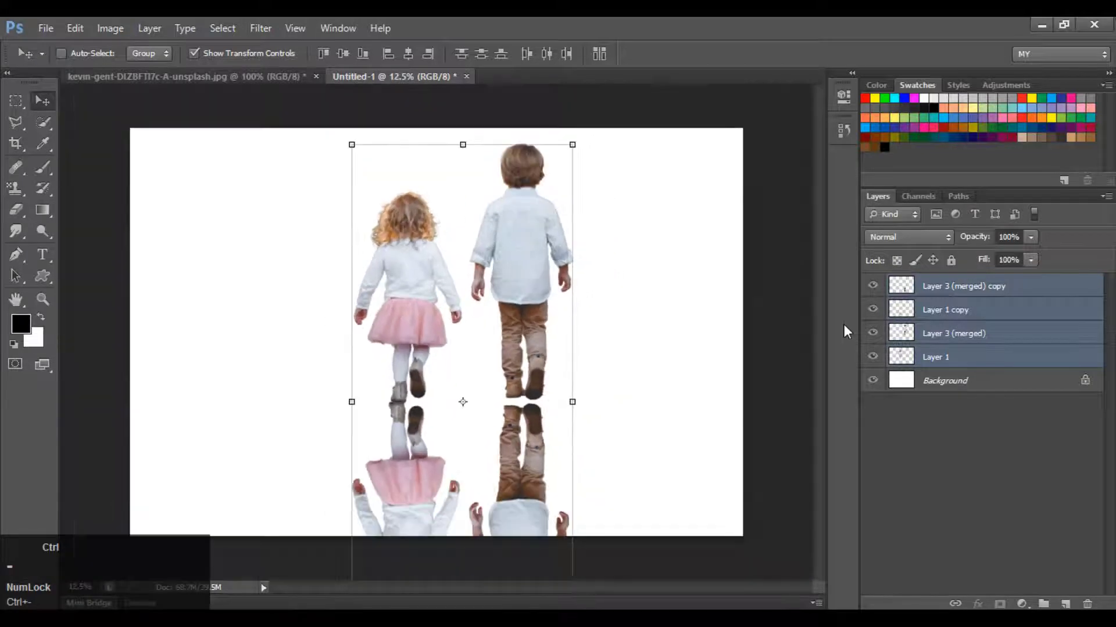
pyautogui.moveTo(521, 464); pyautogui.dragTo(484, 322)
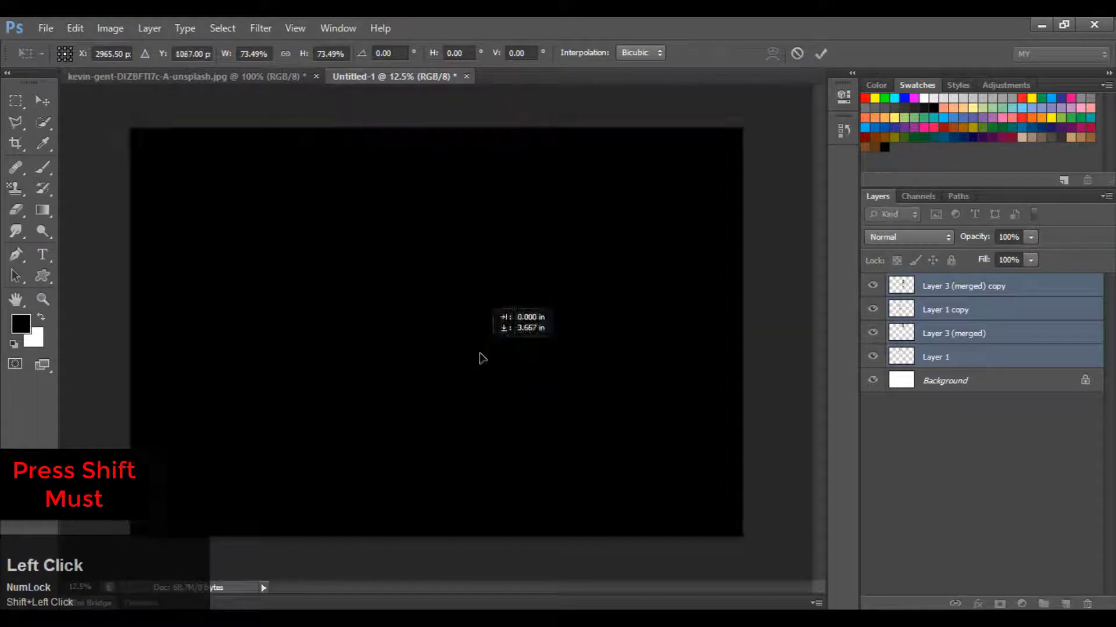
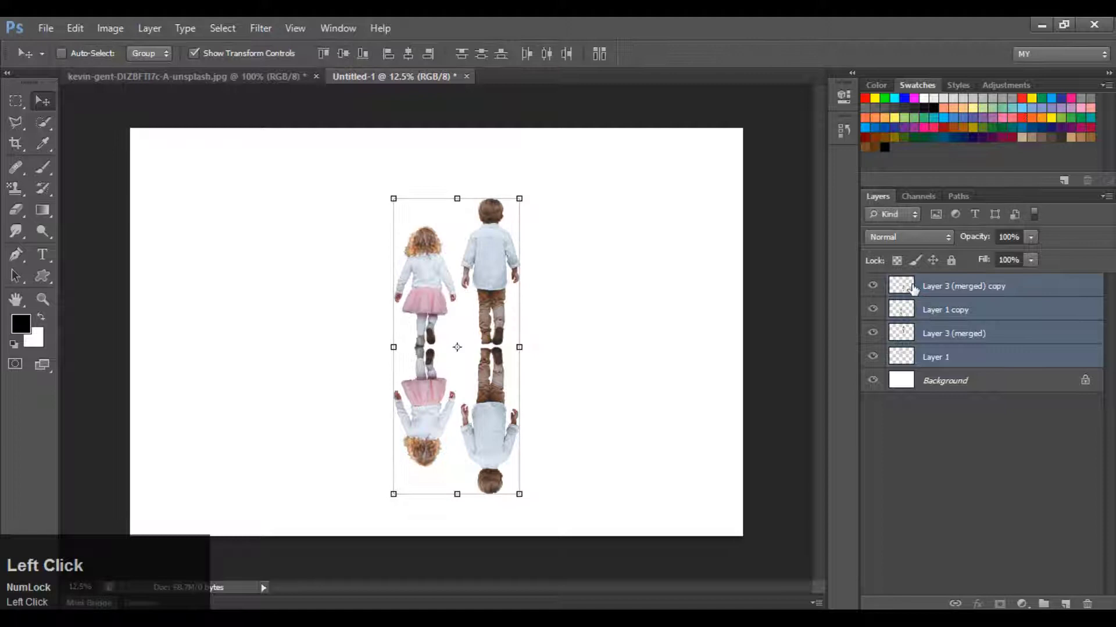
# Zoom in on where the feet meet and drag the reflection layers below the originals
pyautogui.click(996, 481)
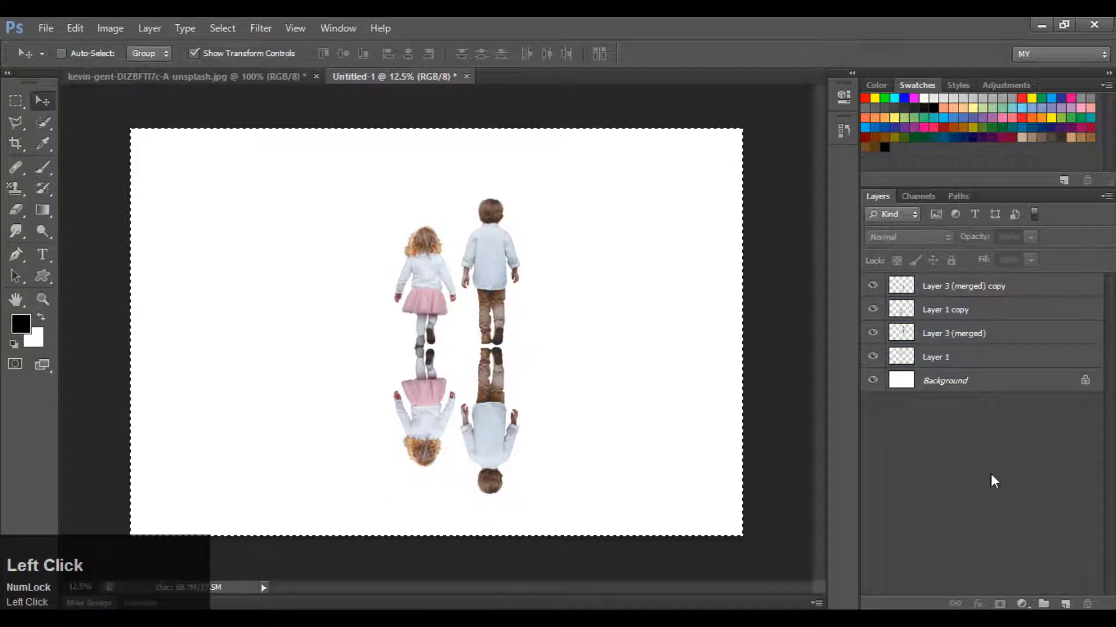
pyautogui.press('ctrl+=')
pyautogui.click(996, 478)
pyautogui.scroll(-3)
pyautogui.scroll(3)
pyautogui.scroll(-3)
pyautogui.click(1030, 496)
pyautogui.press('ctrl+d')
pyautogui.scroll(-3)
pyautogui.scroll(3)
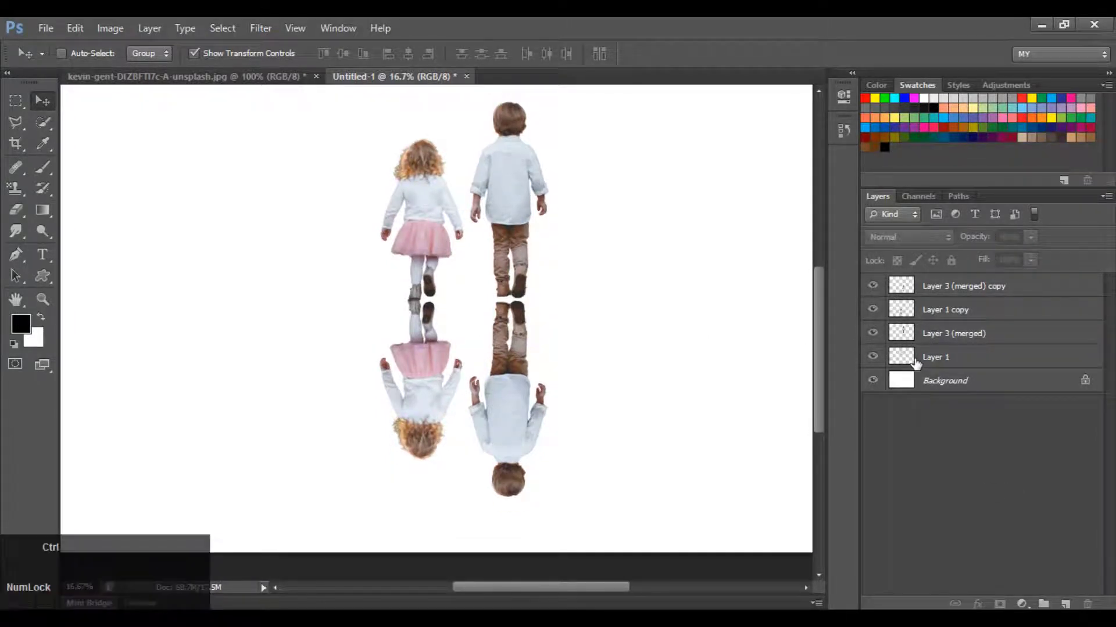
pyautogui.press('ctrl+=')
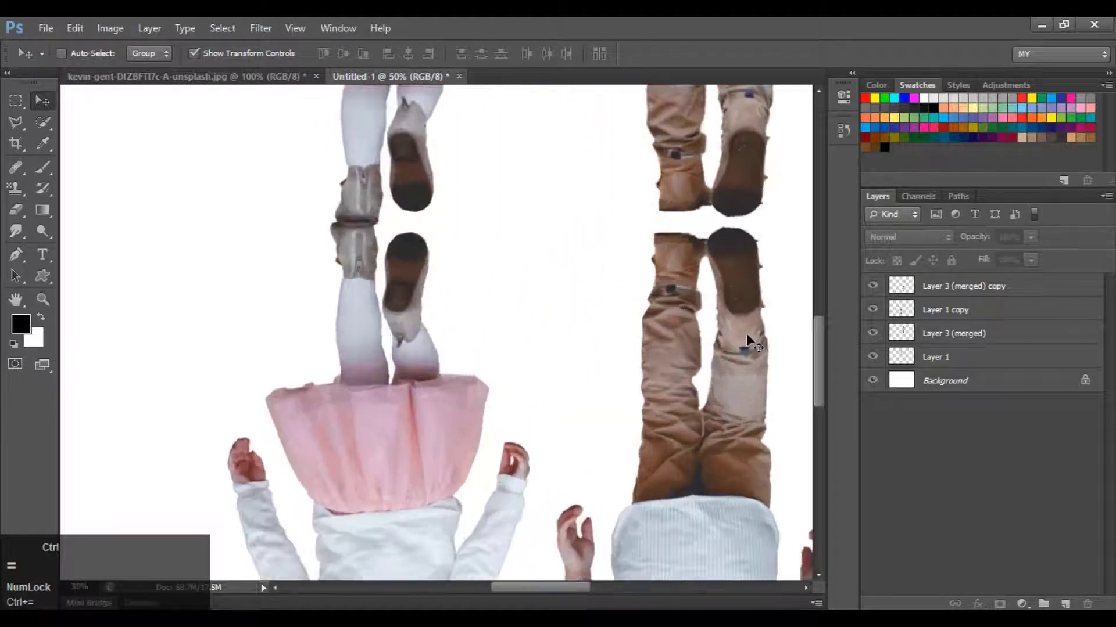
pyautogui.moveTo(879, 342); pyautogui.dragTo(858, 405)
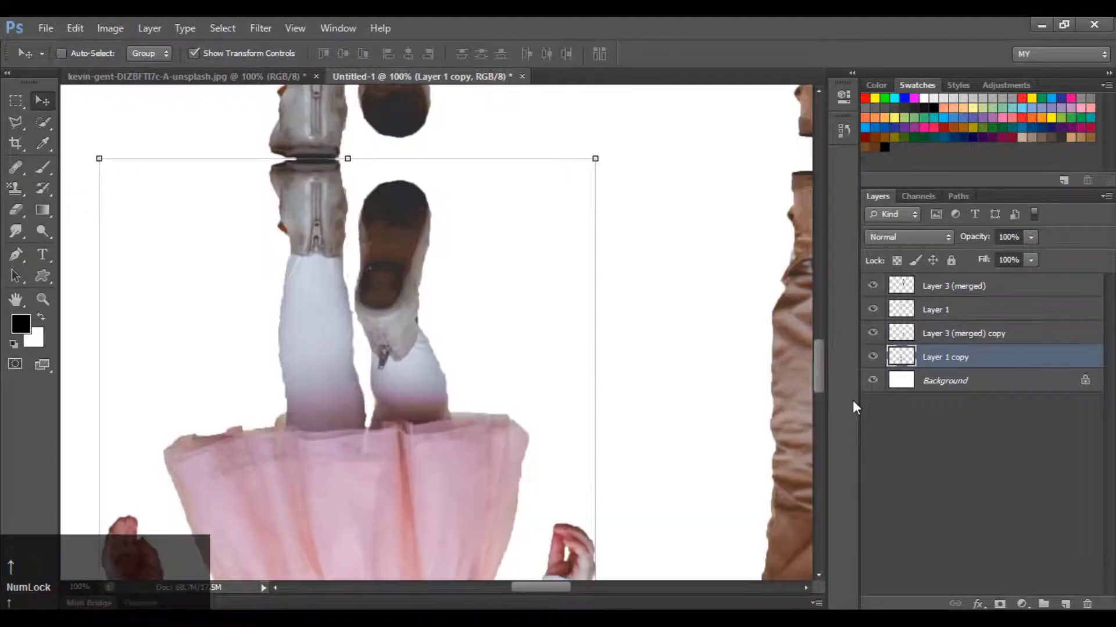
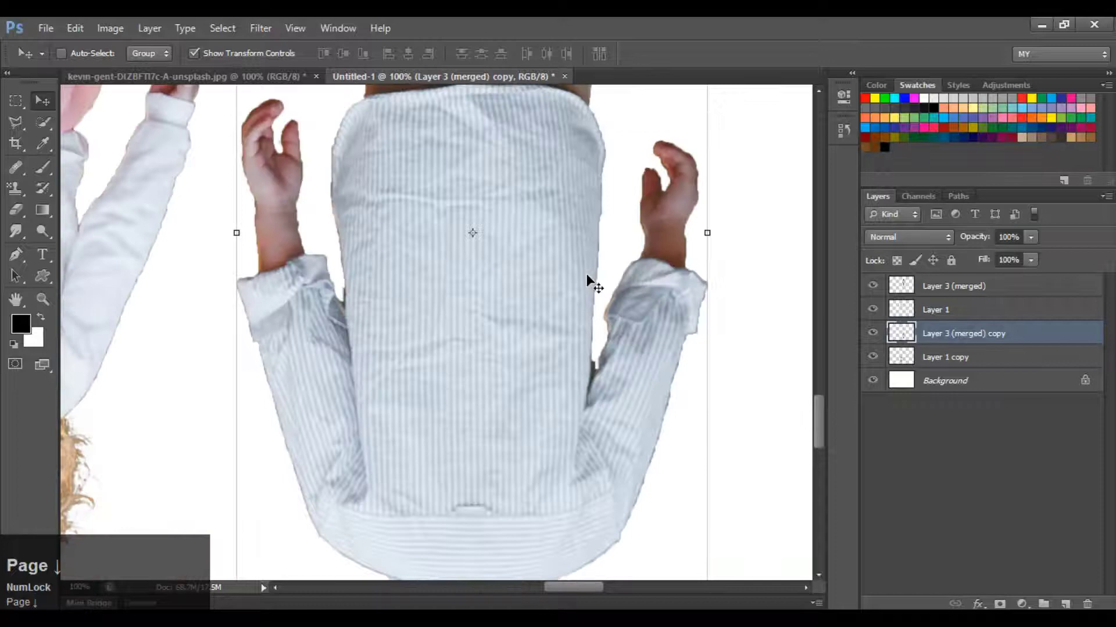
# Nudge the reflection into place at the boots and confirm its new position
pyautogui.press('Page_Down')
pyautogui.press('Page_Up')
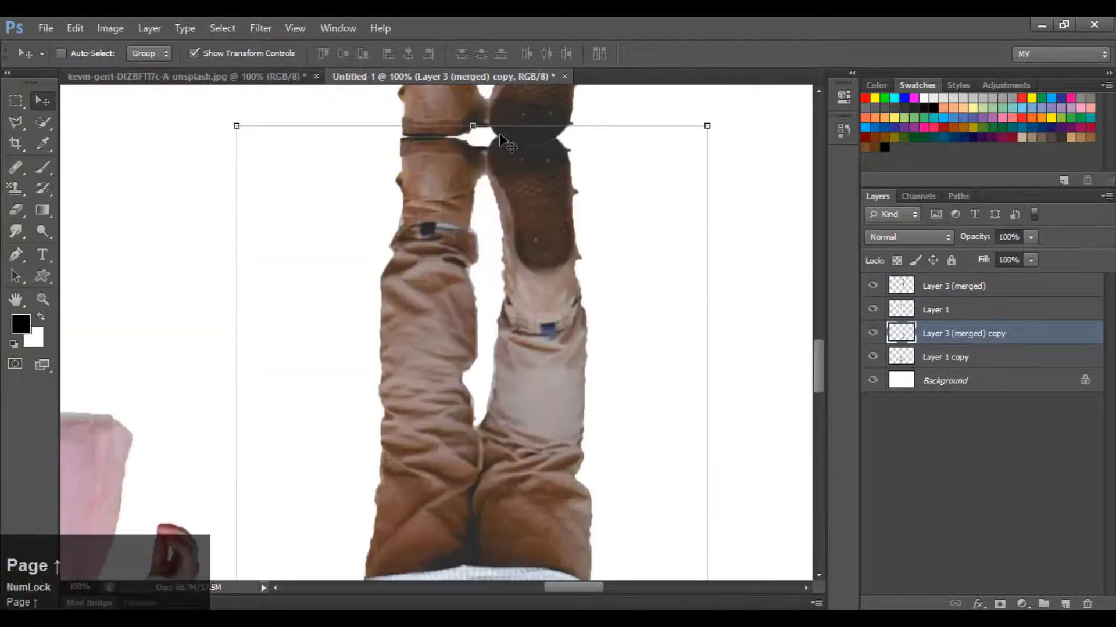
pyautogui.click(978, 440)
pyautogui.scroll(3)
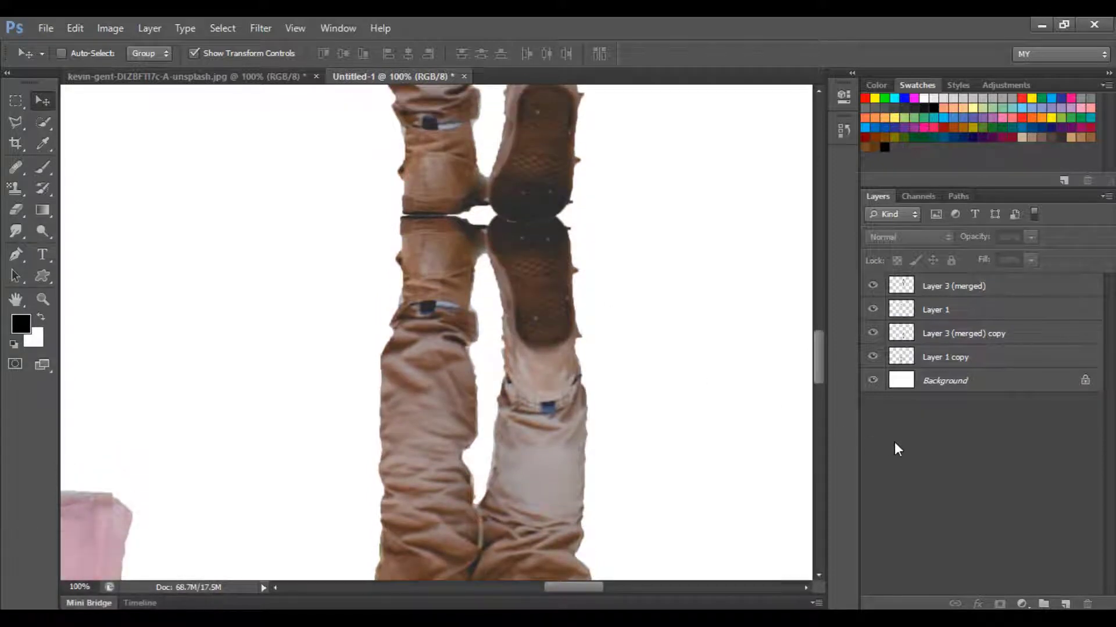
pyautogui.scroll(3)
pyautogui.press('ctrl+=')
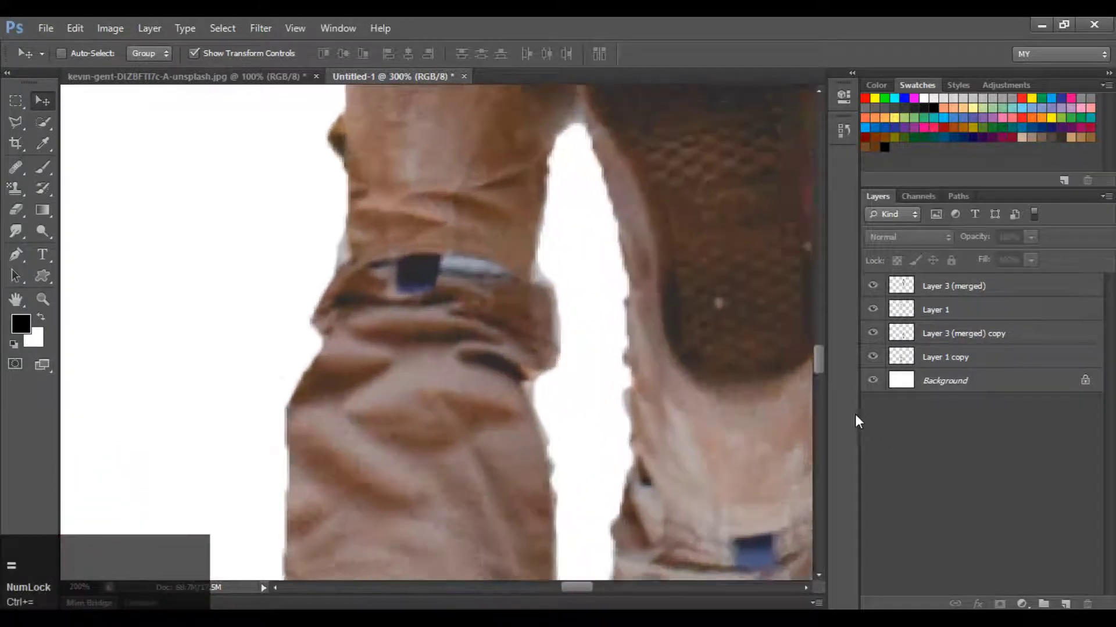
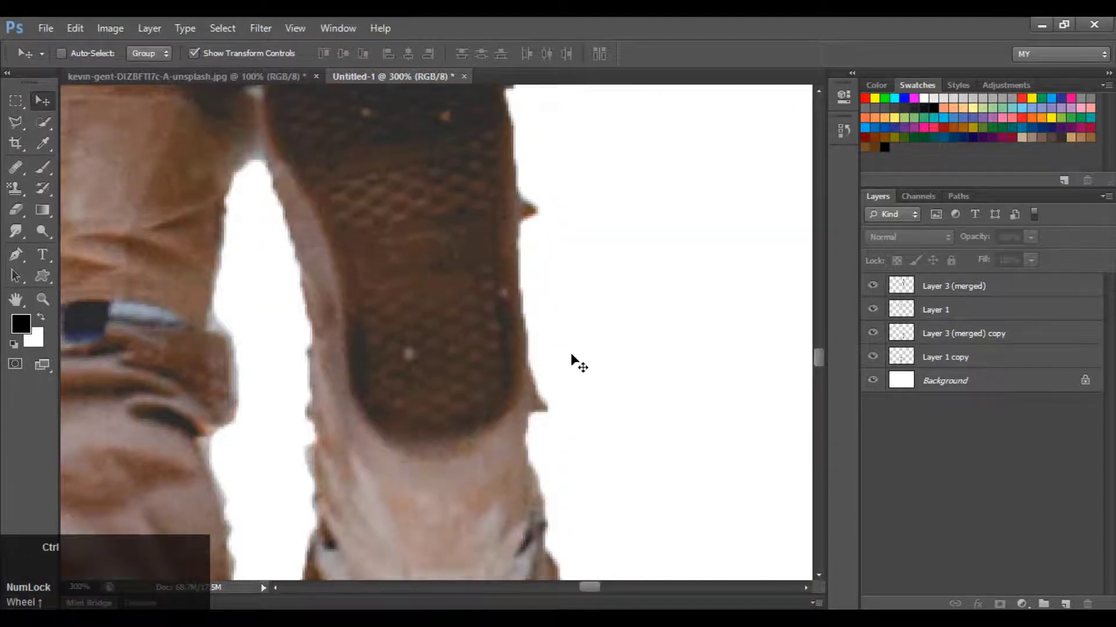
pyautogui.press('ctrl+-')
pyautogui.scroll(3)
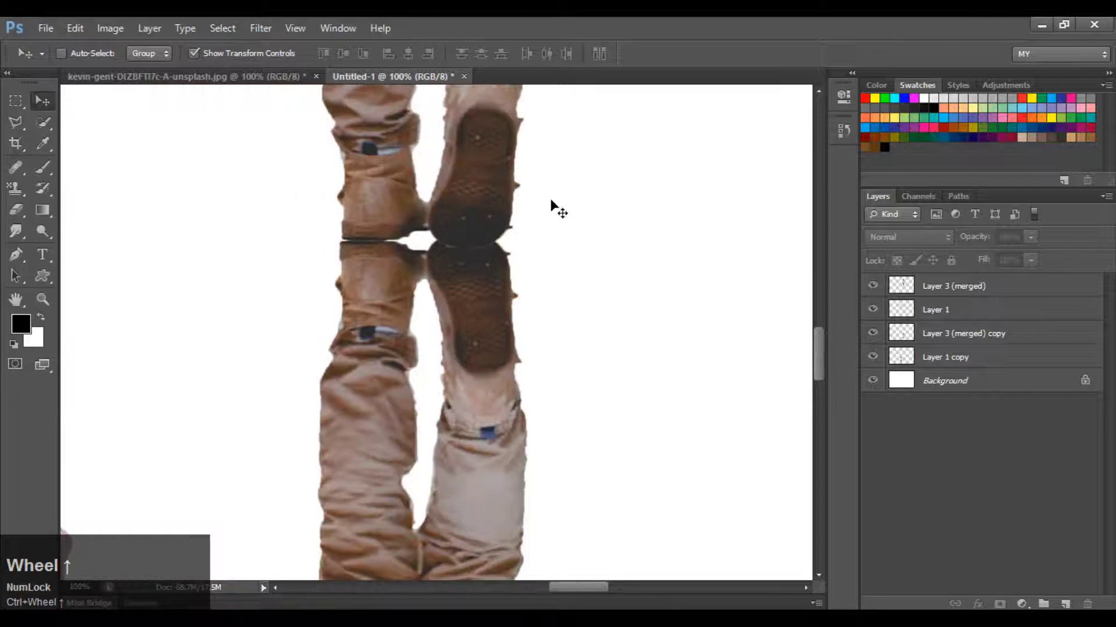
pyautogui.scroll(3)
# Erase the overlapping boot edges on the boy's reflection and original layers with a soft Eraser
pyautogui.click(26, 218)
pyautogui.press('ctrl+=')
pyautogui.click(947, 358)
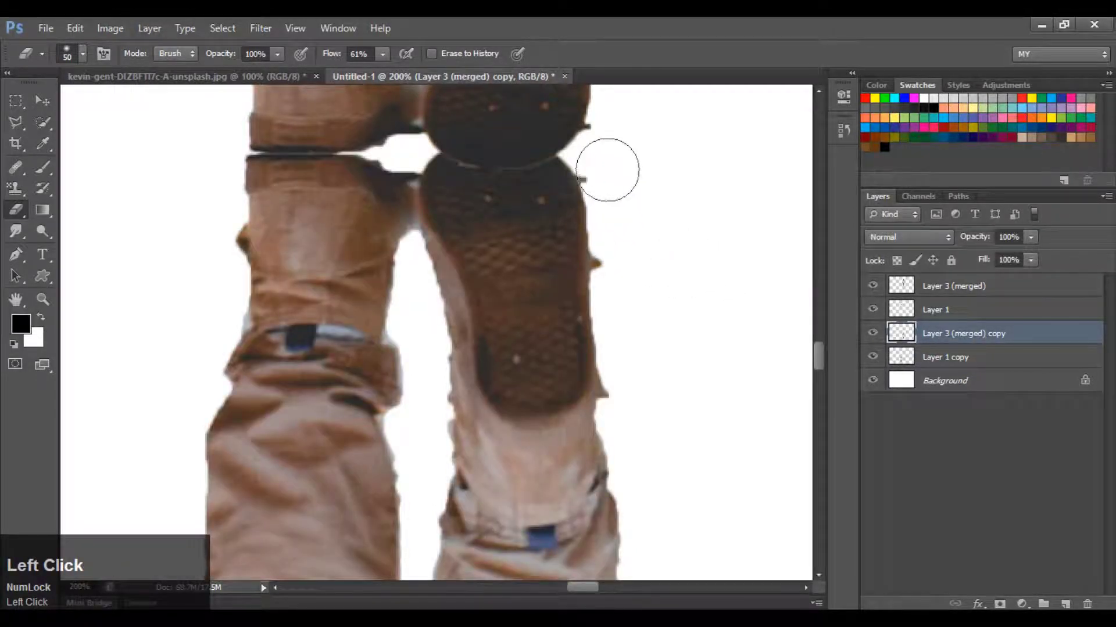
pyautogui.rightClick(436, 152)
pyautogui.moveTo(436, 151); pyautogui.dragTo(436, 151)
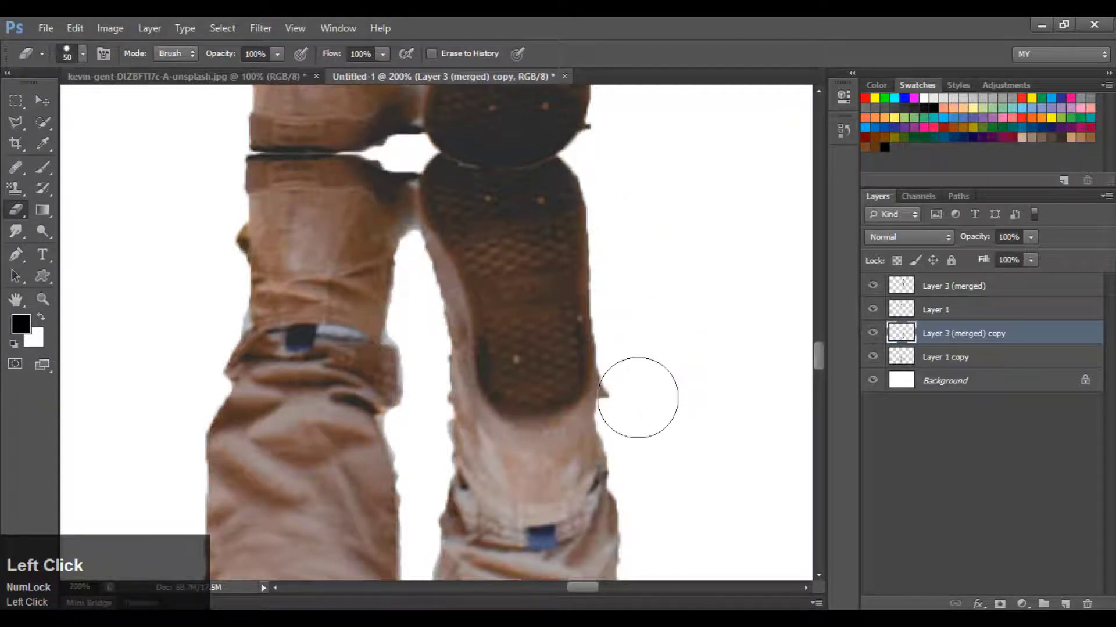
pyautogui.scroll(3)
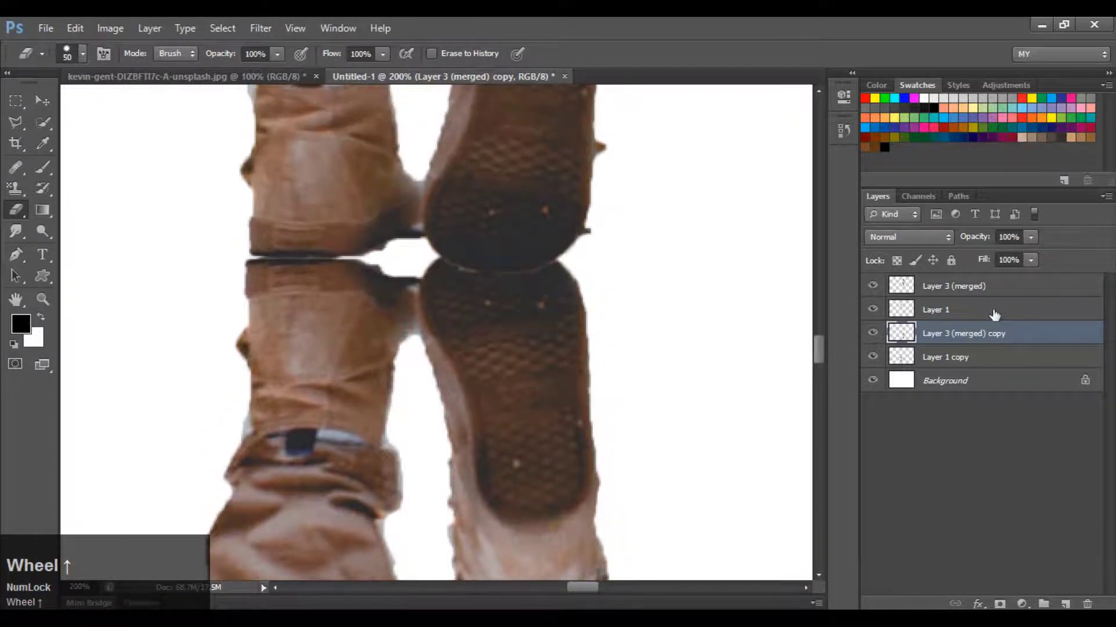
pyautogui.click(962, 296)
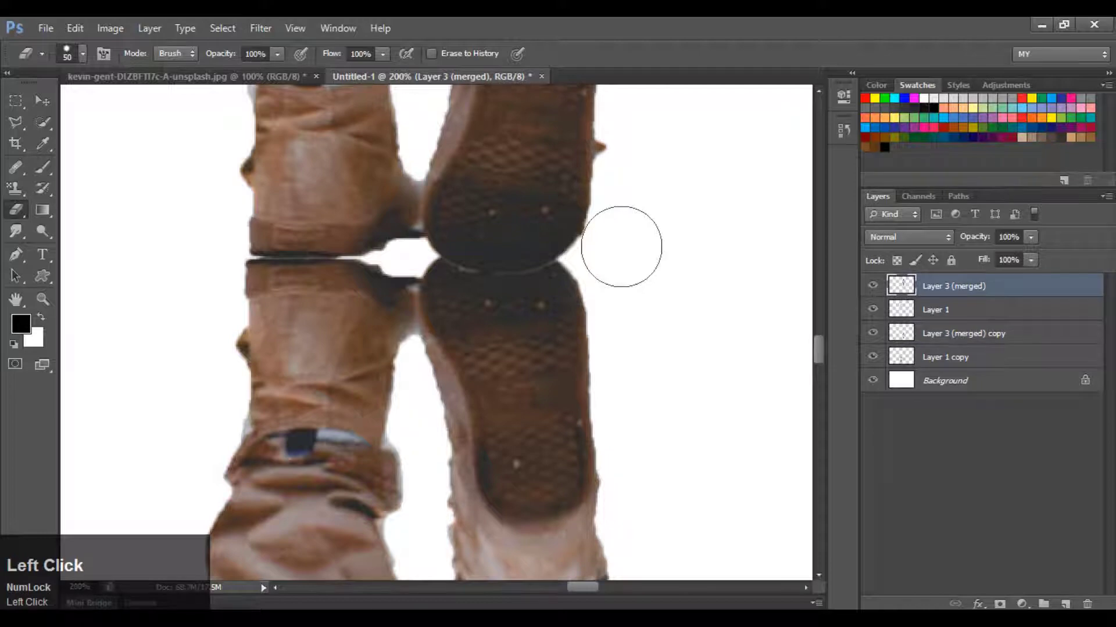
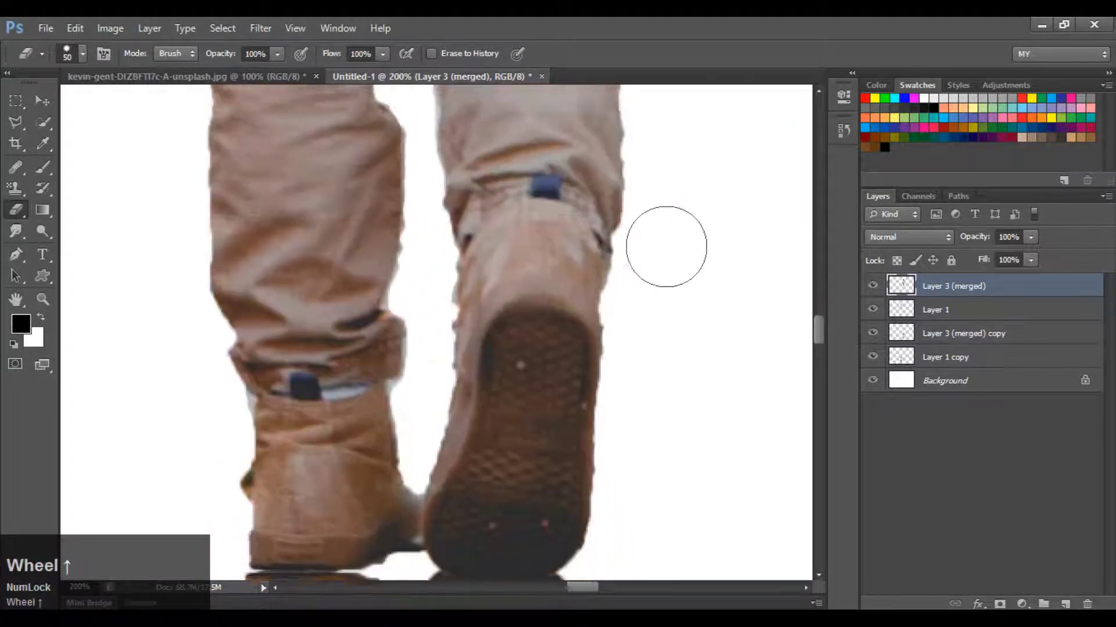
pyautogui.scroll(-3)
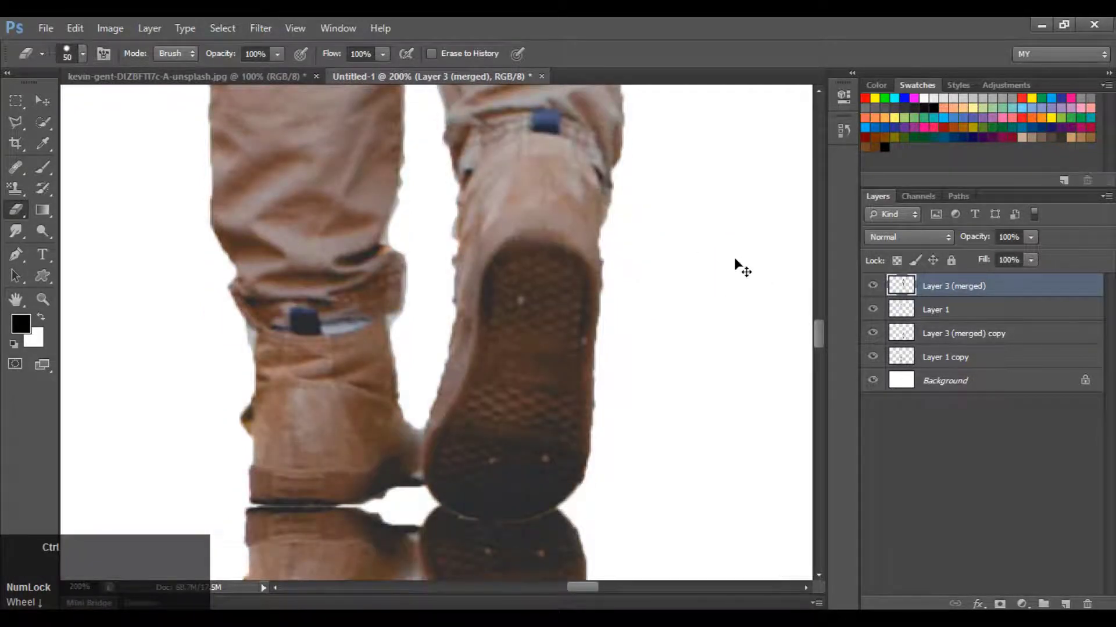
# View the whole composition and select the figure layers together
pyautogui.press('ctrl+-')
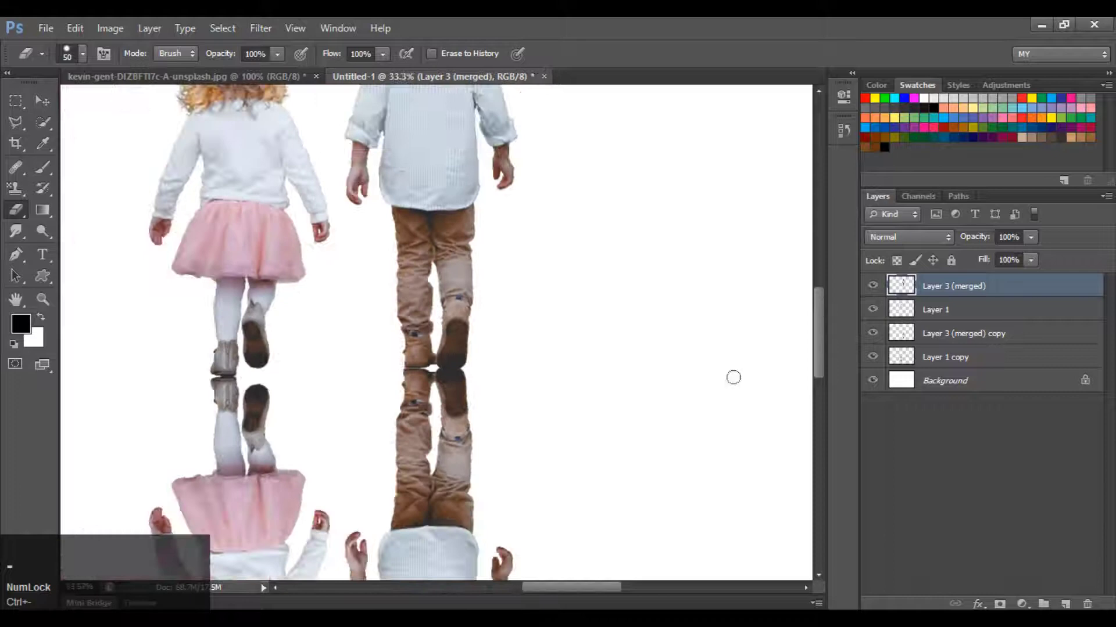
pyautogui.click(946, 492)
pyautogui.press('ctrl+-')
pyautogui.press('ctrl+-')
pyautogui.click(942, 490)
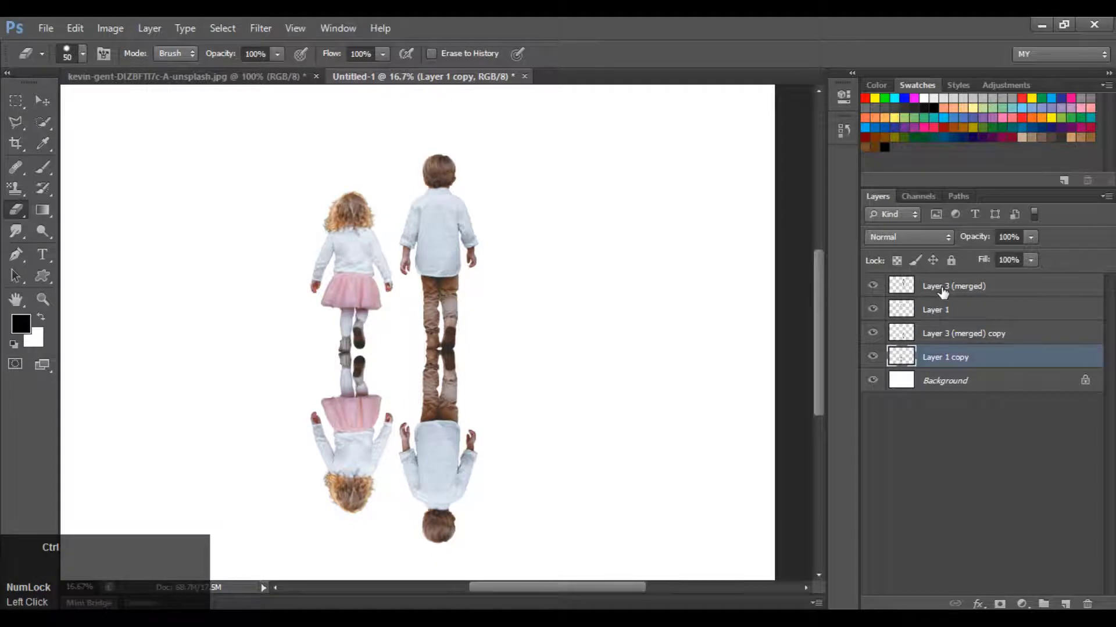
# Group the figure layers into Group 1, add empty Layer 2 below, and set a blue-to-transparent gradient
pyautogui.press('ctrl+g')
pyautogui.click(987, 538)
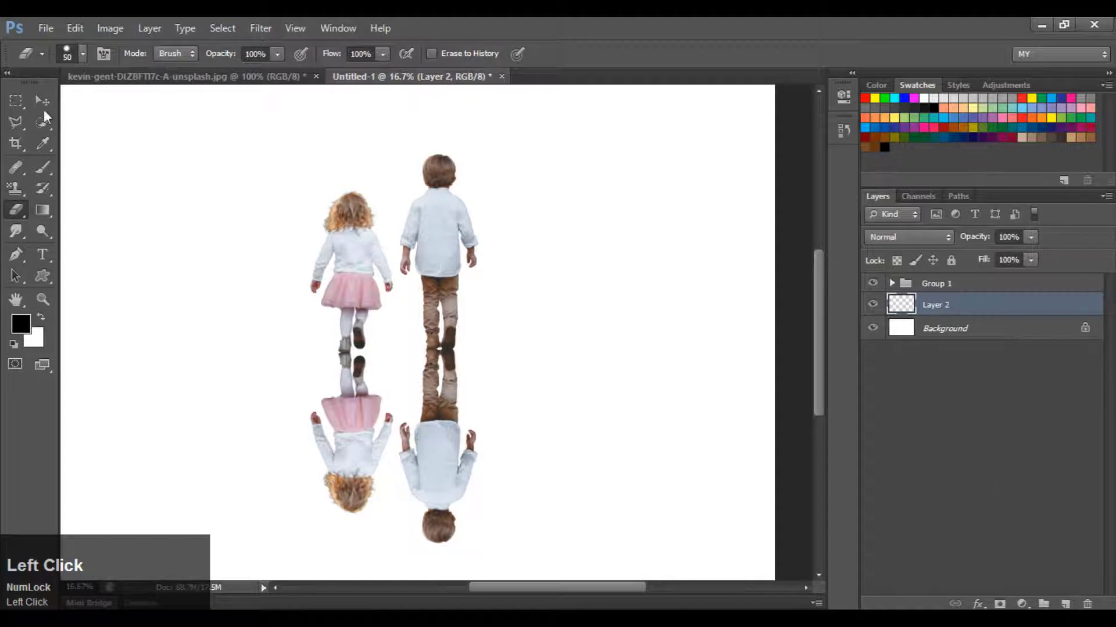
pyautogui.click(52, 211)
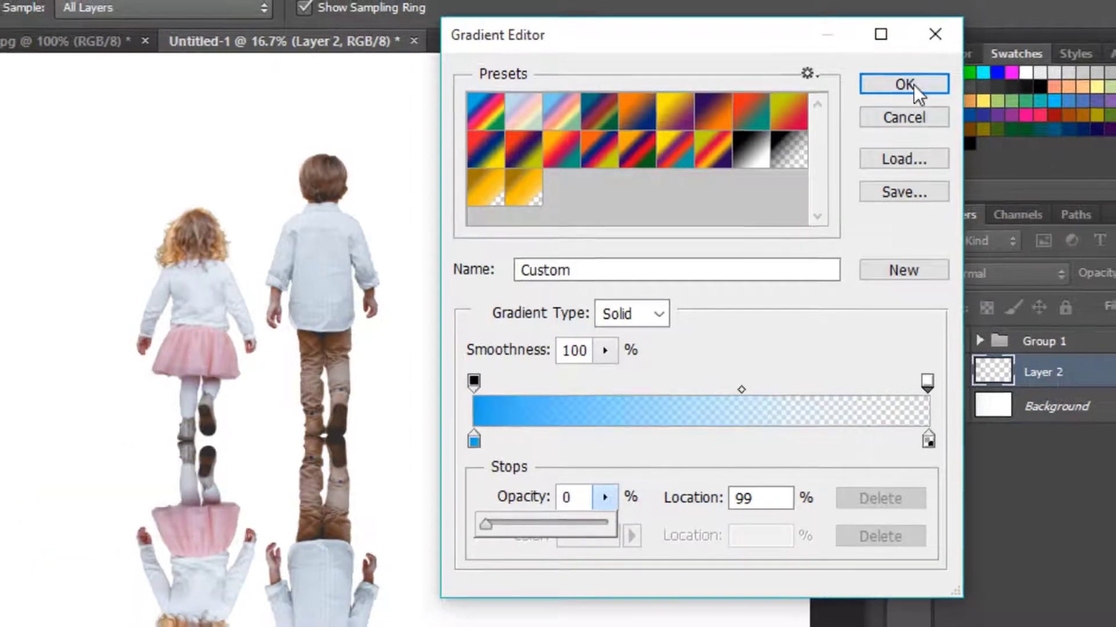
pyautogui.click(860, 108)
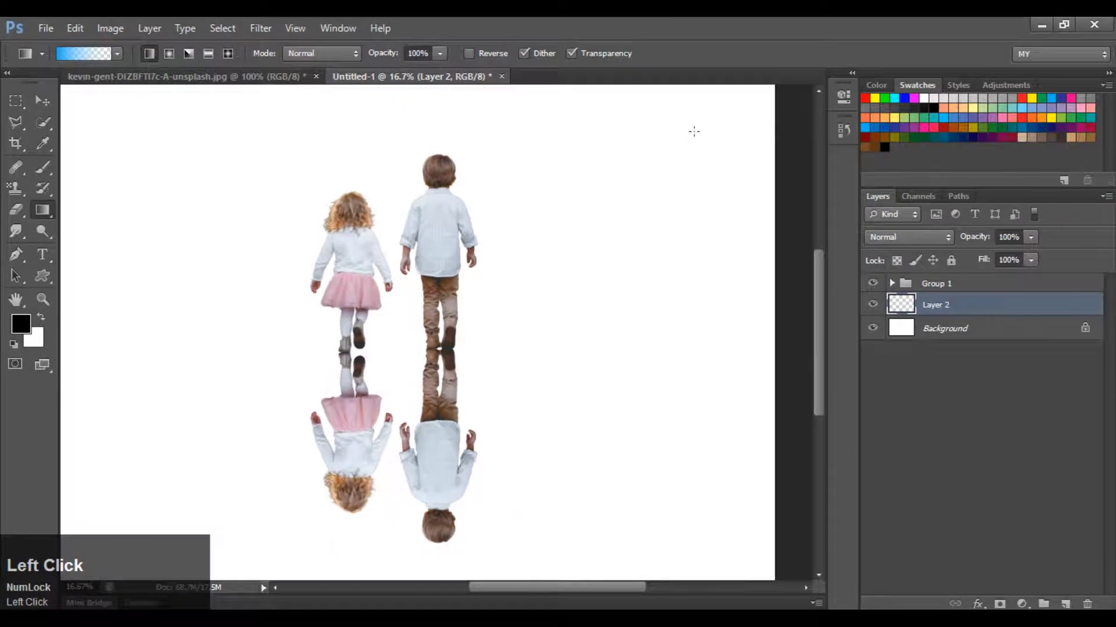
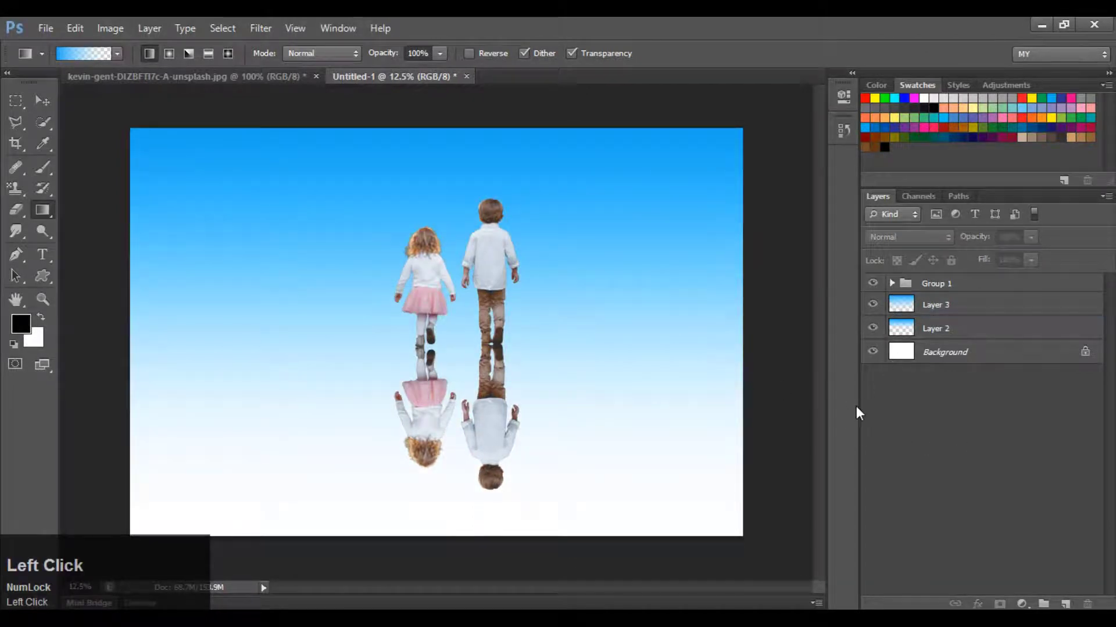
# Inspect the blue-to-white gradient behind the children at the feet and across the whole canvas
pyautogui.press('ctrl+=')
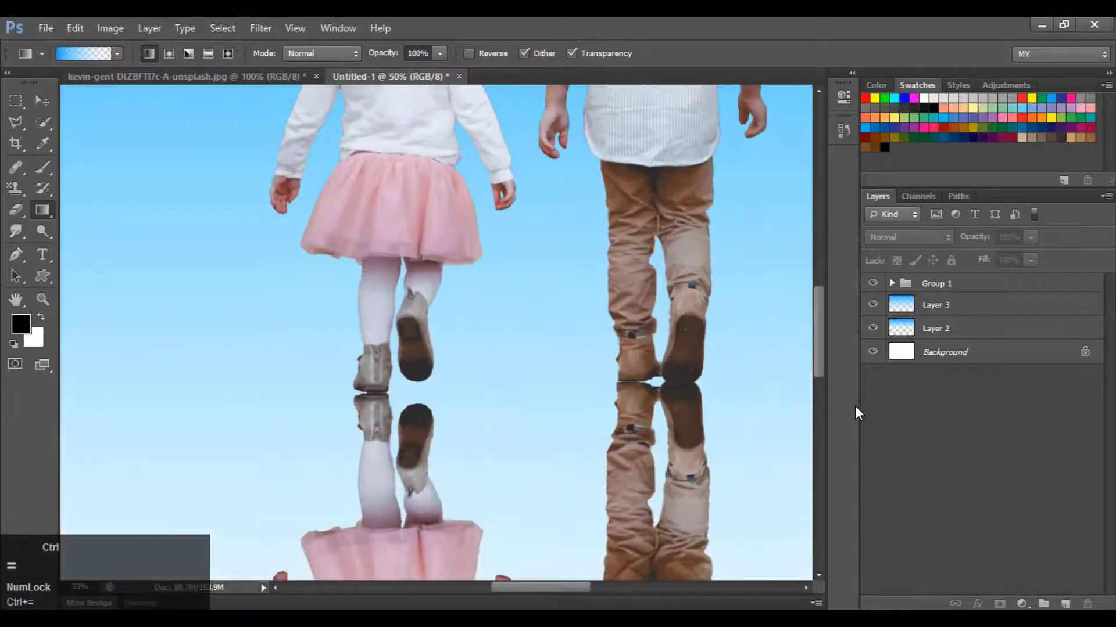
pyautogui.press('ctrl+-')
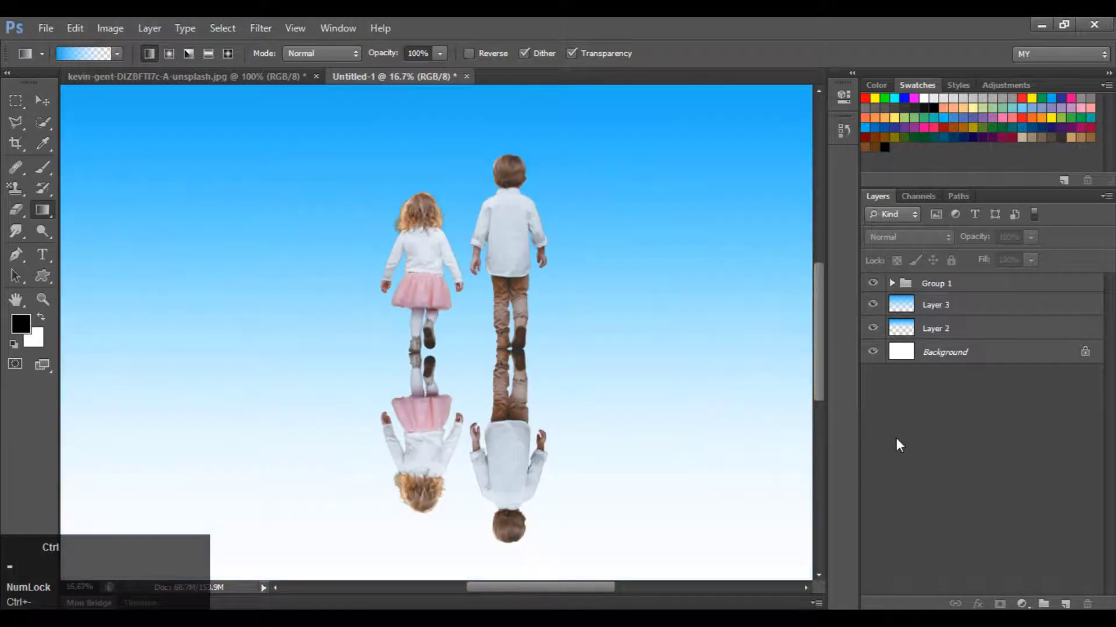
pyautogui.click(925, 432)
pyautogui.press('ctrl+-')
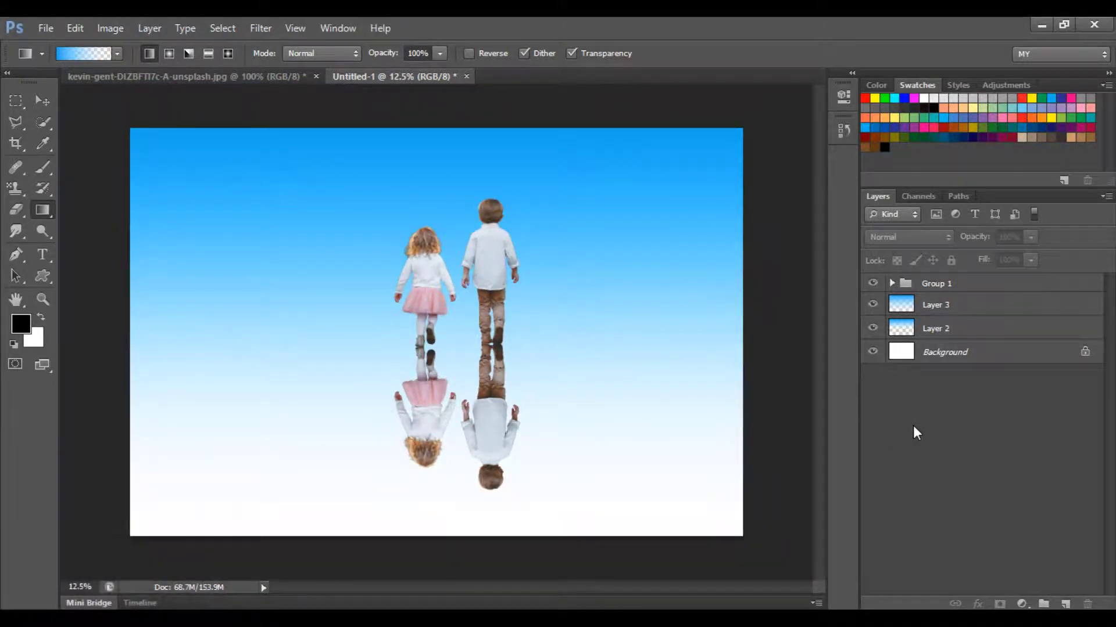
# Align Group 1 to the horizontal centre of the canvas and clear the selection
pyautogui.click(917, 317)
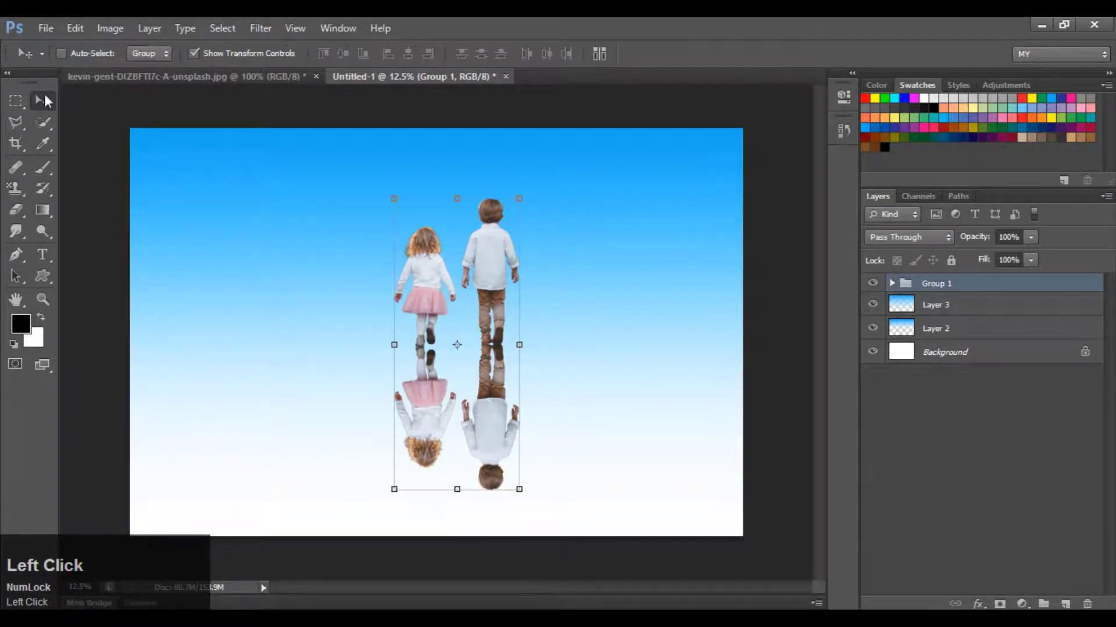
pyautogui.press('ctrl+a')
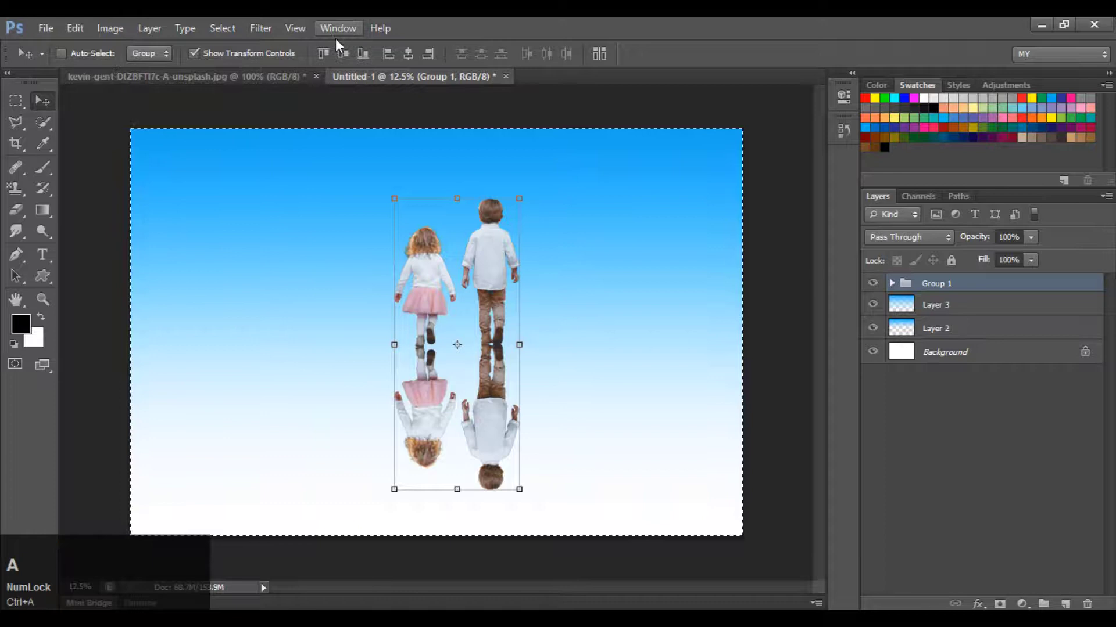
pyautogui.click(347, 57)
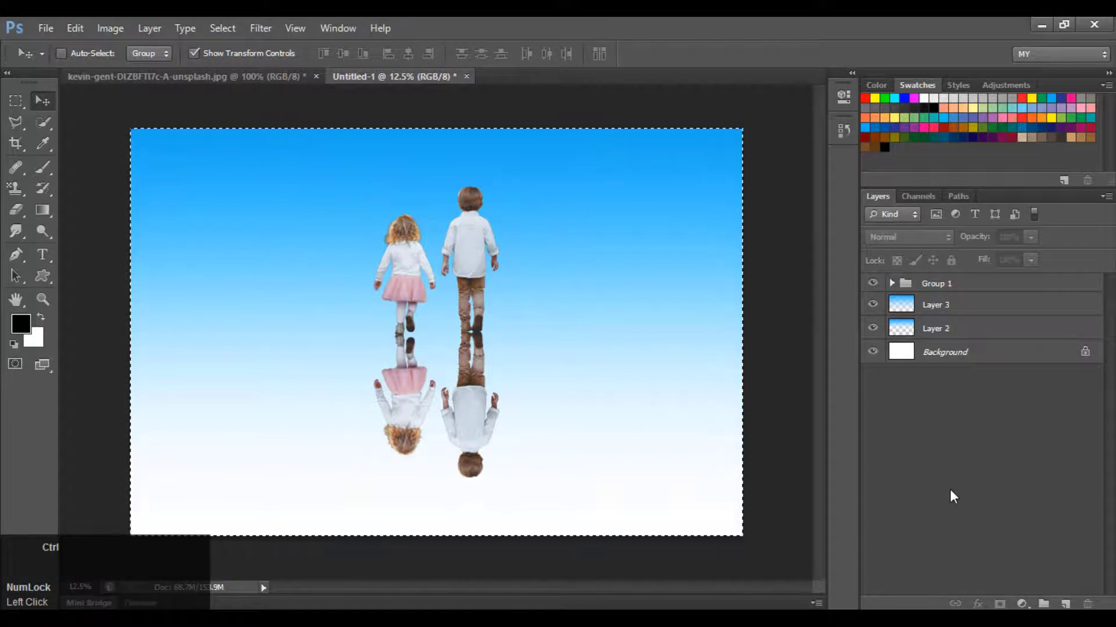
pyautogui.press('ctrl+d')
pyautogui.click(955, 495)
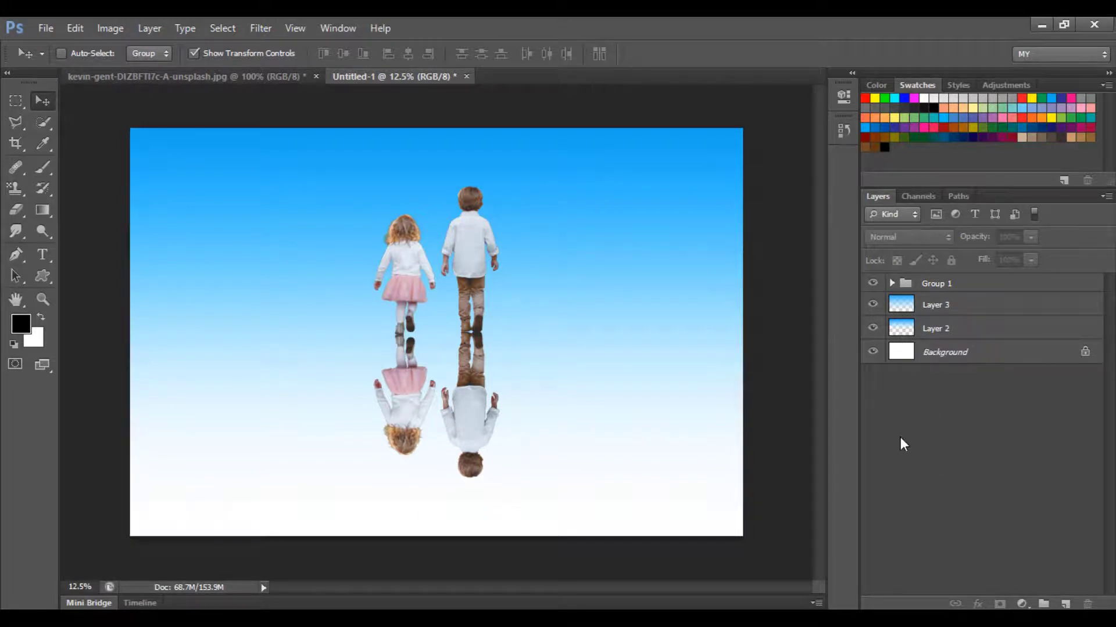
pyautogui.click(905, 443)
pyautogui.press('f')
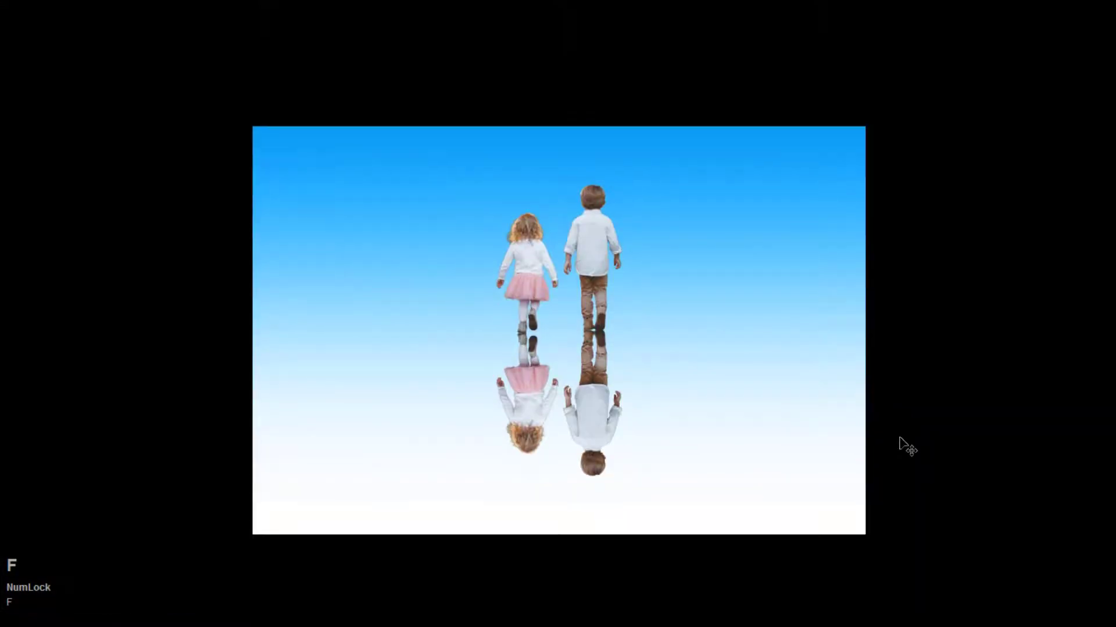
pyautogui.press('ctrl+=')
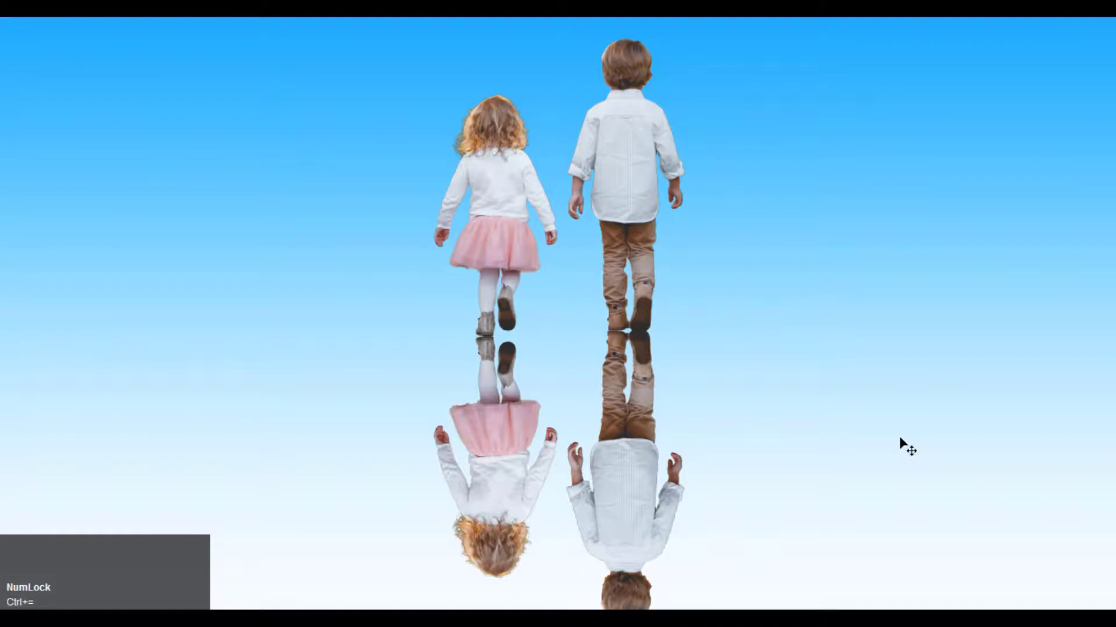
pyautogui.press('ctrl+=')
pyautogui.scroll(-3)
pyautogui.scroll(3)
pyautogui.scroll(-3)
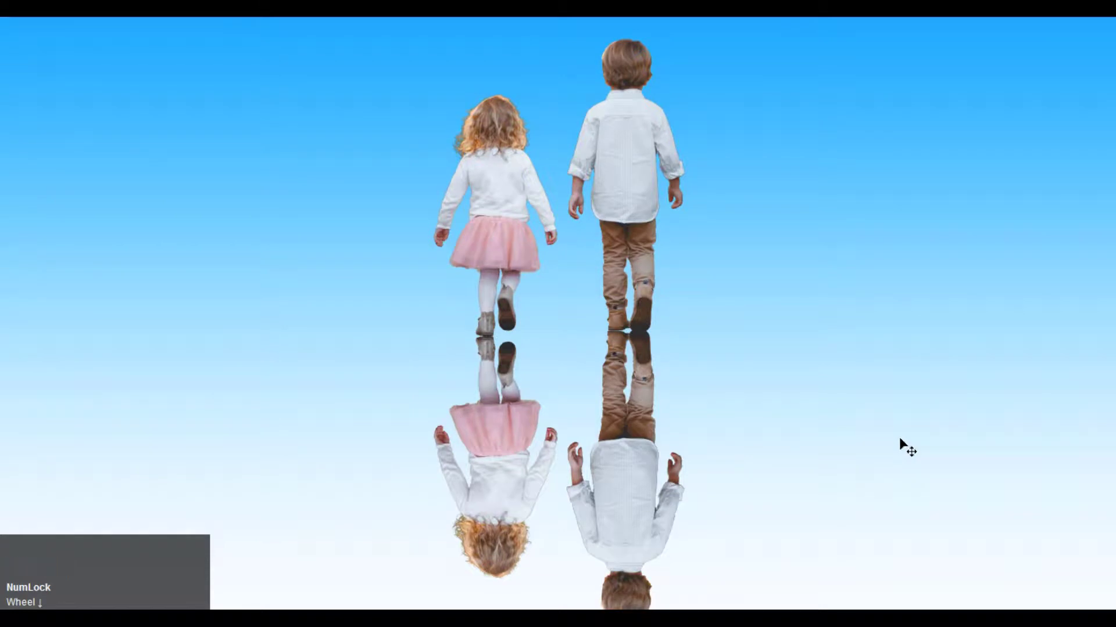
pyautogui.scroll(-3)
pyautogui.press('ctrl+-')
# Group the two reflection layers into Group 2 and clip a Hue/Saturation adjustment with saturation −55
pyautogui.click(939, 435)
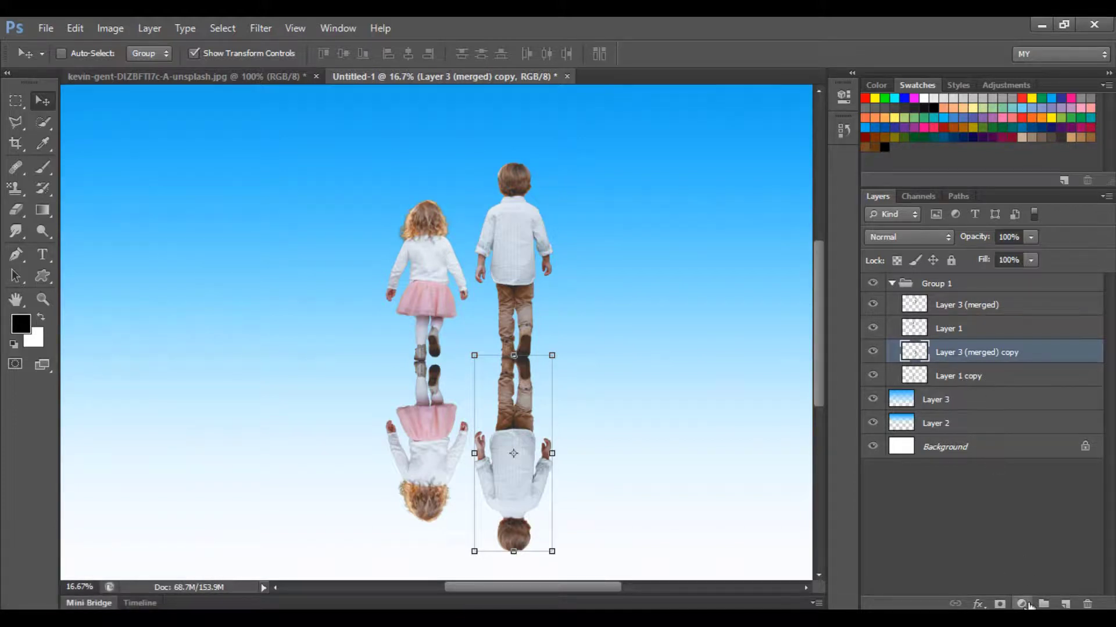
pyautogui.click(952, 377)
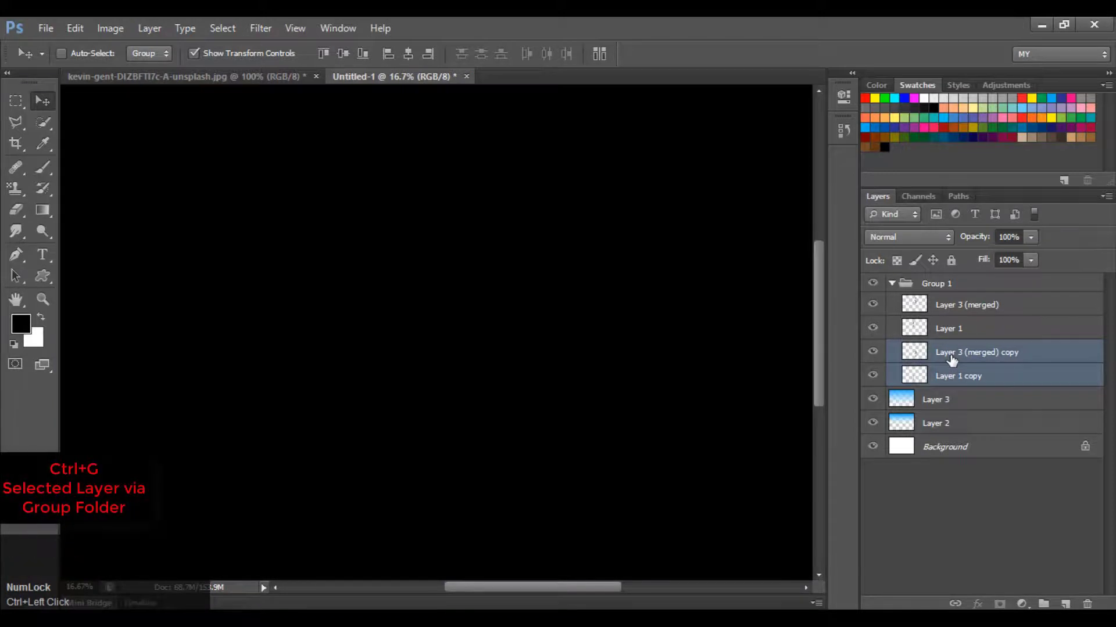
pyautogui.press('ctrl+g')
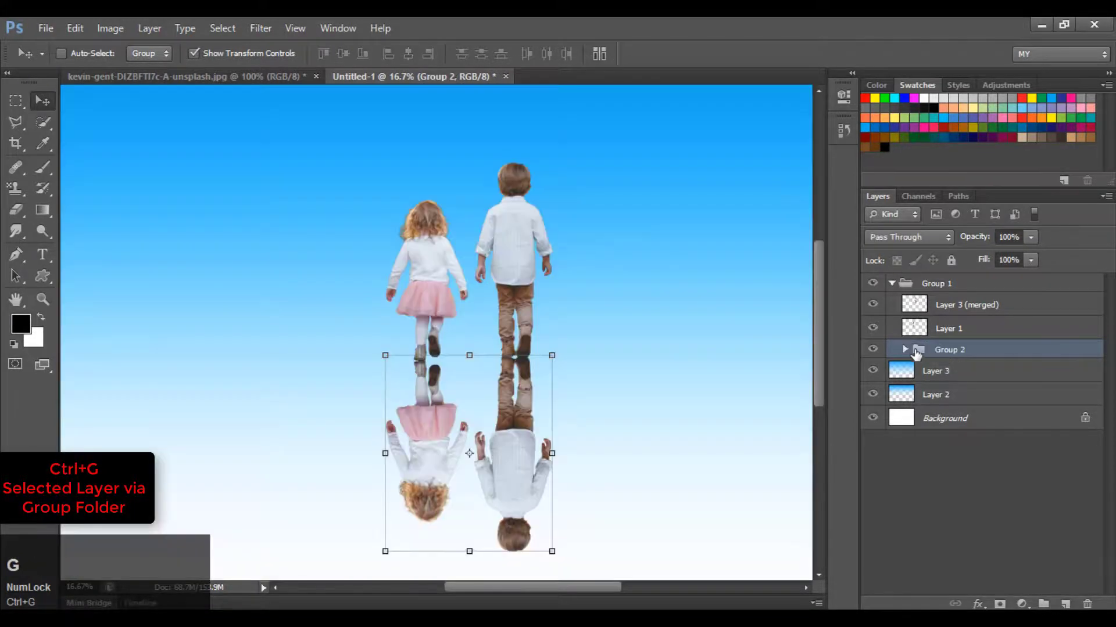
pyautogui.click(881, 355)
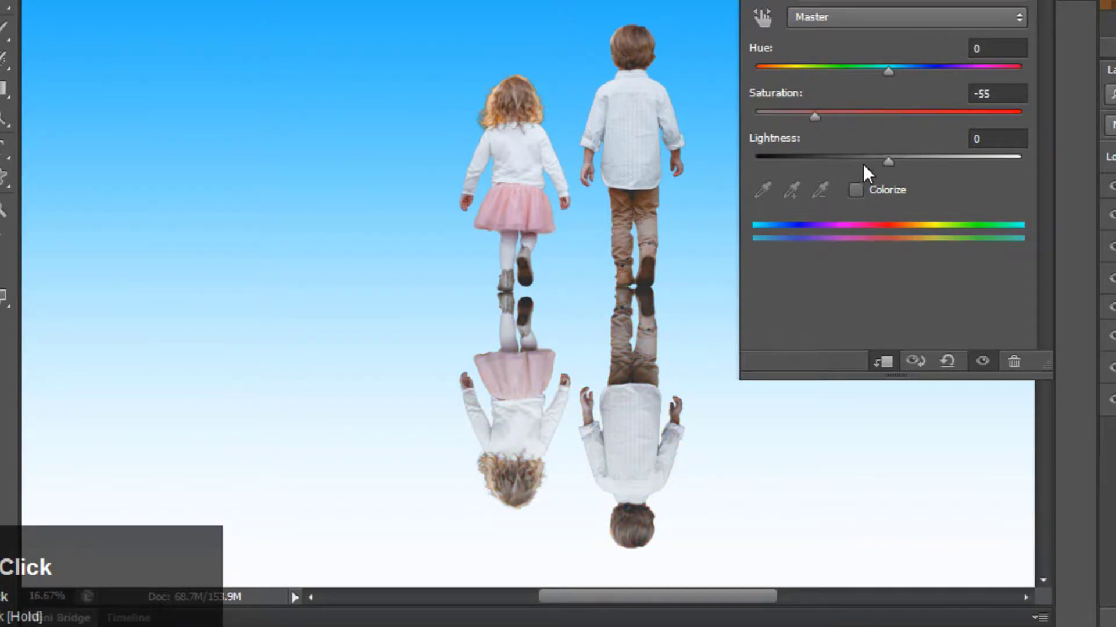
pyautogui.moveTo(893, 168); pyautogui.dragTo(981, 531)
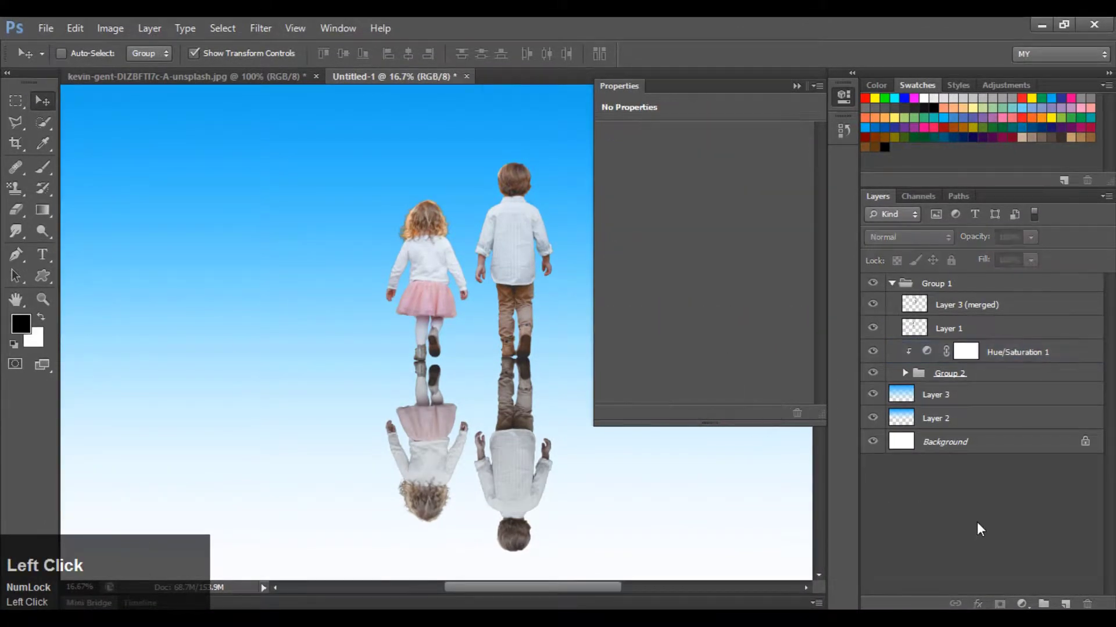
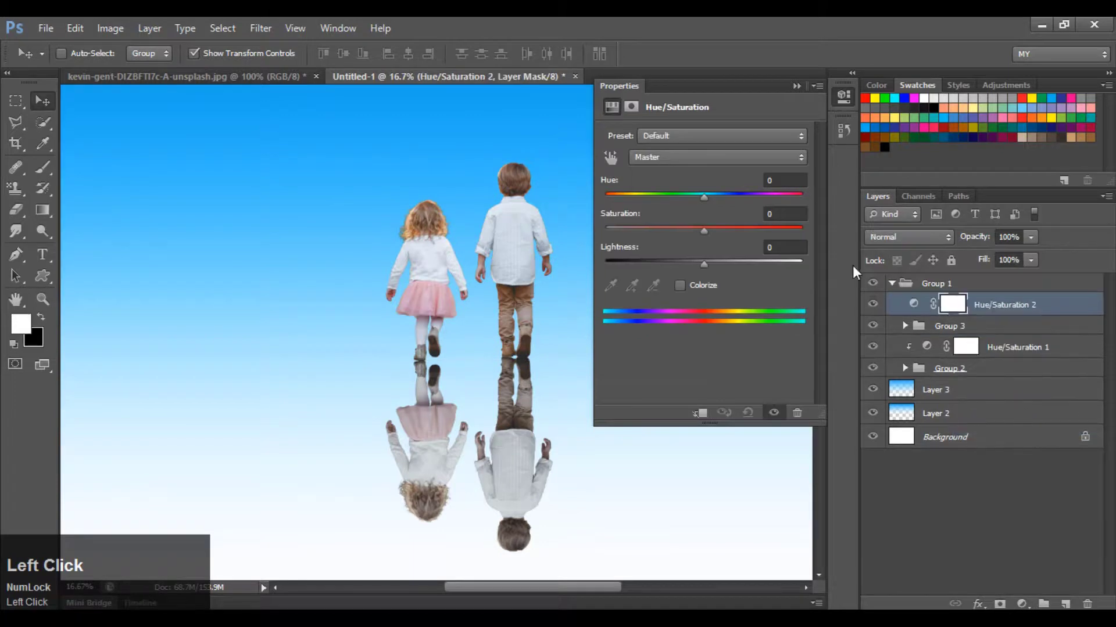
# Raise the clipped Hue/Saturation 2 adjustment's saturation to +20 for Group 3
pyautogui.moveTo(709, 422); pyautogui.dragTo(853, 112)
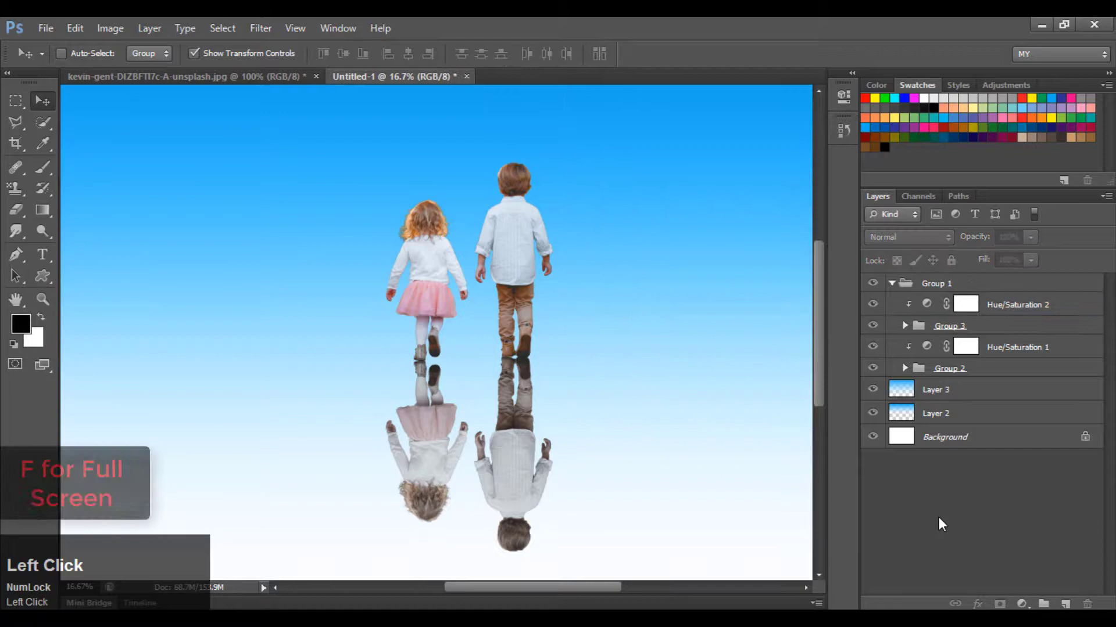
# Switch to Full Screen Mode so the composite shows without any panels
pyautogui.press('ctrl+-')
pyautogui.click(943, 523)
pyautogui.press('f')
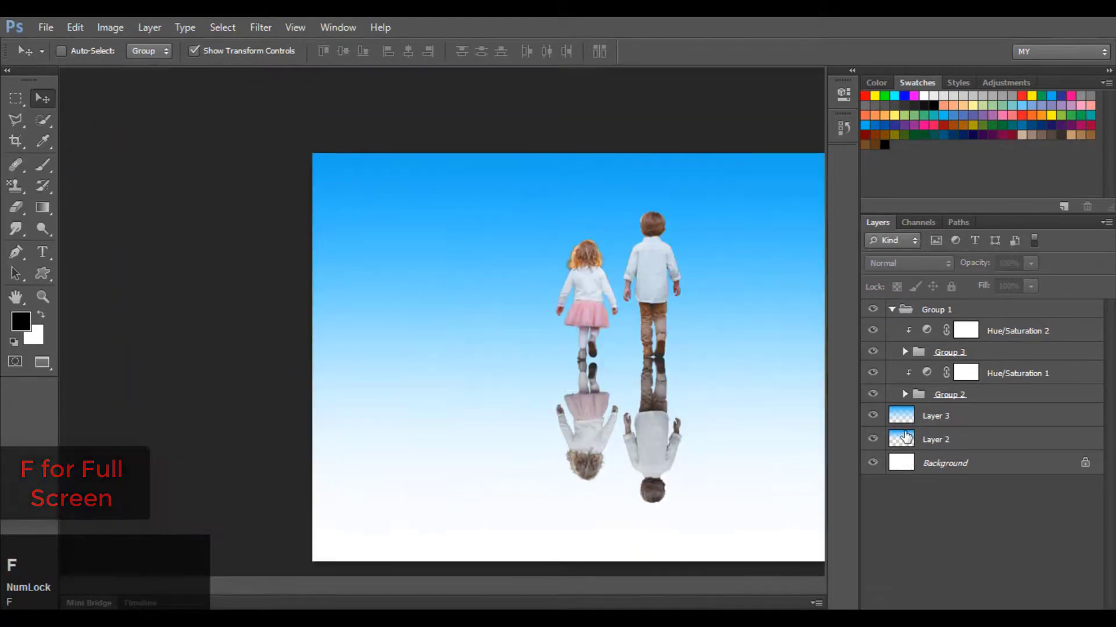
pyautogui.write('f')
pyautogui.press('ctrl+=')
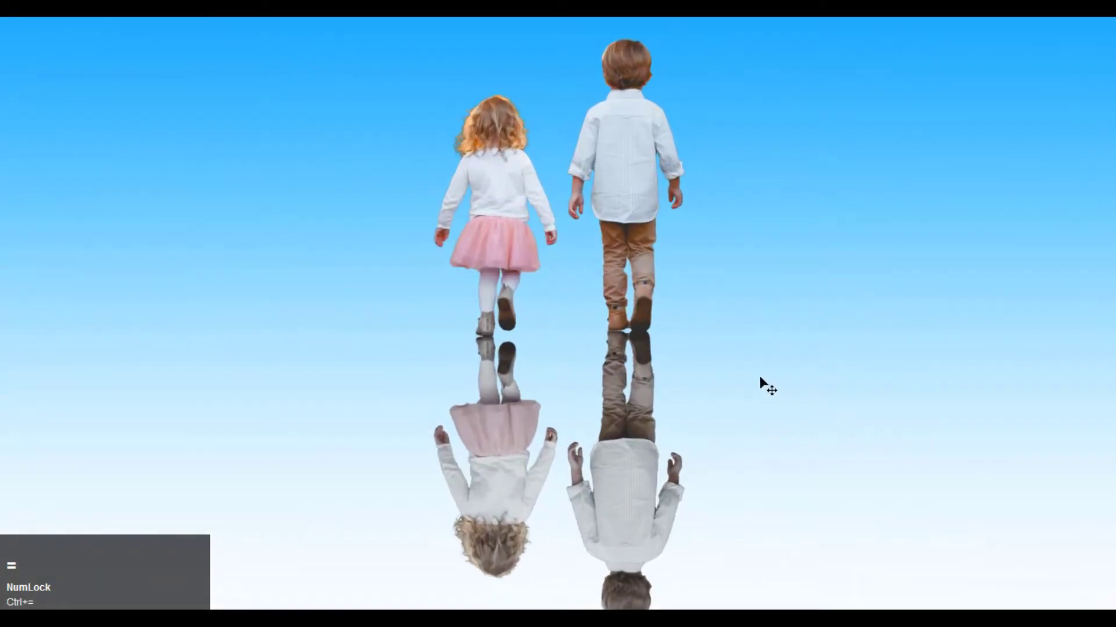
# Zoom in on the feet and reflection, then fit the whole composition on screen
pyautogui.press('ctrl+=')
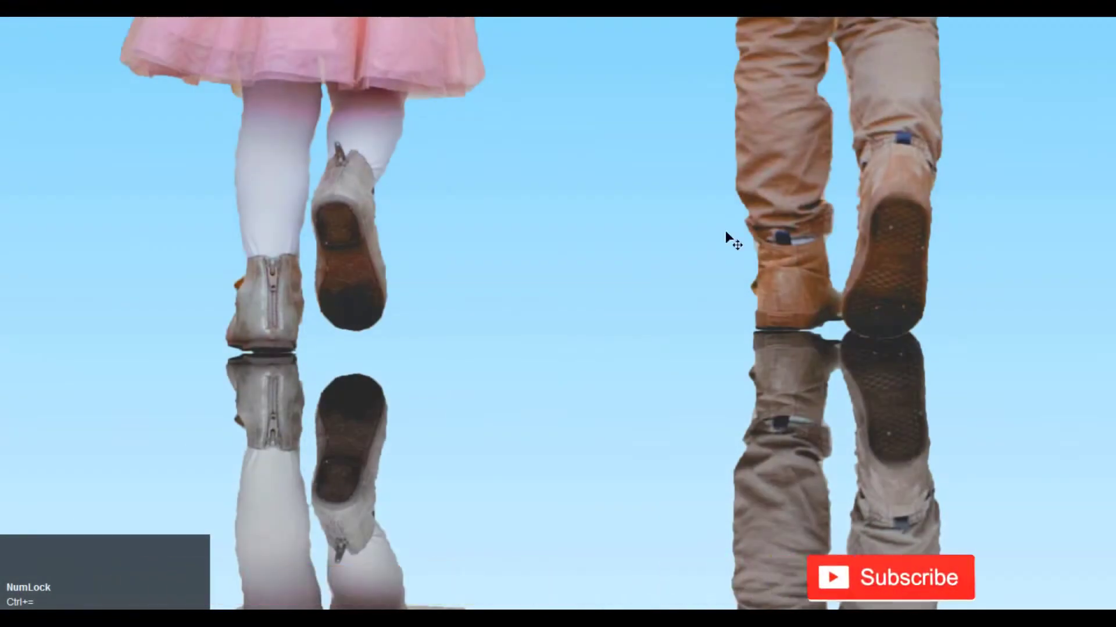
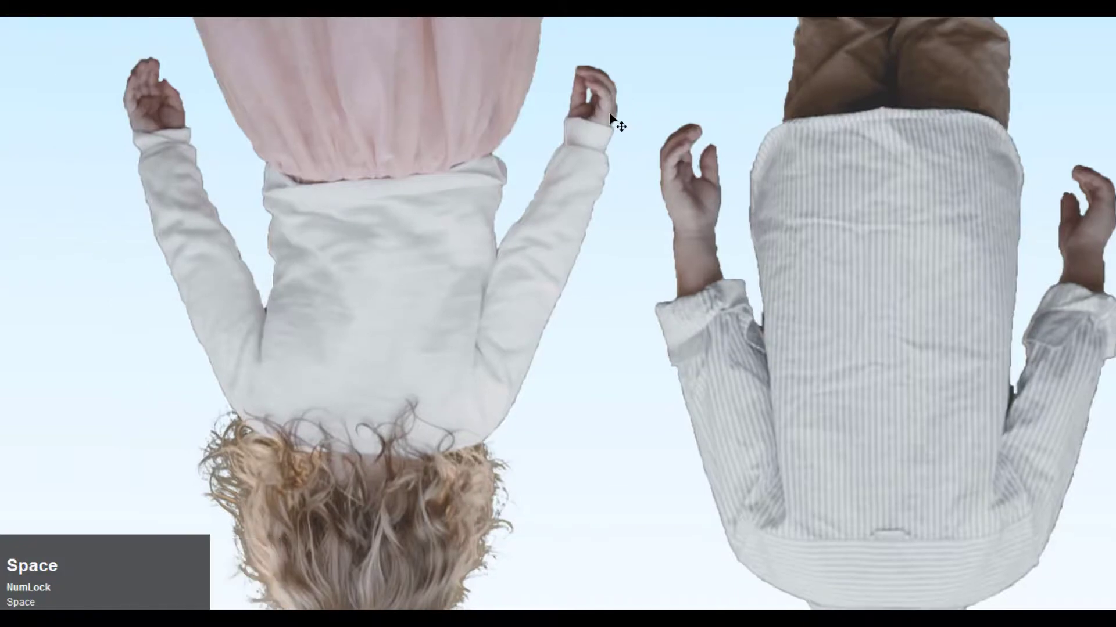
pyautogui.press('ctrl+-')
pyautogui.press('space')
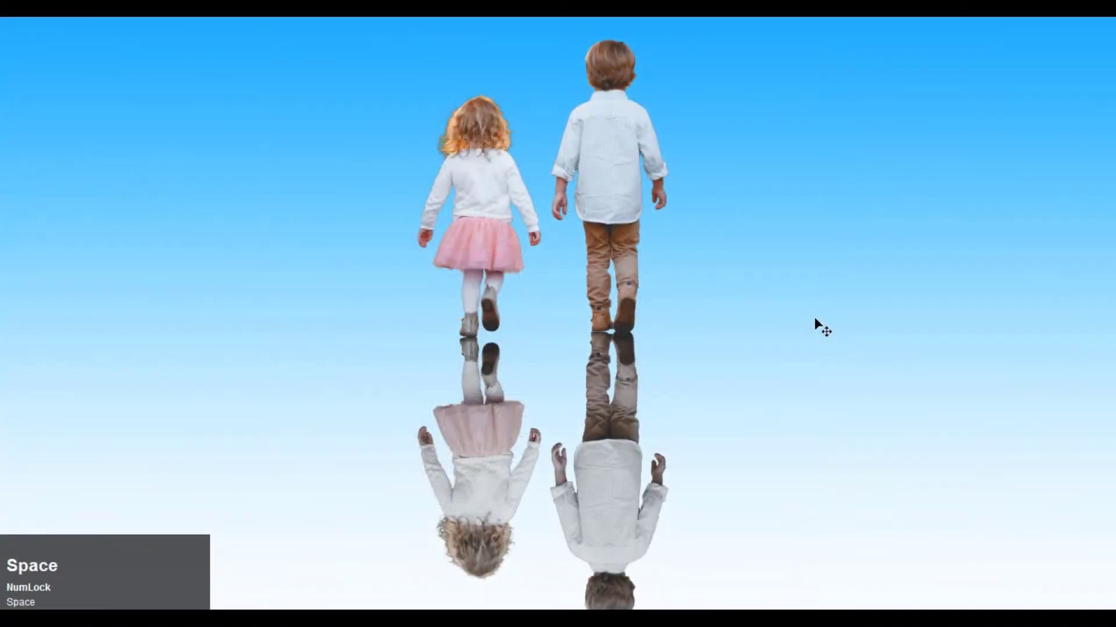